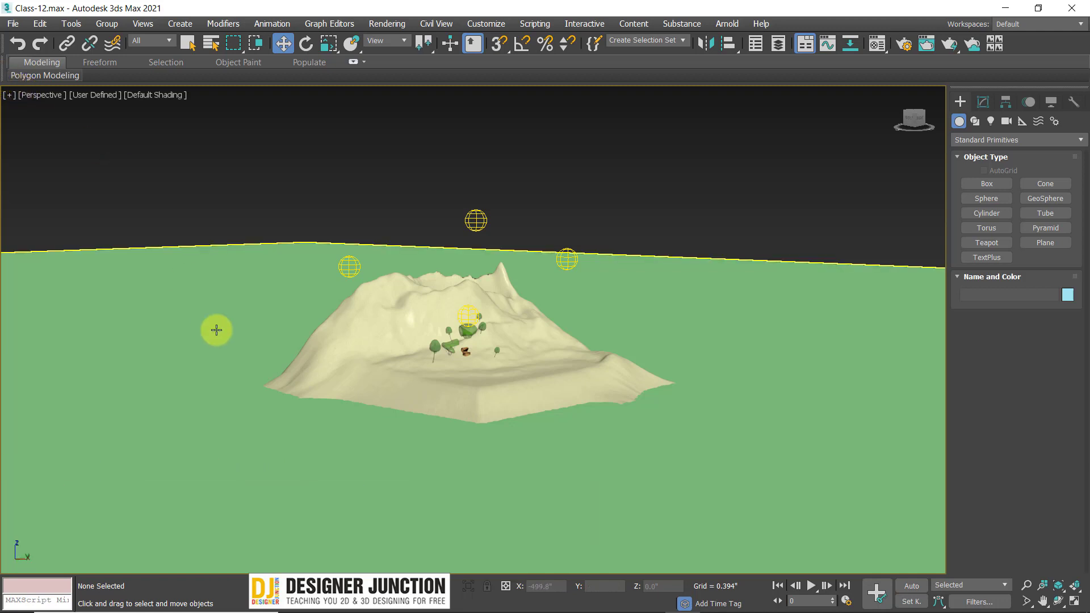
# Select the sandy island terrain, frame it and orbit to view its side
pyautogui.click(385, 347)
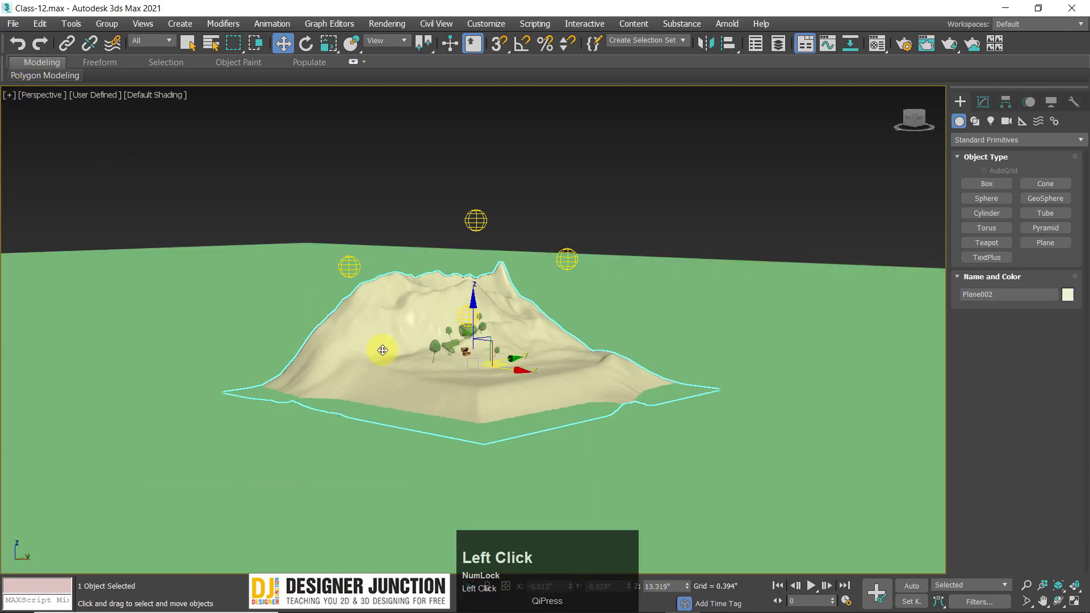
pyautogui.press('z')
pyautogui.middleClick(515, 393)
pyautogui.scroll(3)
pyautogui.middleClick(488, 392)
pyautogui.press('z')
pyautogui.moveTo(455, 396); pyautogui.dragTo(552, 388)
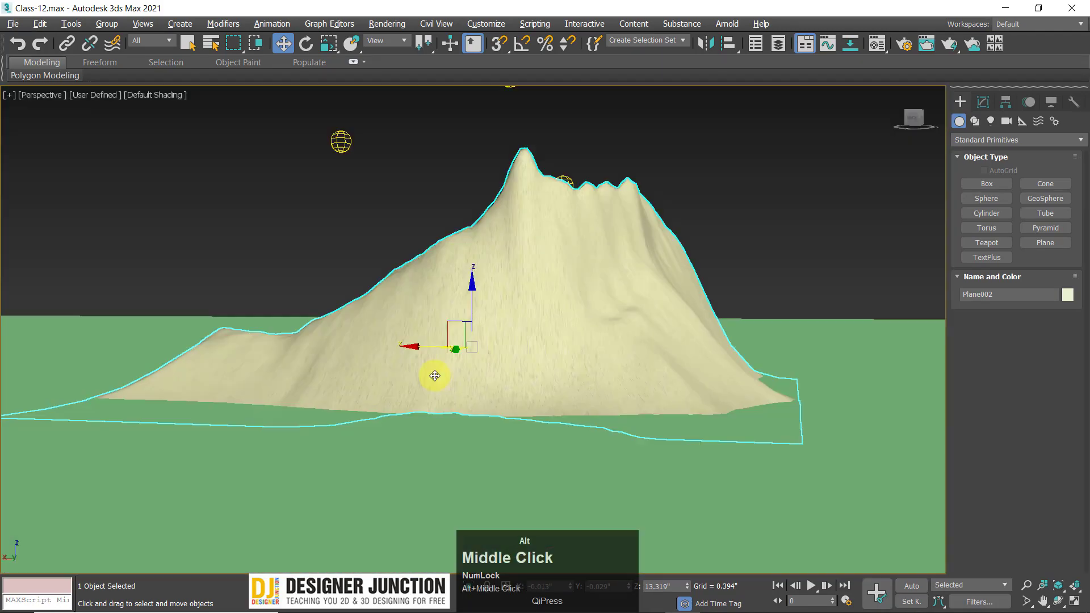
pyautogui.scroll(-3)
pyautogui.click(675, 358)
pyautogui.press('z')
pyautogui.middleClick(577, 392)
# Pan, zoom and orbit the viewport to look down over the island from above
pyautogui.click(673, 176)
pyautogui.scroll(3)
pyautogui.middleClick(445, 367)
pyautogui.scroll(3)
pyautogui.middleClick(484, 357)
pyautogui.scroll(3)
pyautogui.moveTo(434, 338); pyautogui.dragTo(550, 373)
pyautogui.moveTo(550, 373); pyautogui.dragTo(621, 378)
pyautogui.click(621, 377)
pyautogui.press('z')
pyautogui.middleClick(571, 347)
pyautogui.scroll(3)
pyautogui.middleClick(521, 392)
pyautogui.scroll(3)
pyautogui.moveTo(587, 368); pyautogui.dragTo(460, 350)
pyautogui.scroll(3)
# Select the treasure chest, zoom in close on it, then pull back to the whole island
pyautogui.click(348, 292)
pyautogui.press('z')
pyautogui.middleClick(385, 311)
pyautogui.scroll(-3)
pyautogui.moveTo(301, 217); pyautogui.dragTo(373, 393)
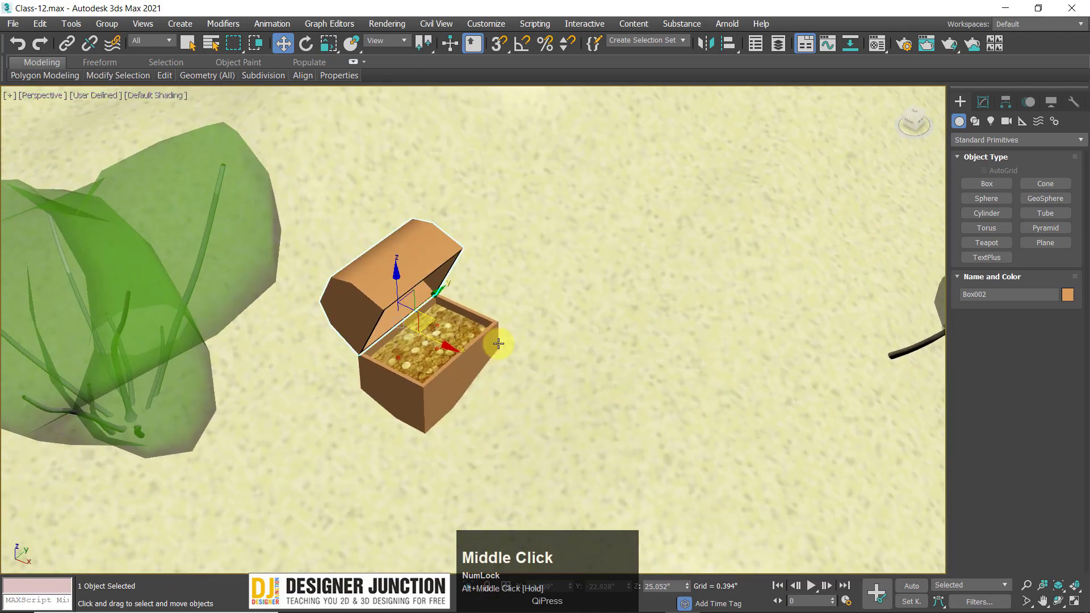
pyautogui.scroll(-3)
pyautogui.middleClick(381, 392)
pyautogui.scroll(3)
pyautogui.middleClick(437, 368)
pyautogui.scroll(-3)
pyautogui.moveTo(452, 348); pyautogui.dragTo(470, 378)
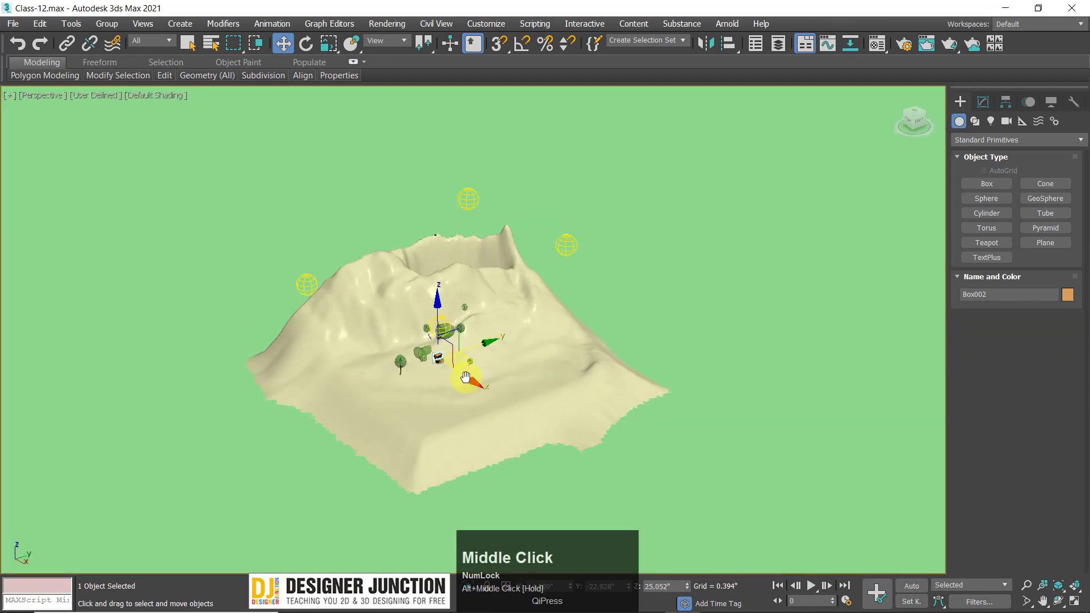
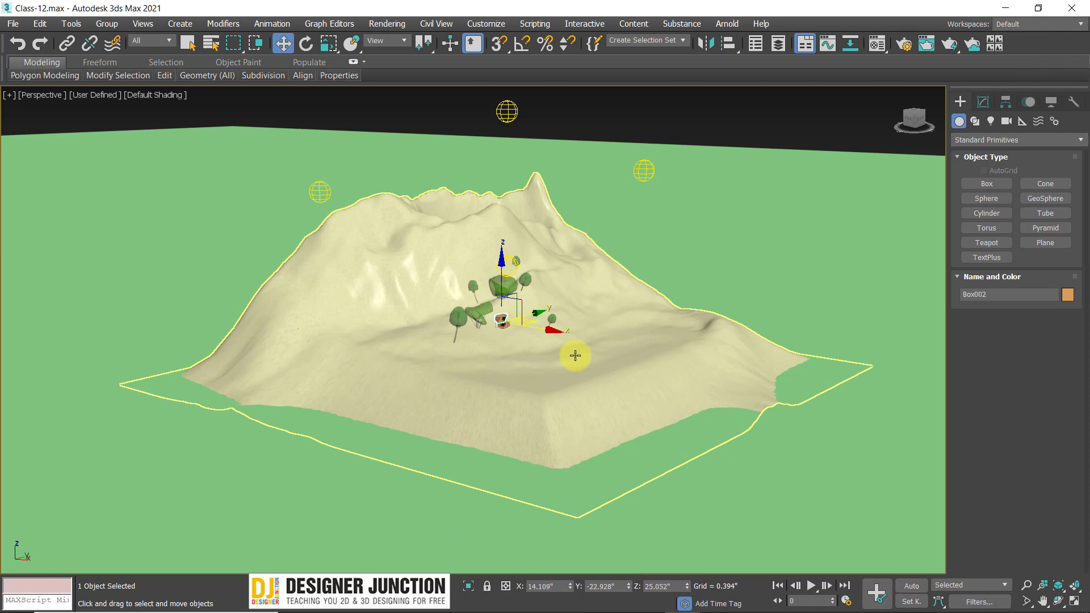
# Orbit to look down into the chest, toggle edged faces on and off, and pull back
pyautogui.moveTo(556, 344); pyautogui.dragTo(411, 321)
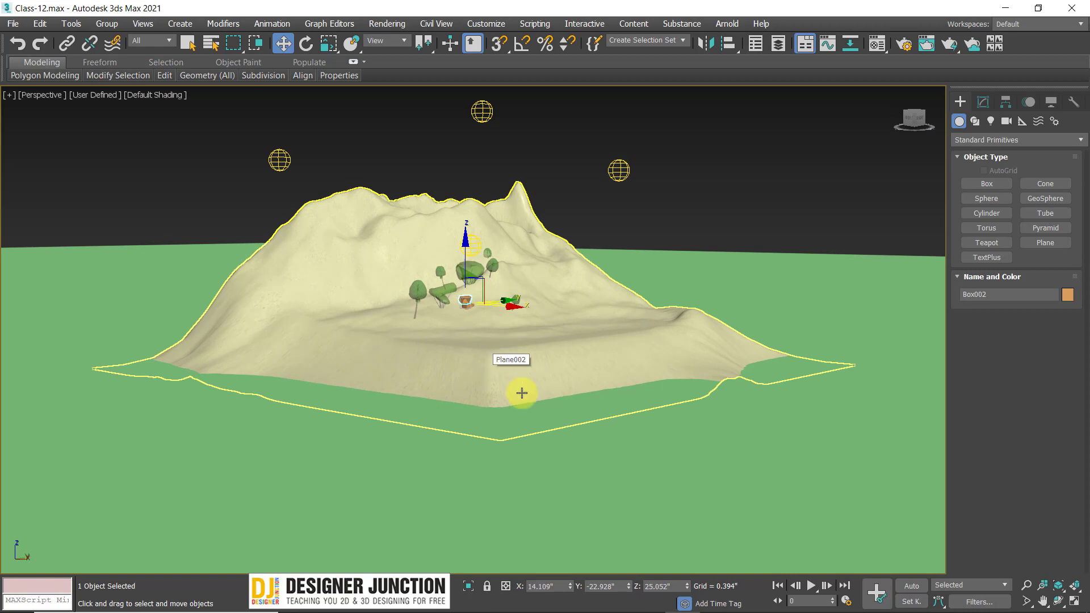
pyautogui.moveTo(411, 321); pyautogui.dragTo(465, 307)
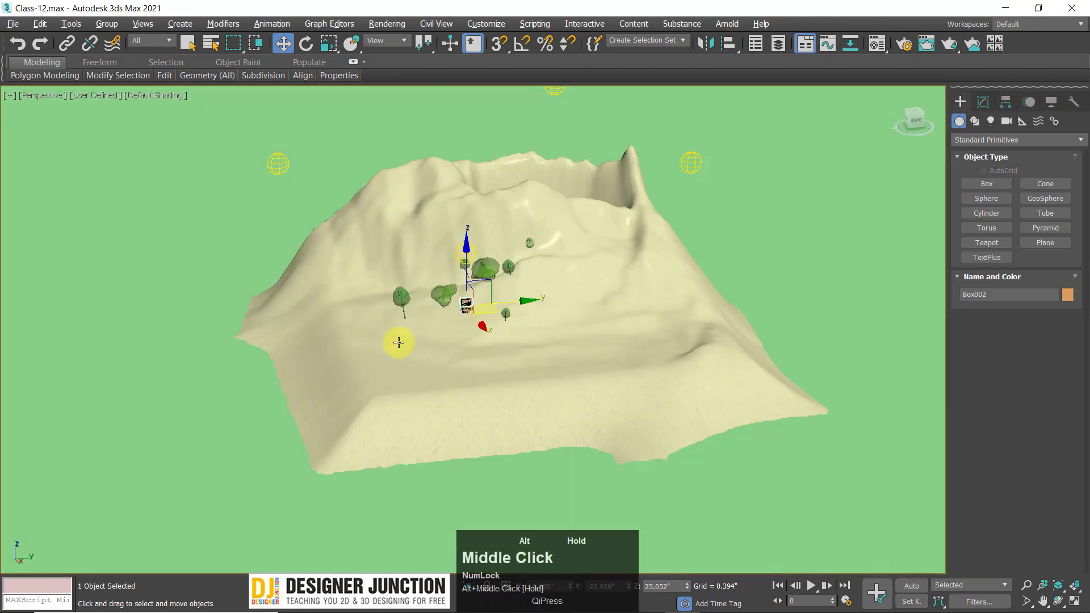
pyautogui.scroll(3)
pyautogui.middleClick(512, 357)
pyautogui.scroll(3)
pyautogui.middleClick(420, 331)
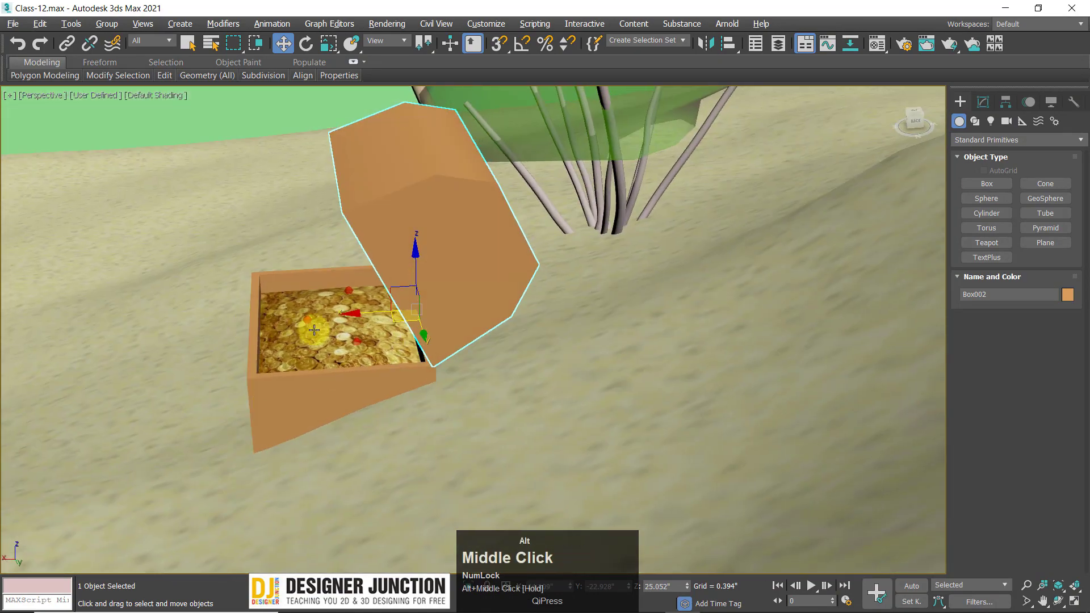
pyautogui.middleClick(470, 305)
pyautogui.moveTo(413, 344); pyautogui.dragTo(460, 384)
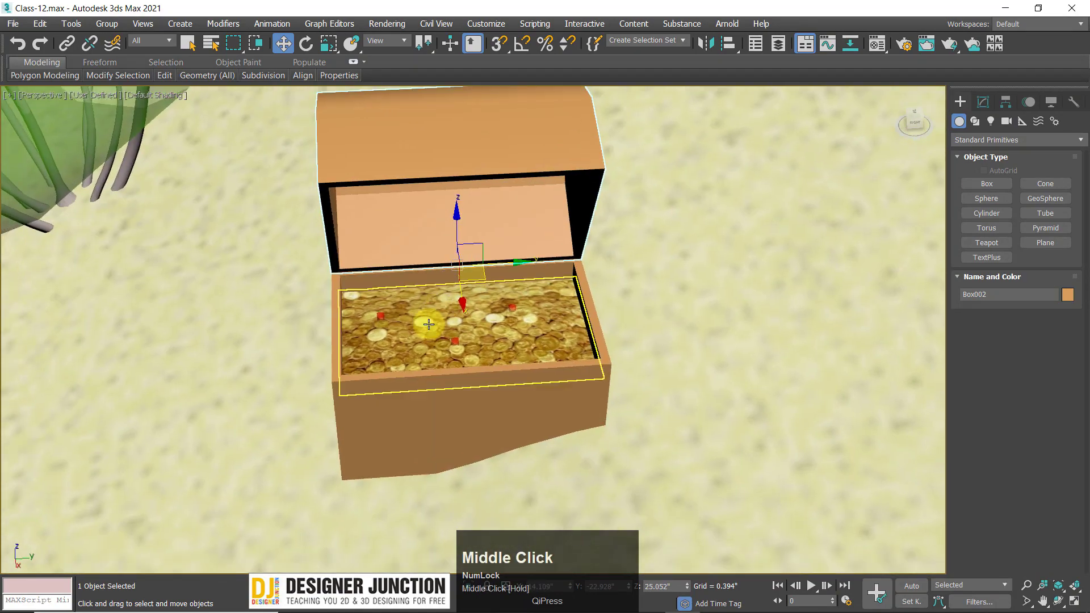
pyautogui.middleClick(473, 395)
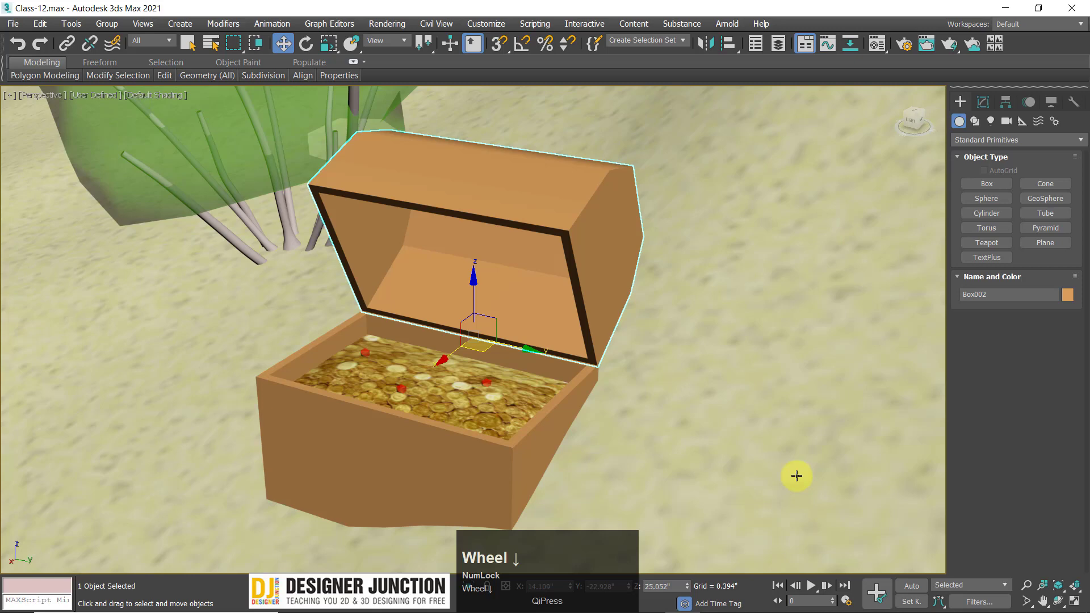
pyautogui.press('F4')
pyautogui.scroll(3)
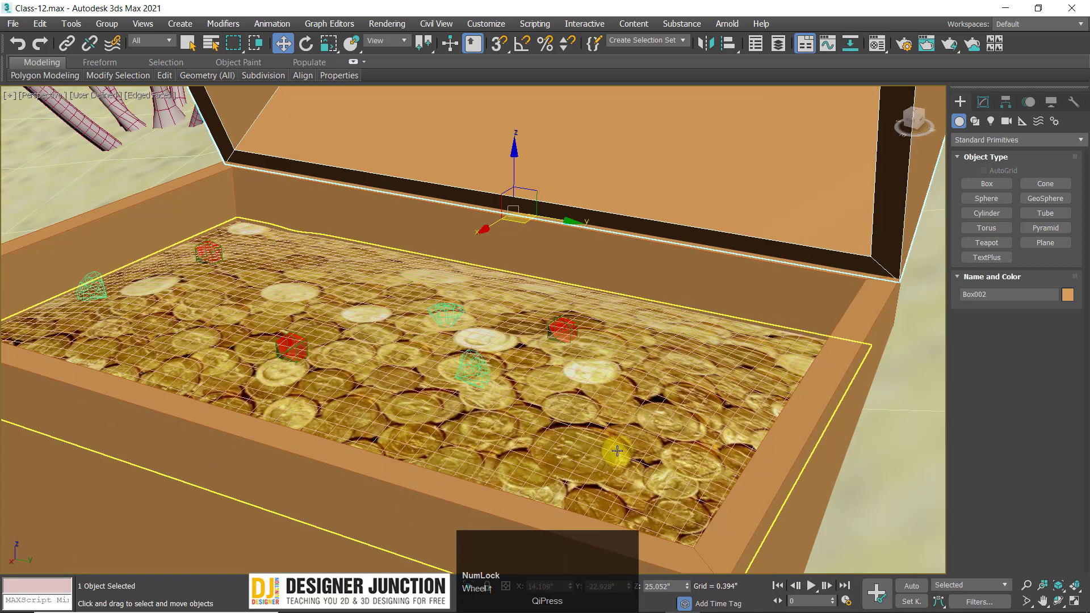
pyautogui.press('F4')
pyautogui.scroll(-3)
pyautogui.moveTo(596, 433); pyautogui.dragTo(503, 344)
pyautogui.scroll(-3)
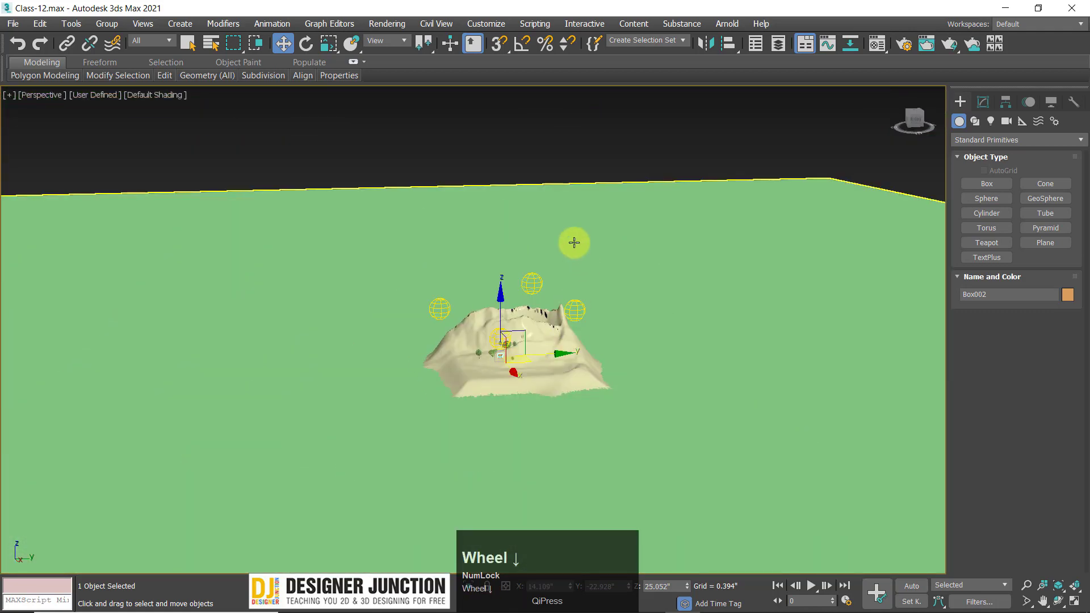
# Select the objects around the chest and frame each selection in the viewport
pyautogui.click(518, 128)
pyautogui.scroll(3)
pyautogui.middleClick(601, 394)
pyautogui.click(638, 296)
pyautogui.press('z')
pyautogui.middleClick(555, 391)
pyautogui.scroll(3)
pyautogui.middleClick(679, 284)
pyautogui.scroll(3)
pyautogui.middleClick(588, 334)
pyautogui.click(636, 286)
pyautogui.press('z')
# Switch to the Modify panel to show the selection's Editable Poly modifier stack
pyautogui.moveTo(586, 319); pyautogui.dragTo(991, 103)
pyautogui.click(991, 102)
pyautogui.middleClick(583, 302)
pyautogui.scroll(3)
pyautogui.click(977, 172)
pyautogui.middleClick(536, 336)
pyautogui.scroll(3)
pyautogui.moveTo(505, 322); pyautogui.dragTo(440, 347)
pyautogui.scroll(-3)
pyautogui.click(641, 153)
pyautogui.scroll(3)
pyautogui.middleClick(623, 353)
# Select the coin-filled Box001 inside the chest, undoing accidental nudges along the way
pyautogui.click(488, 355)
pyautogui.press('z')
pyautogui.moveTo(456, 332); pyautogui.dragTo(482, 324)
pyautogui.moveTo(689, 228); pyautogui.dragTo(579, 331)
pyautogui.middleClick(579, 331)
pyautogui.press('ctrl+z')
pyautogui.click(540, 294)
pyautogui.press('z')
pyautogui.click(467, 257)
pyautogui.press('ctrl+z')
pyautogui.click(843, 244)
pyautogui.scroll(3)
pyautogui.middleClick(391, 337)
pyautogui.middleClick(760, 2)
pyautogui.click(761, 1)
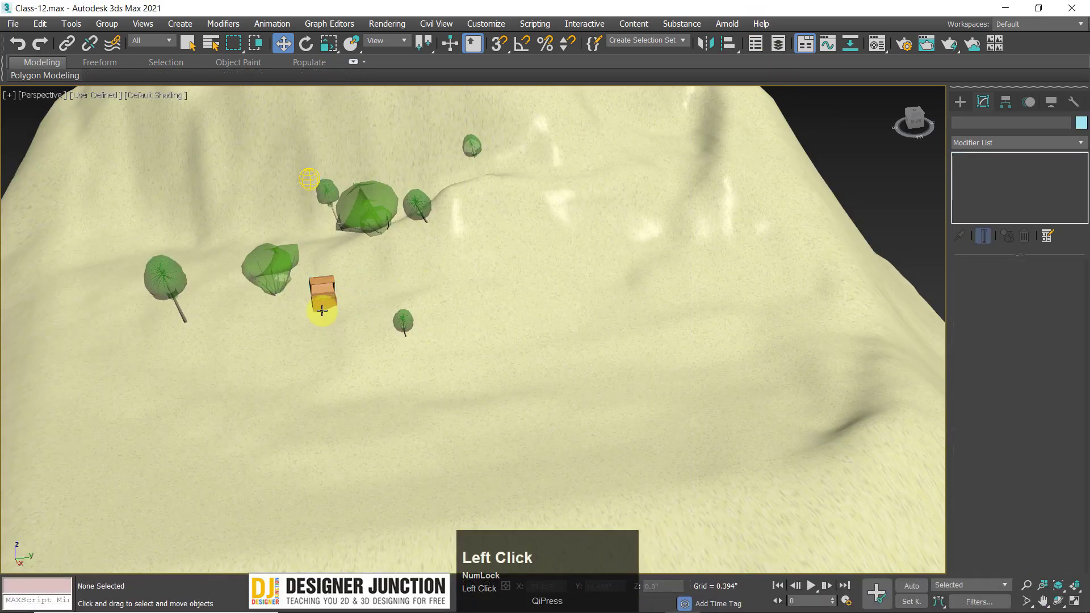
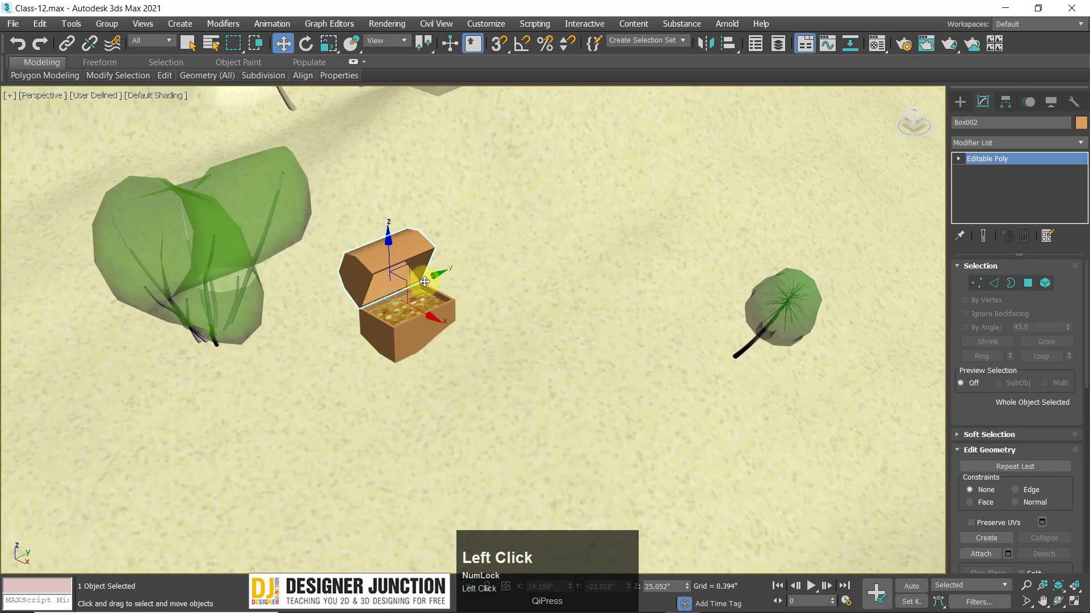
# Select the chest base and lid and move them beside the large leafy bush
pyautogui.moveTo(556, 246); pyautogui.dragTo(585, 271)
pyautogui.press('ctrl+z')
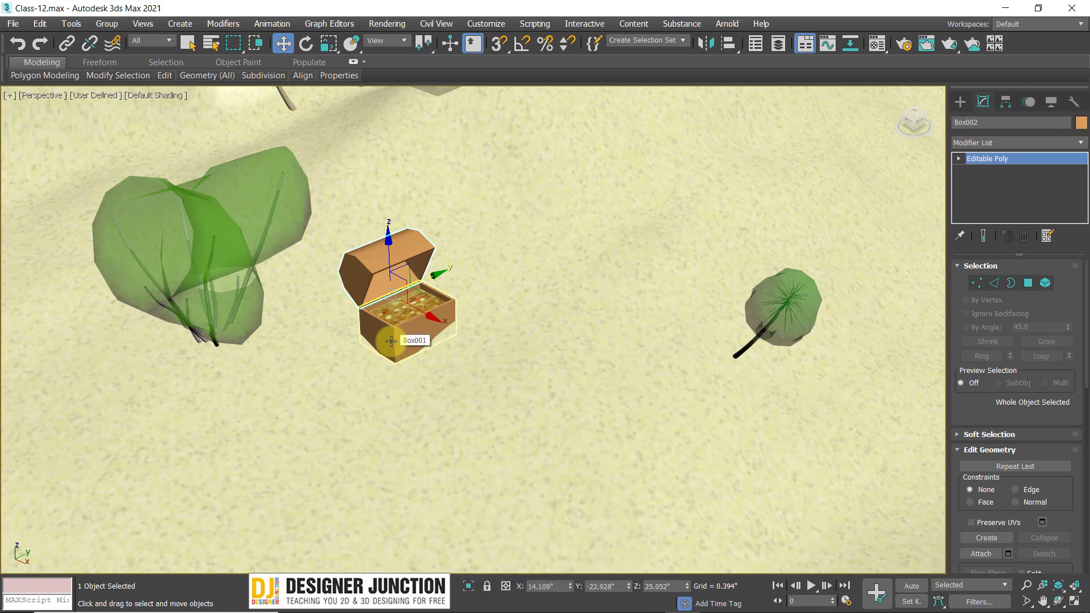
pyautogui.click(394, 339)
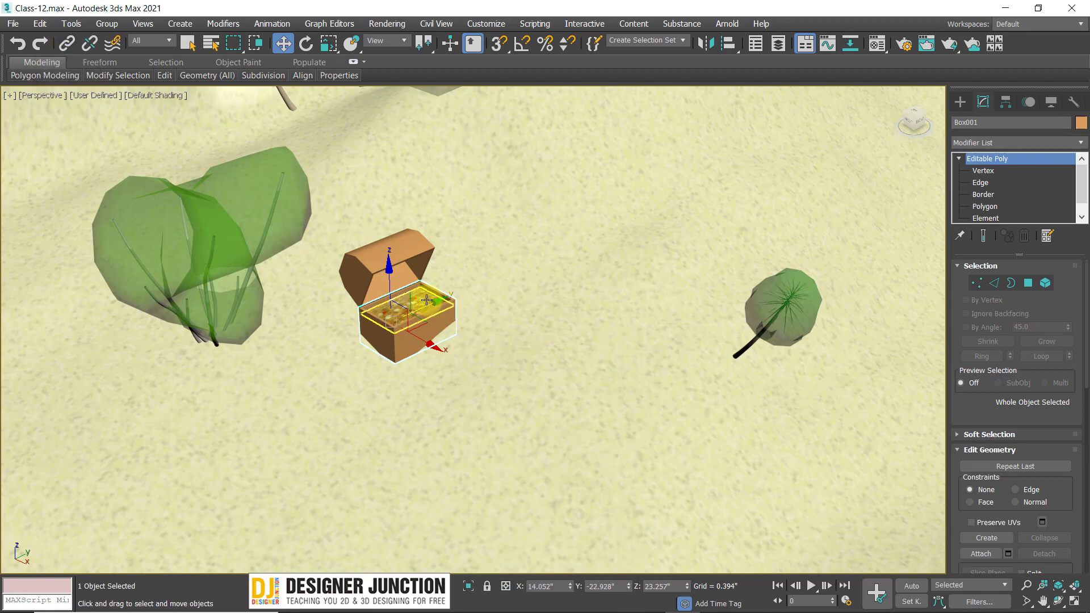
pyautogui.click(400, 246)
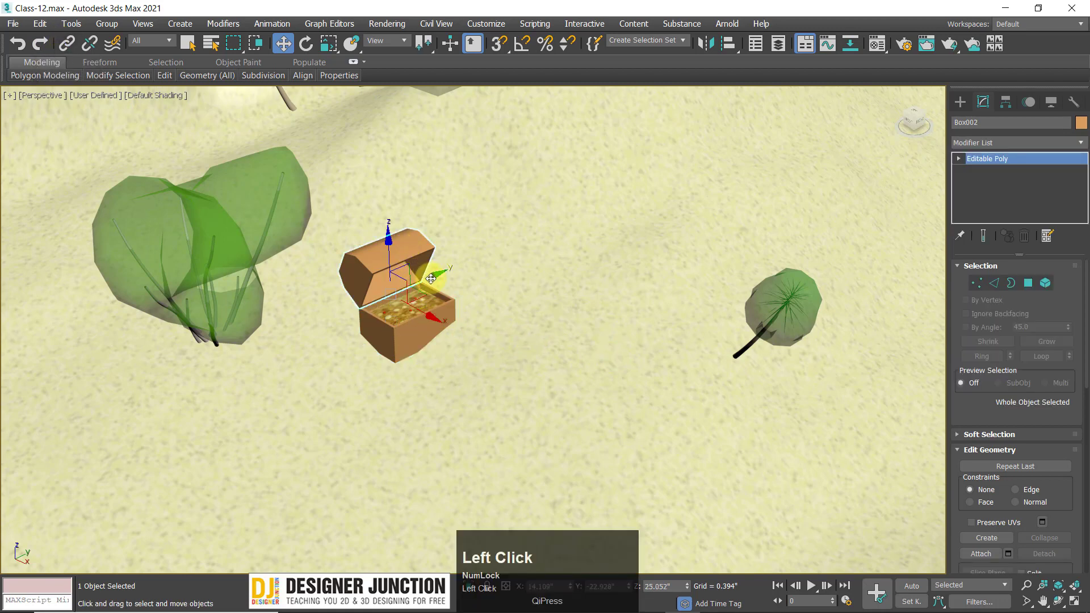
pyautogui.moveTo(531, 254); pyautogui.dragTo(446, 347)
# Undo the chest move and select the island terrain instead
pyautogui.press('z')
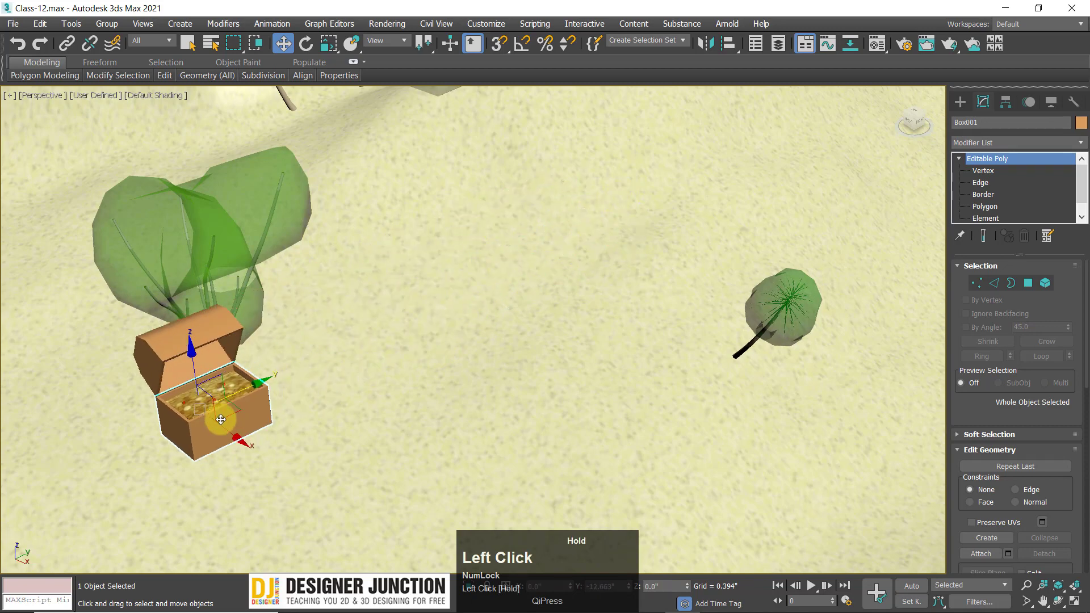
pyautogui.press('ctrl+z')
pyautogui.click(536, 364)
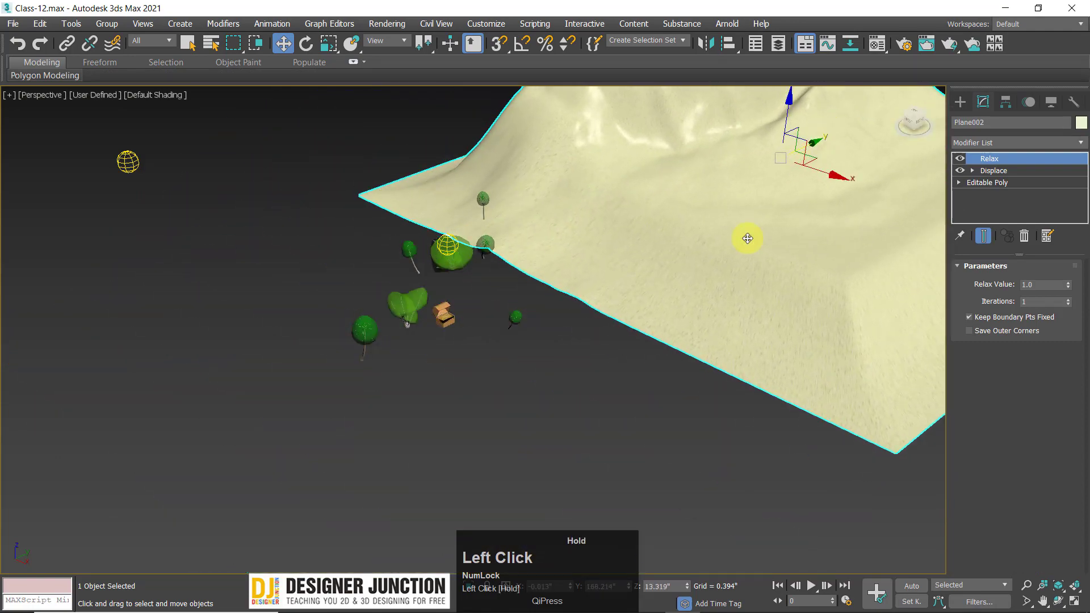
pyautogui.press('z')
pyautogui.click(814, 193)
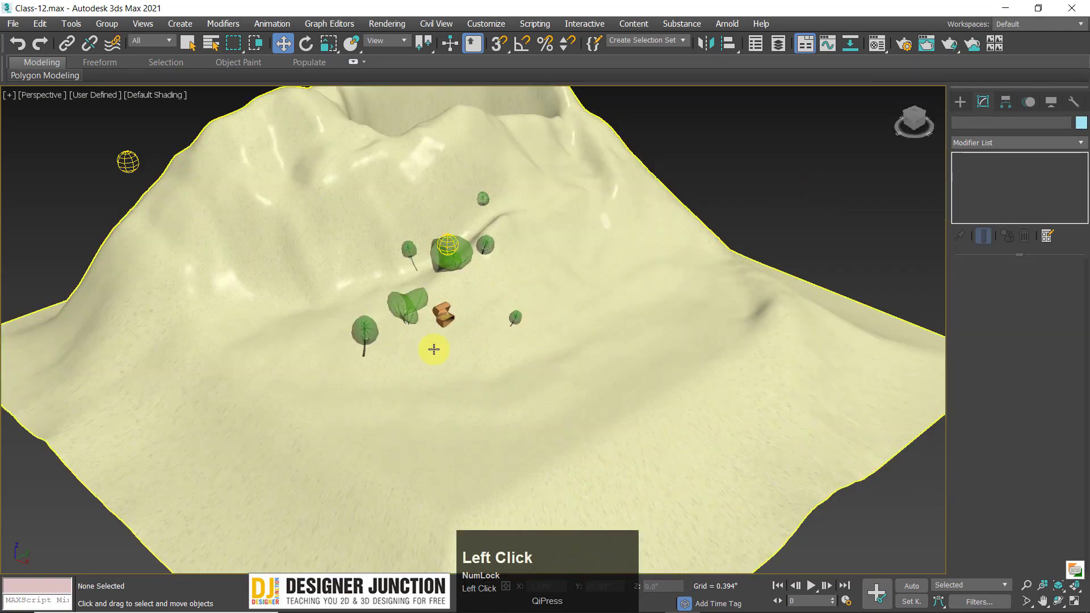
pyautogui.middleClick(444, 335)
pyautogui.scroll(3)
pyautogui.moveTo(448, 317); pyautogui.dragTo(453, 294)
pyautogui.click(453, 293)
pyautogui.scroll(-3)
pyautogui.middleClick(462, 308)
pyautogui.click(652, 382)
pyautogui.scroll(-3)
pyautogui.click(570, 318)
pyautogui.press('ctrl+z')
pyautogui.click(800, 184)
pyautogui.scroll(3)
pyautogui.middleClick(392, 348)
pyautogui.scroll(-3)
pyautogui.middleClick(460, 350)
pyautogui.scroll(3)
pyautogui.moveTo(451, 375); pyautogui.dragTo(398, 348)
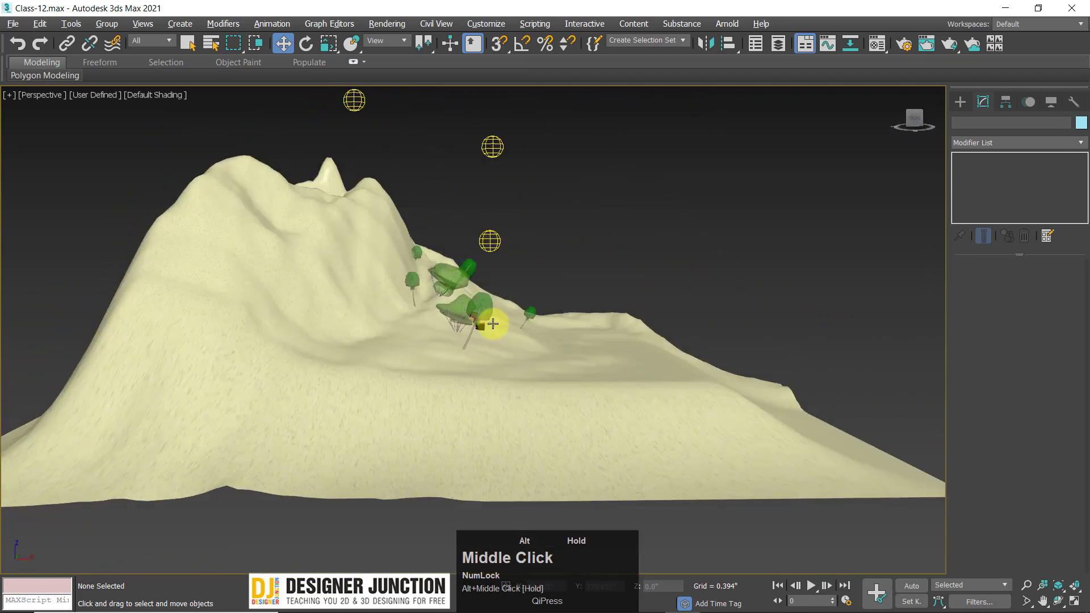
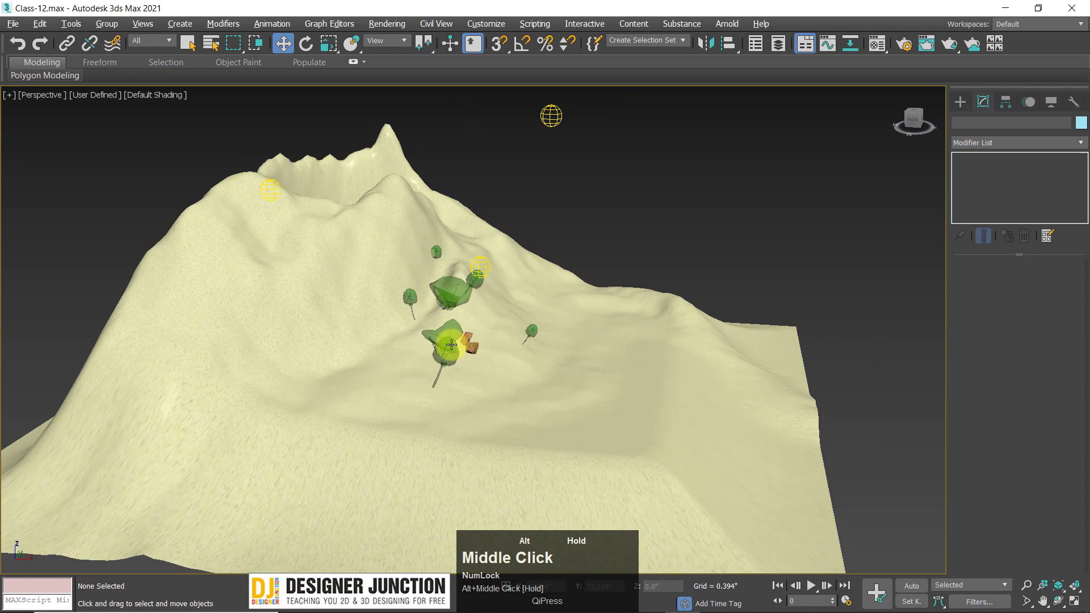
pyautogui.scroll(3)
pyautogui.middleClick(575, 387)
pyautogui.scroll(3)
pyautogui.middleClick(477, 352)
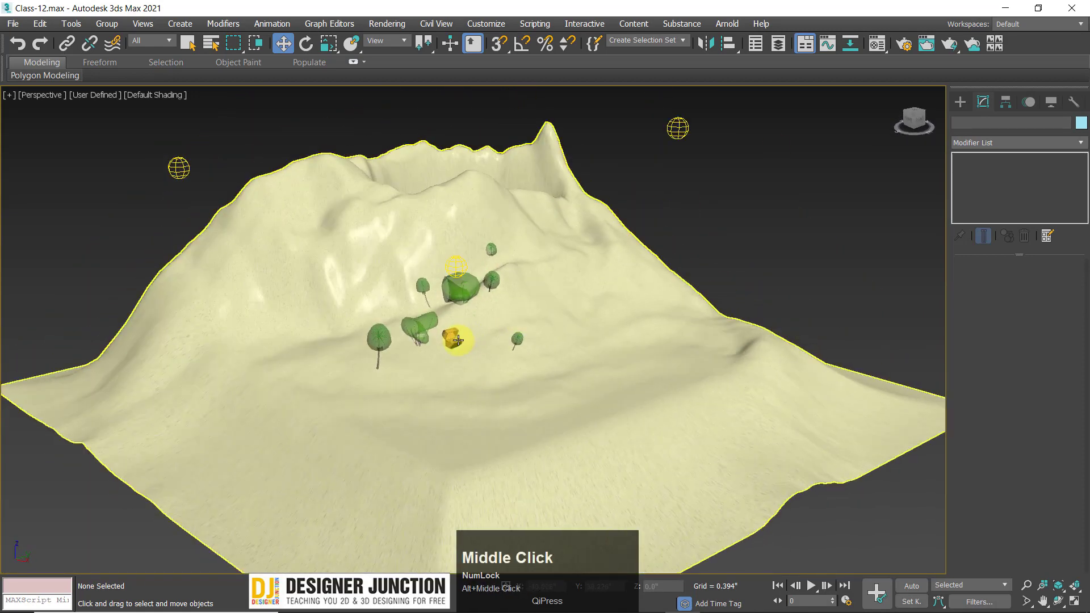
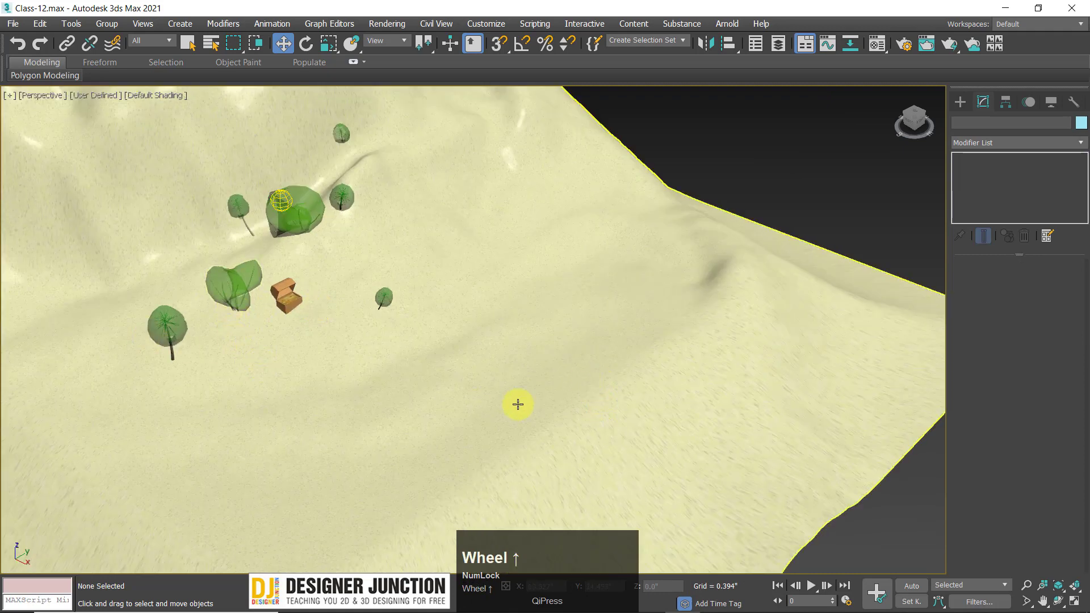
# Select the small plant near the trees on the island slope
pyautogui.click(243, 274)
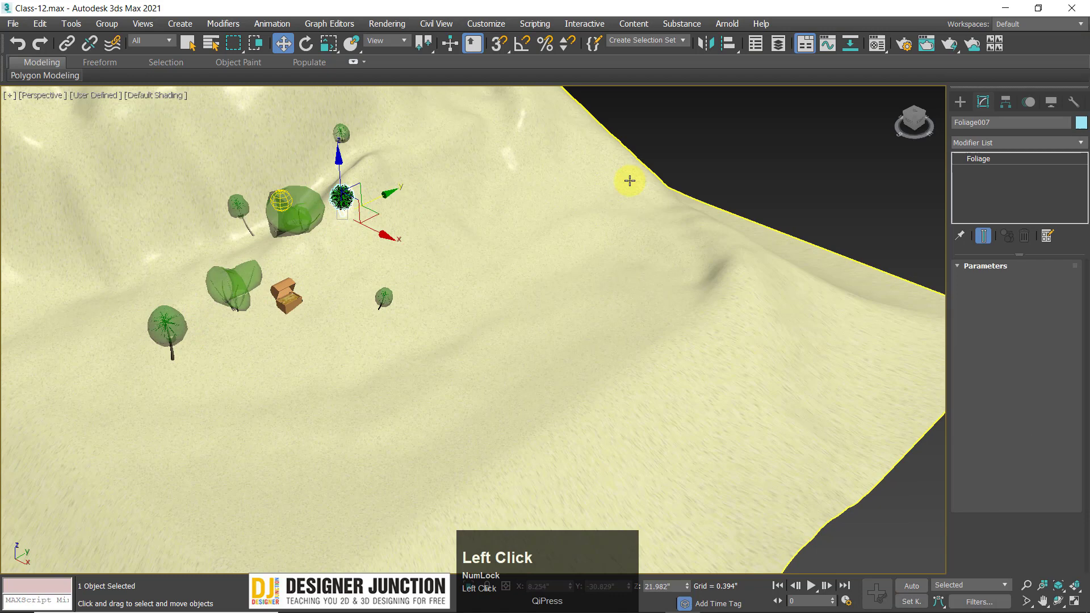
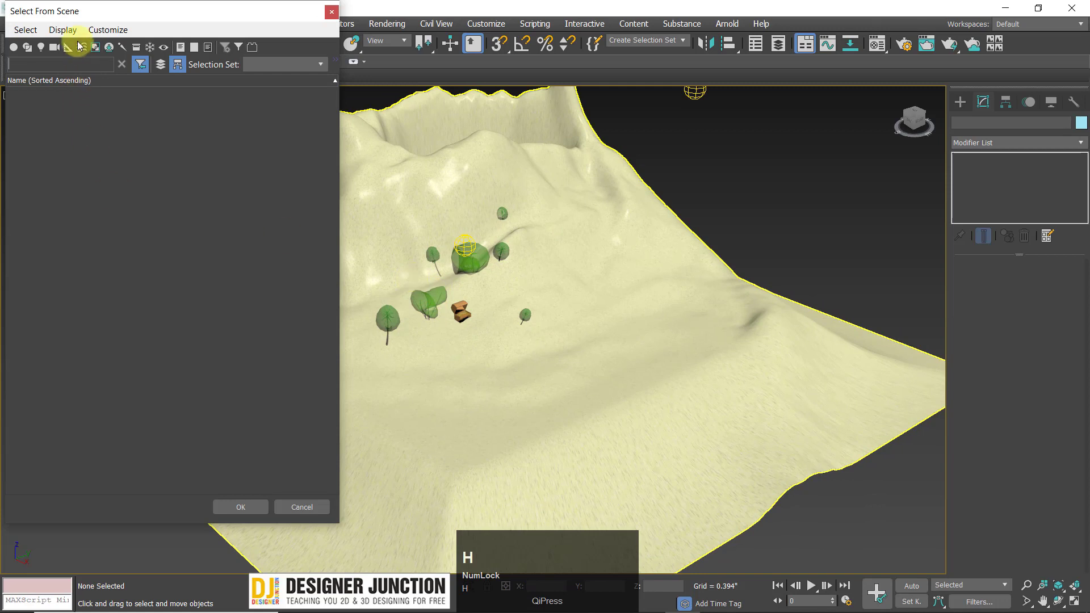
# Move the Select From Scene window aside and turn off its Display Lights filter
pyautogui.moveTo(113, 13); pyautogui.dragTo(713, 71)
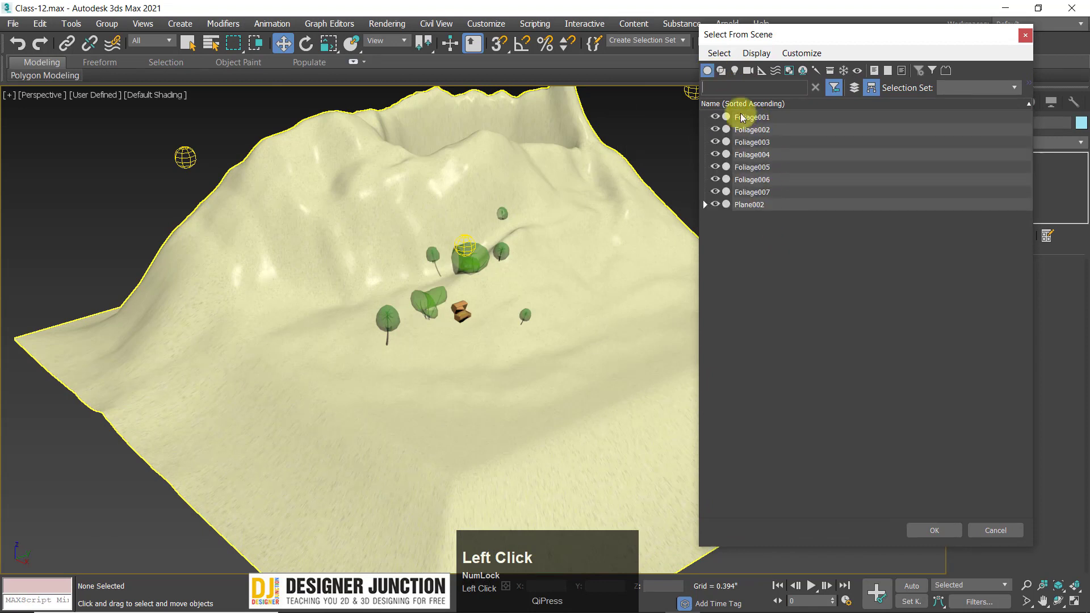
pyautogui.click(740, 69)
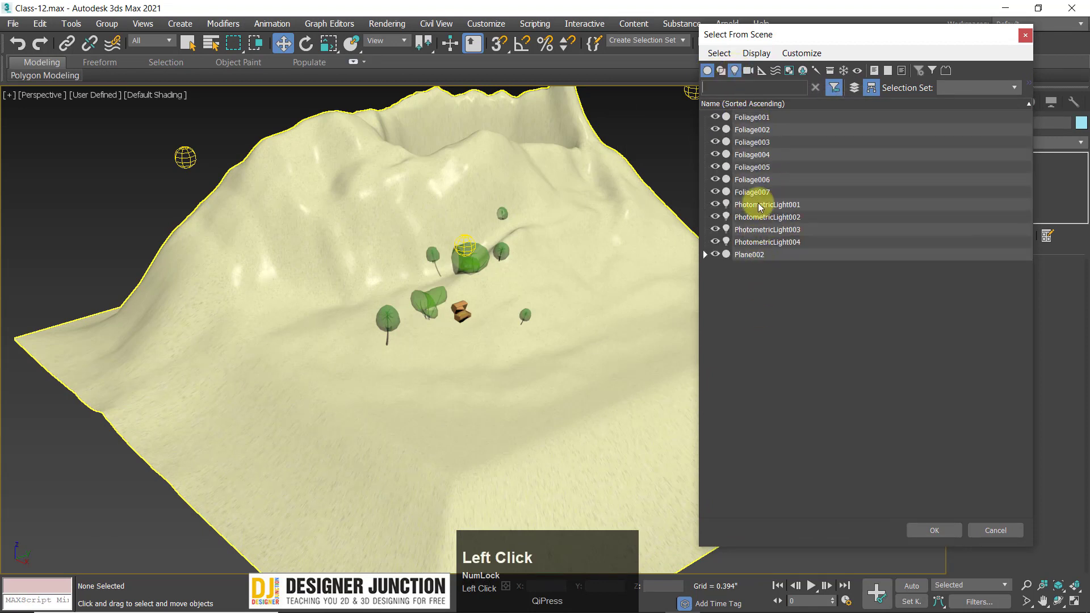
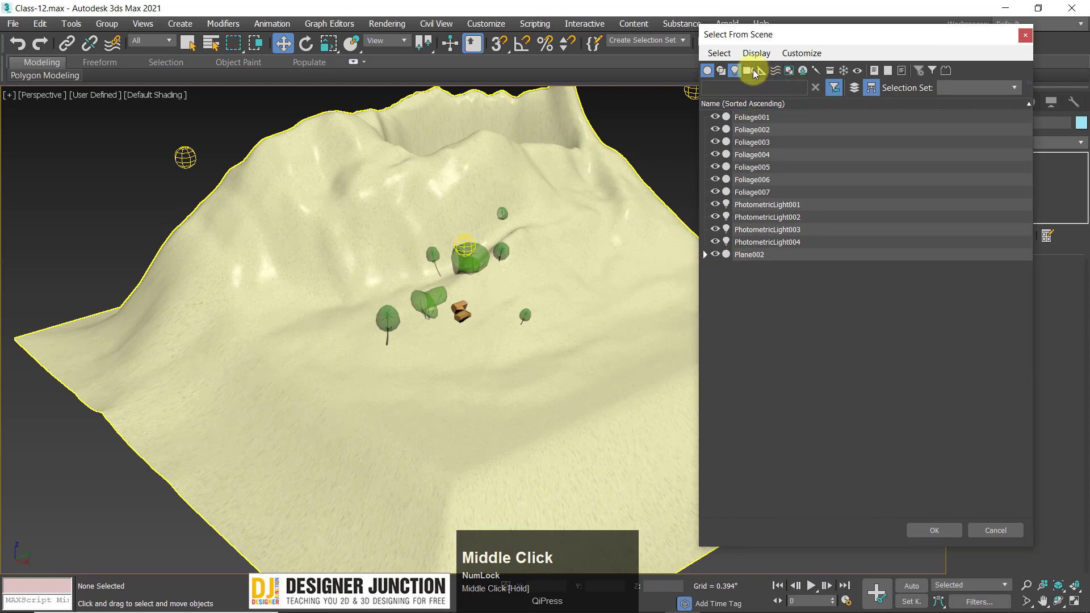
pyautogui.click(744, 71)
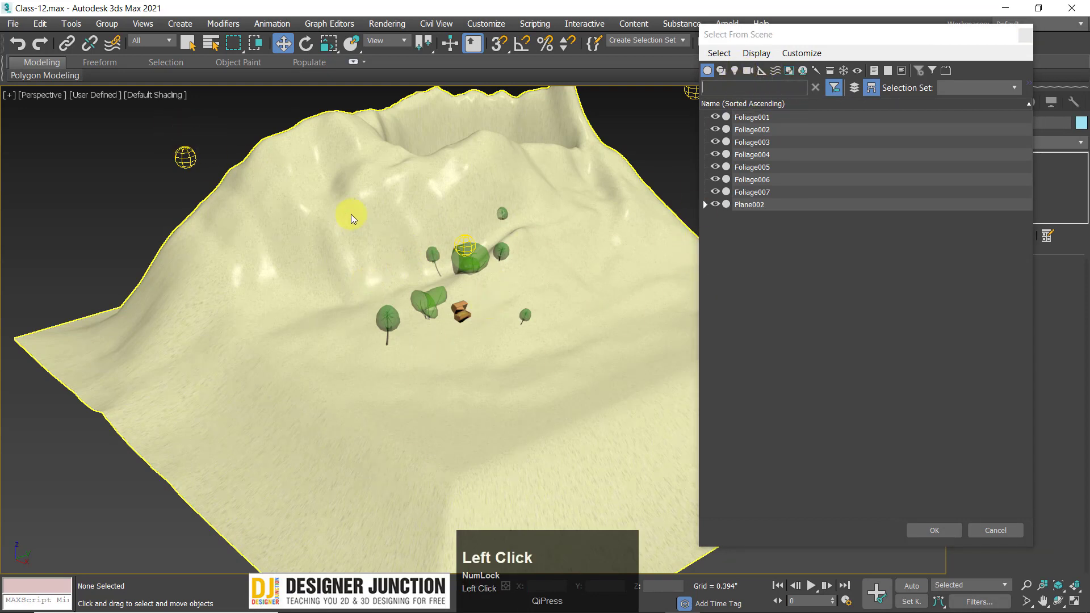
pyautogui.scroll(-3)
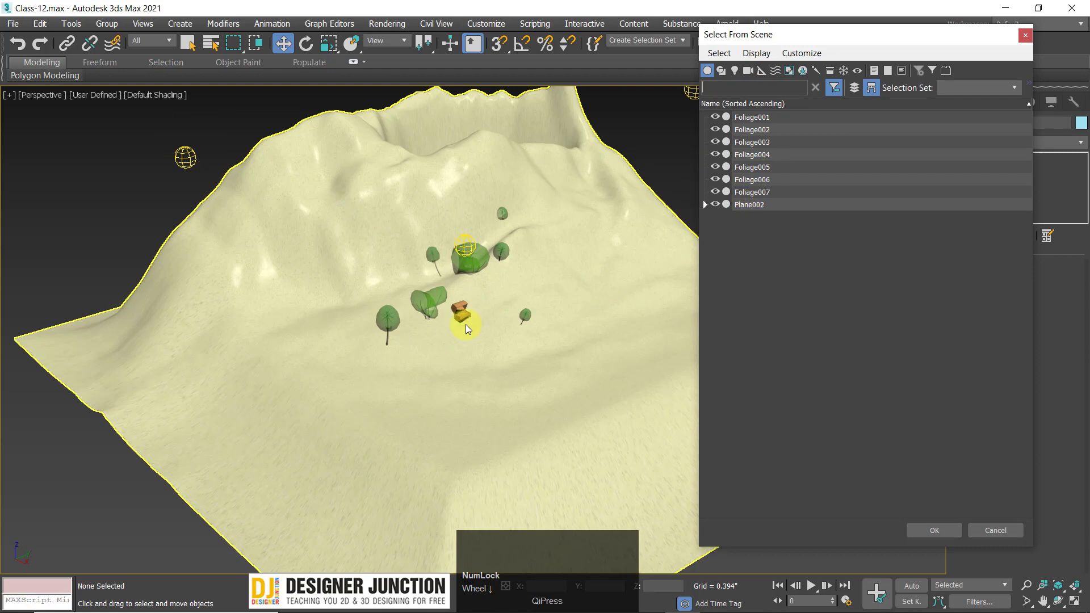
# Expand and collapse Plane002, hide and unhide it, then pick Foliage001 in the list
pyautogui.click(701, 207)
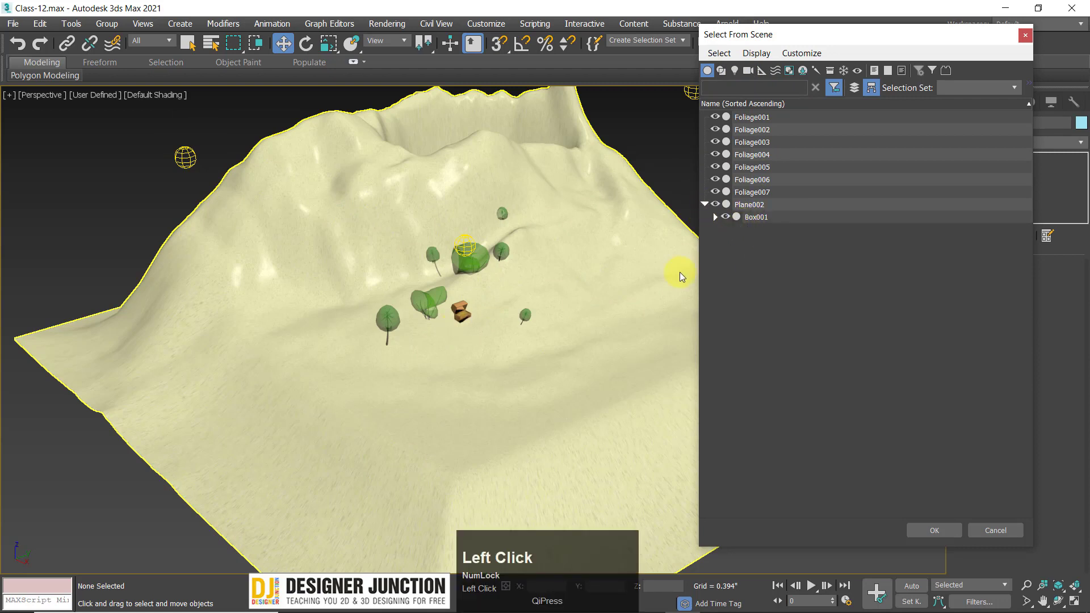
pyautogui.click(710, 208)
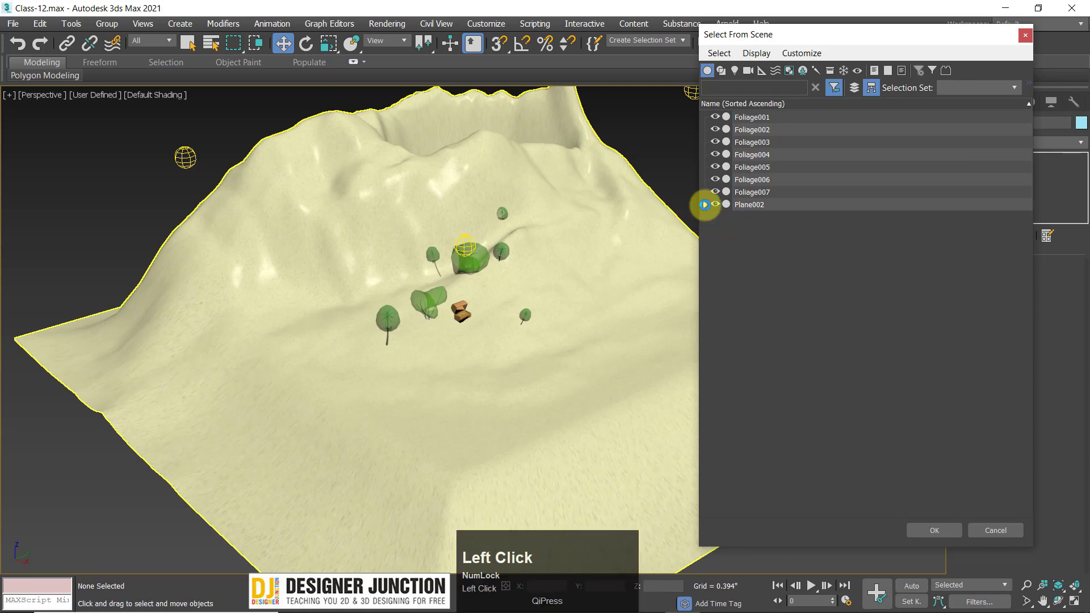
pyautogui.click(716, 206)
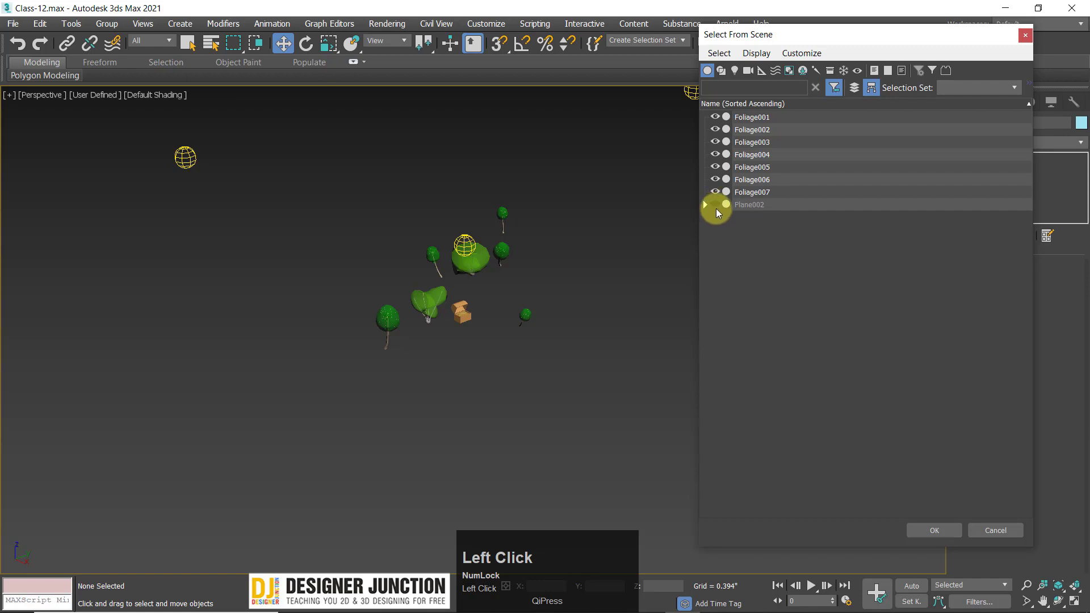
pyautogui.click(717, 205)
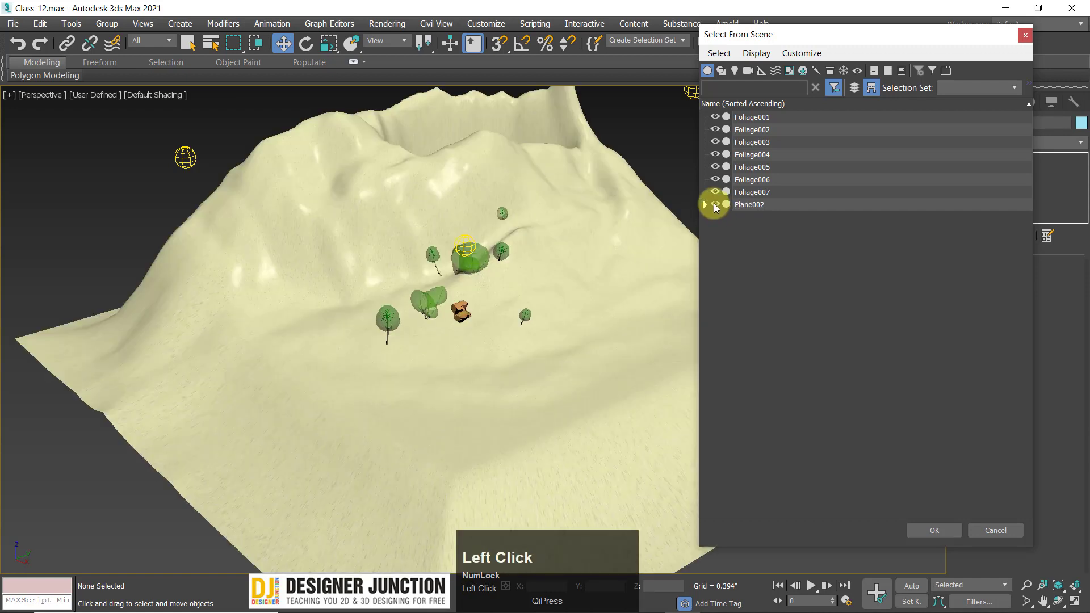
pyautogui.scroll(-3)
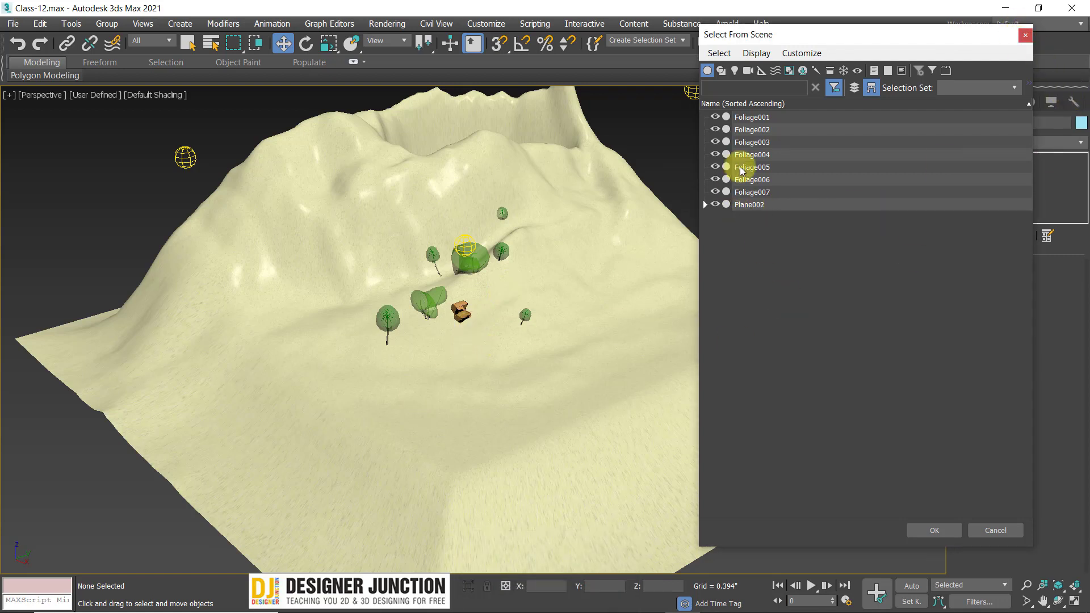
pyautogui.click(763, 118)
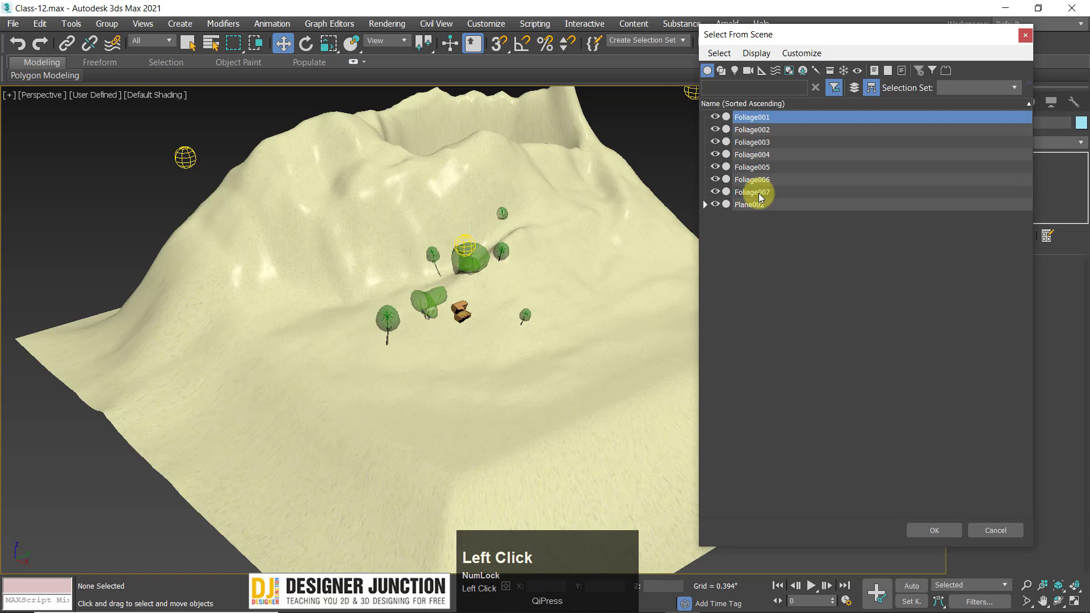
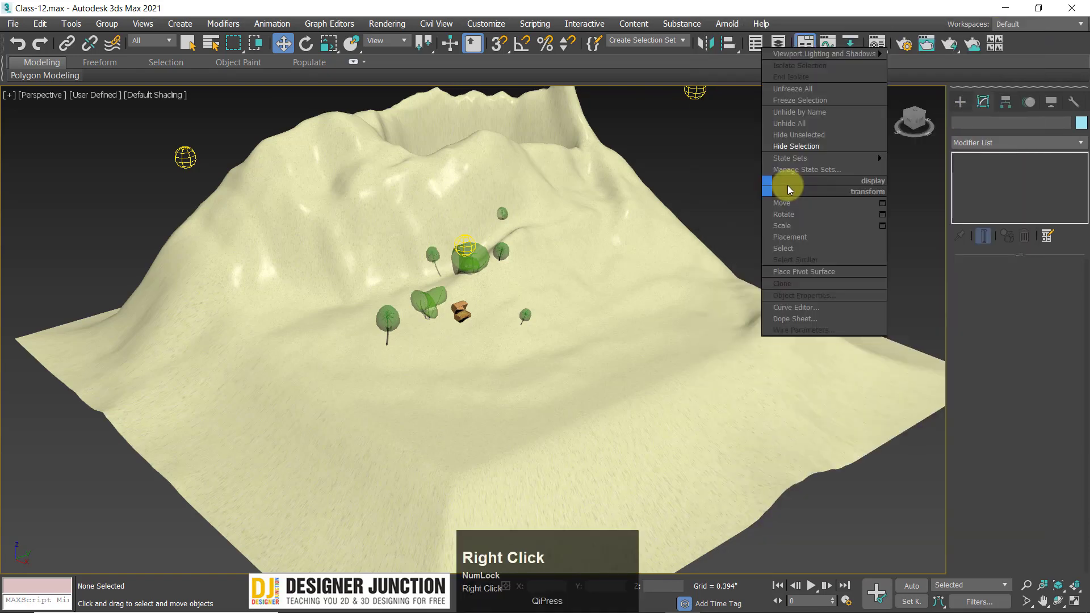
# Unhide all hidden objects and reopen the Select From Scene list, moved aside
pyautogui.click(818, 127)
pyautogui.middleClick(730, 197)
pyautogui.press('h')
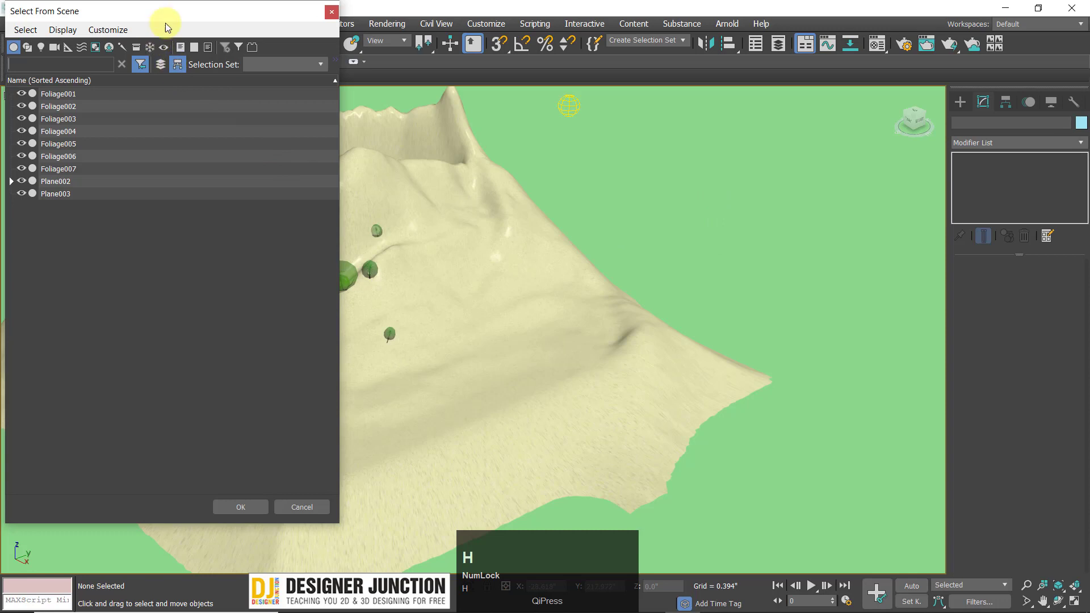
pyautogui.moveTo(176, 17); pyautogui.dragTo(698, 193)
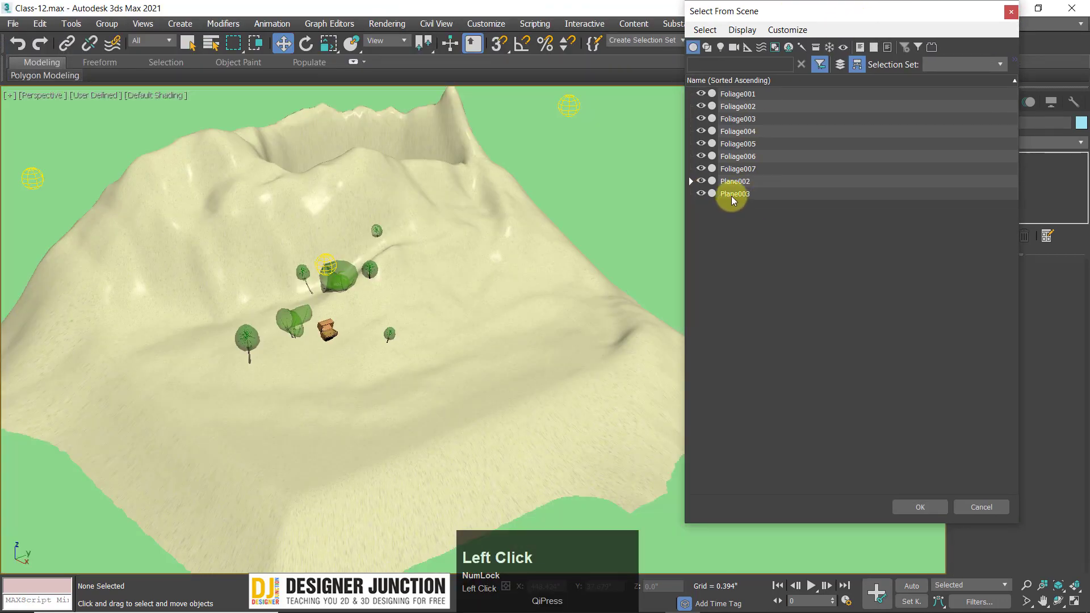
# Pick the Plane002 terrain in the object list and confirm the selection
pyautogui.click(752, 182)
pyautogui.click(693, 188)
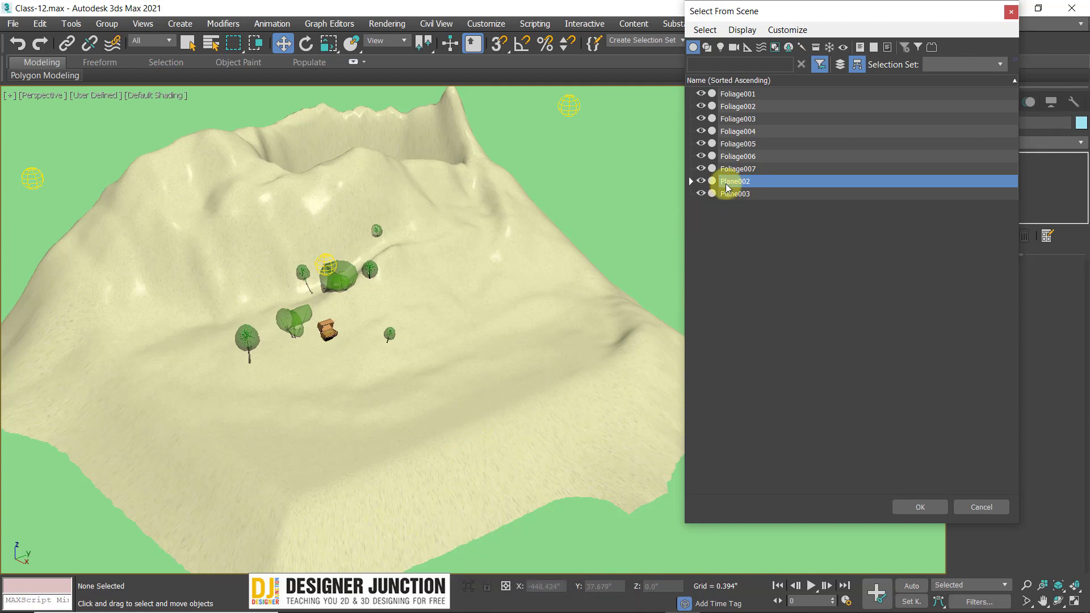
pyautogui.click(728, 185)
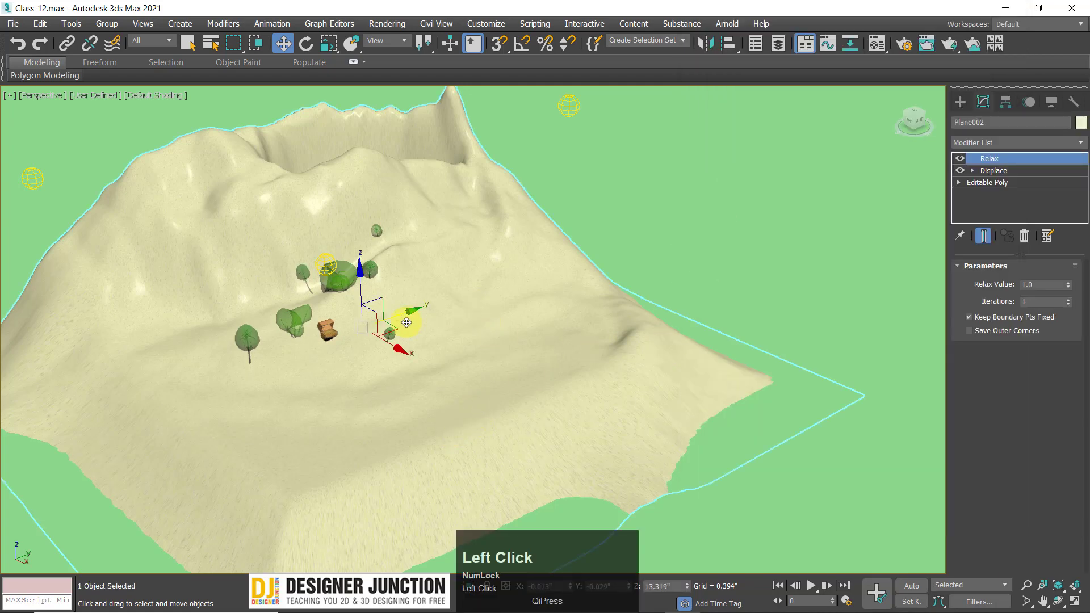
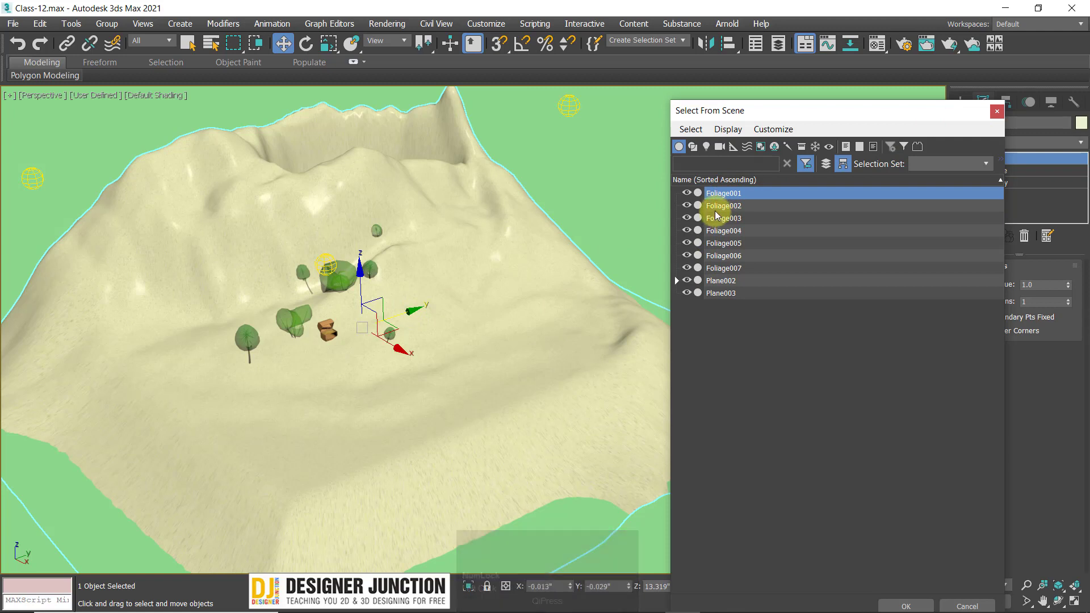
# Select Foliage001 through Foliage007 in the object list and confirm
pyautogui.click(729, 208)
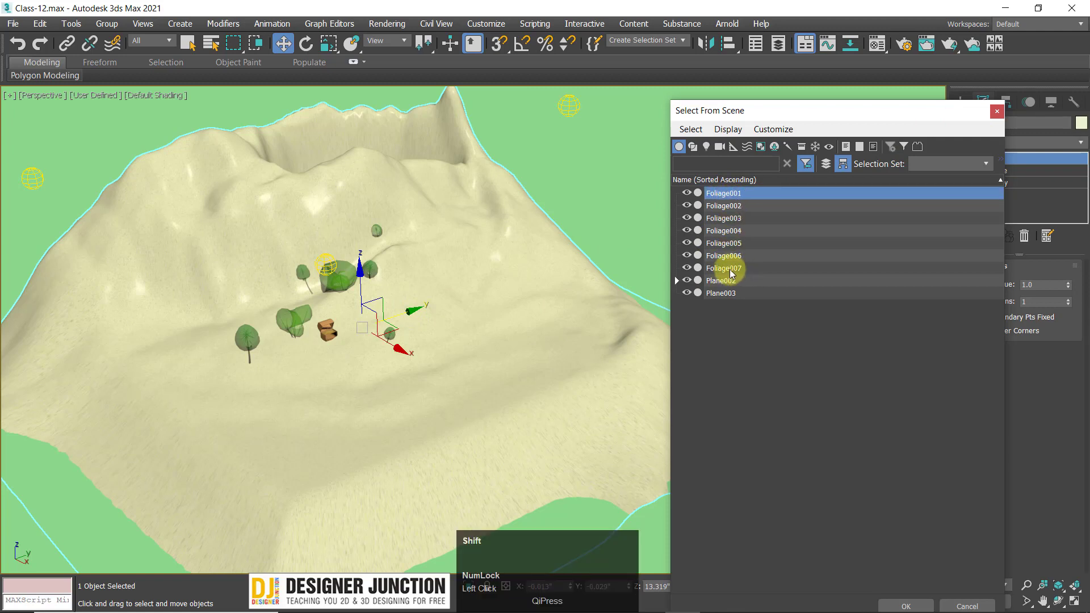
pyautogui.click(731, 270)
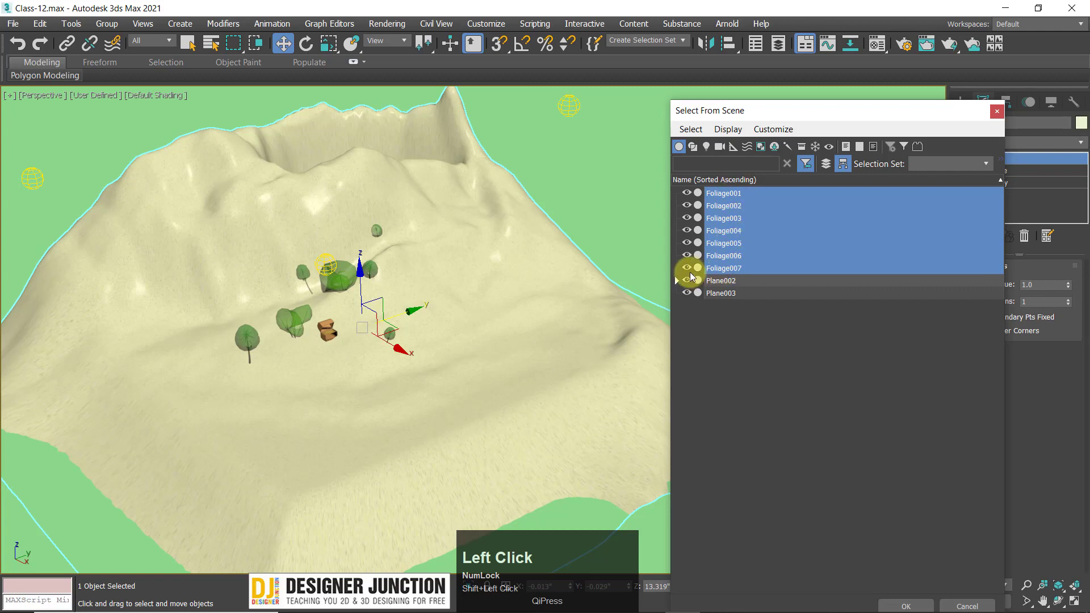
pyautogui.click(691, 261)
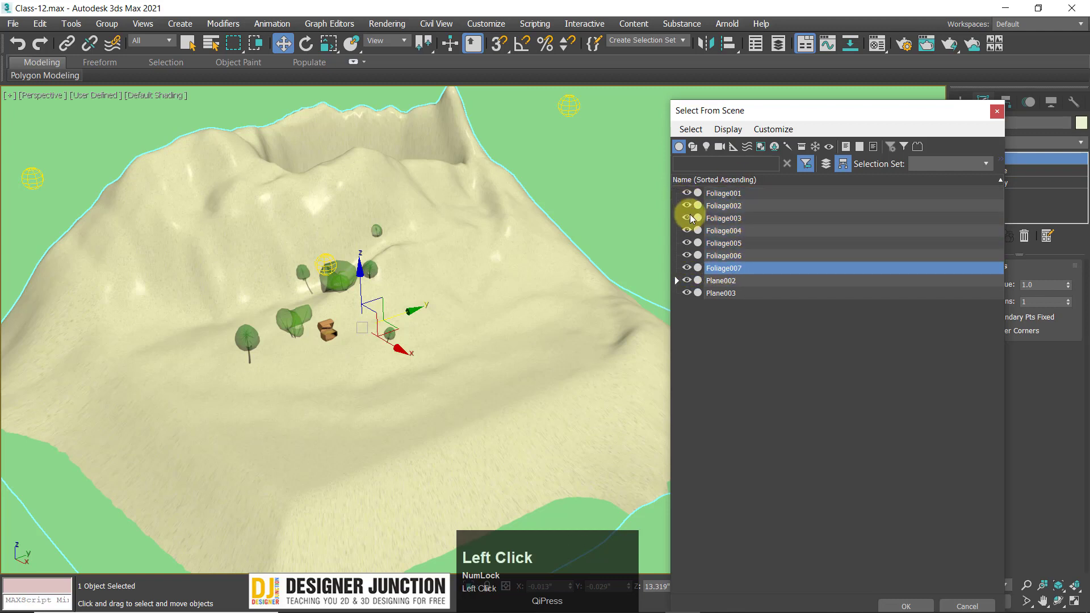
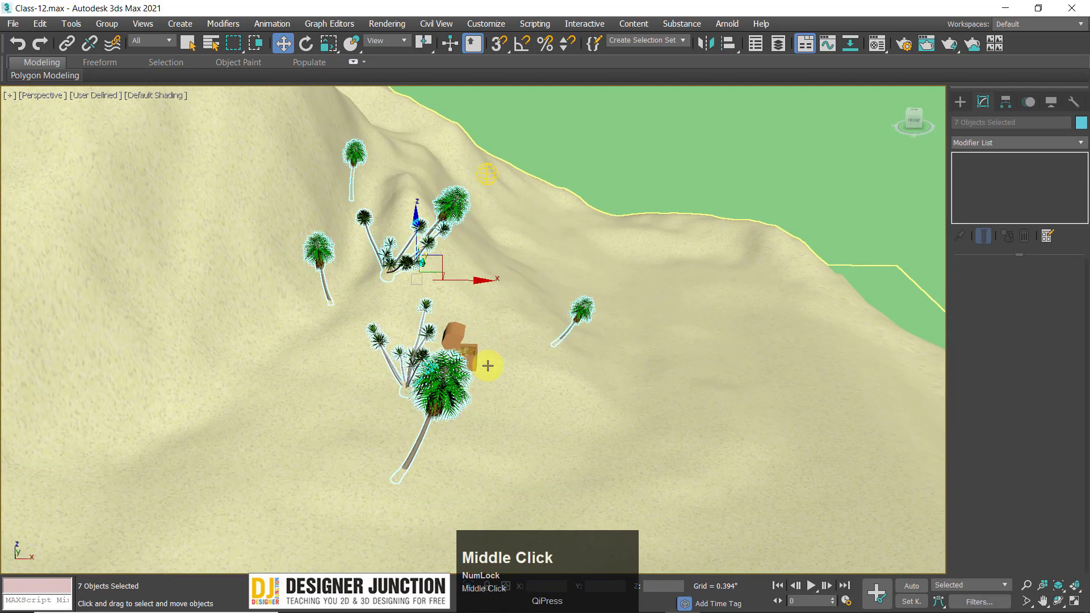
# Frame the selected palm trees and orbit, pan and zoom around them
pyautogui.press('z')
pyautogui.middleClick(483, 376)
pyautogui.scroll(-3)
pyautogui.moveTo(428, 341); pyautogui.dragTo(465, 370)
pyautogui.scroll(3)
pyautogui.press('z')
pyautogui.middleClick(463, 353)
pyautogui.scroll(3)
pyautogui.middleClick(465, 353)
pyautogui.press('z')
pyautogui.middleClick(493, 365)
# Reopen Select From Scene, turn off the lights filter and scroll to Plane002
pyautogui.press('h')
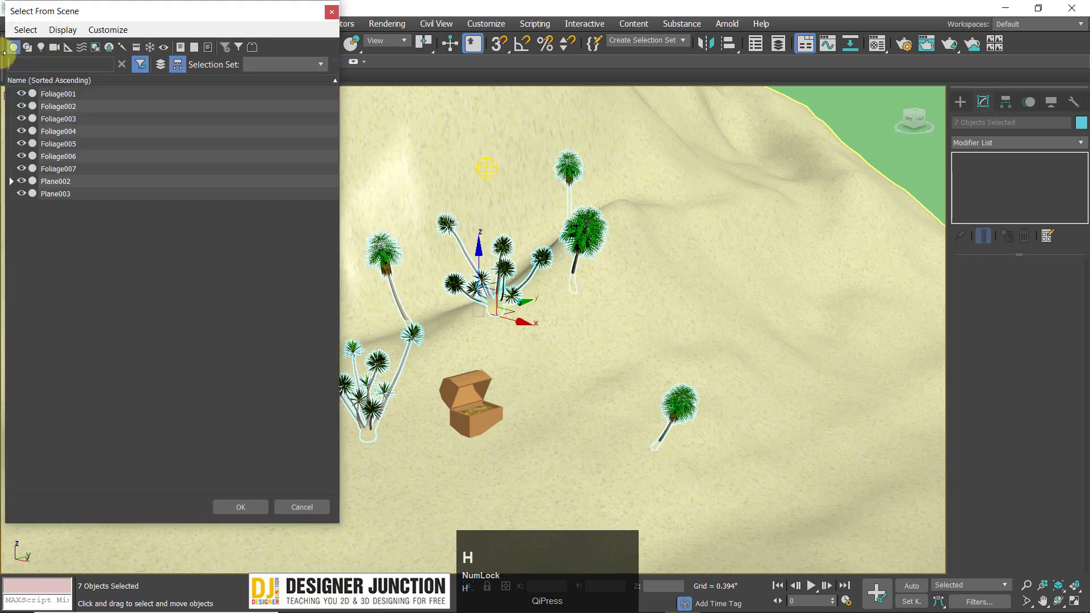
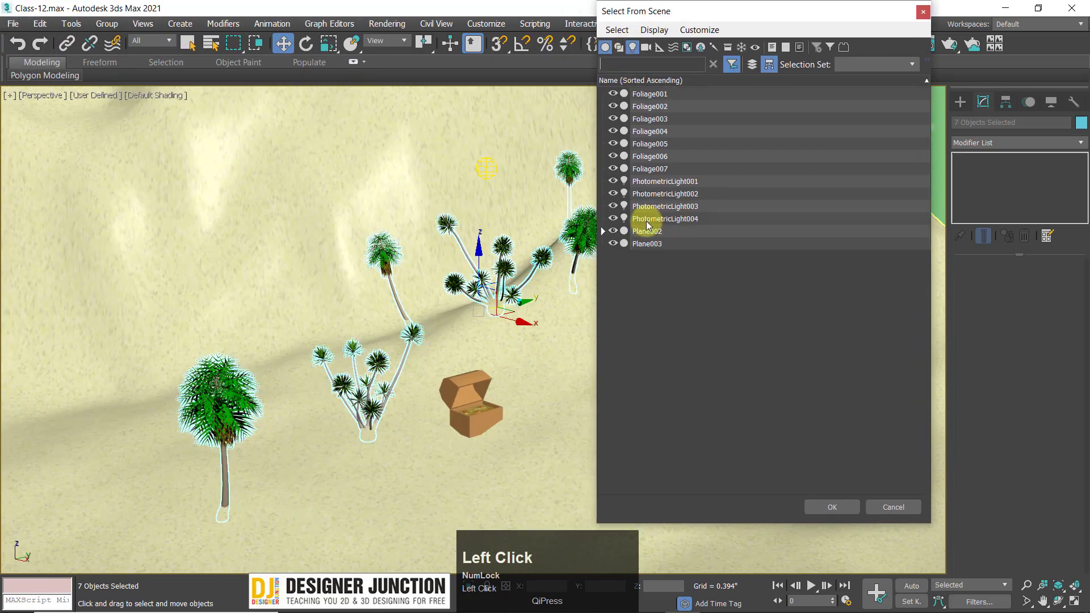
pyautogui.click(631, 48)
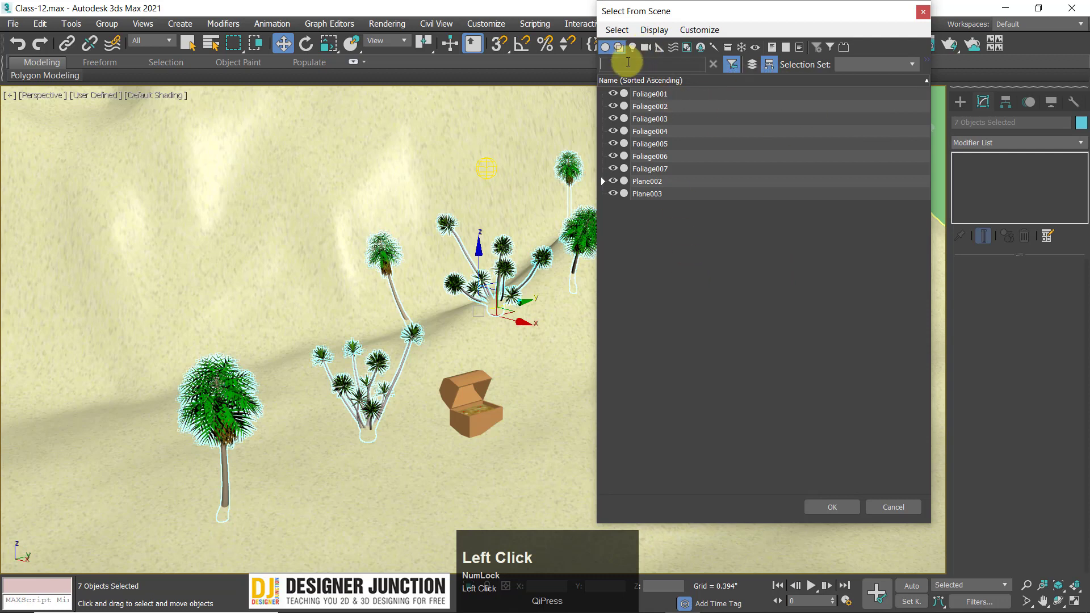
pyautogui.click(618, 52)
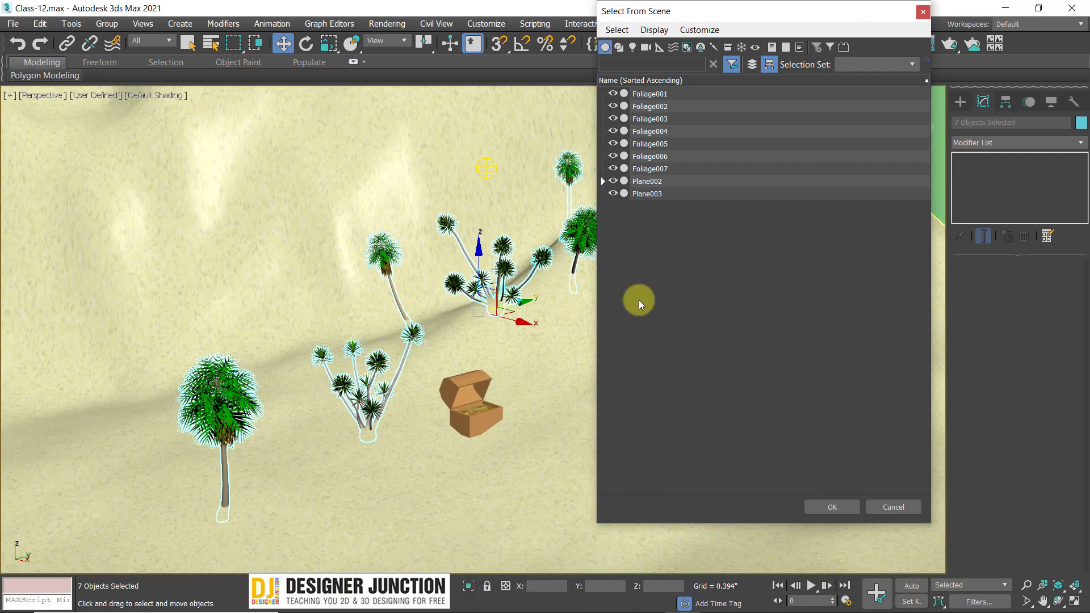
pyautogui.scroll(-3)
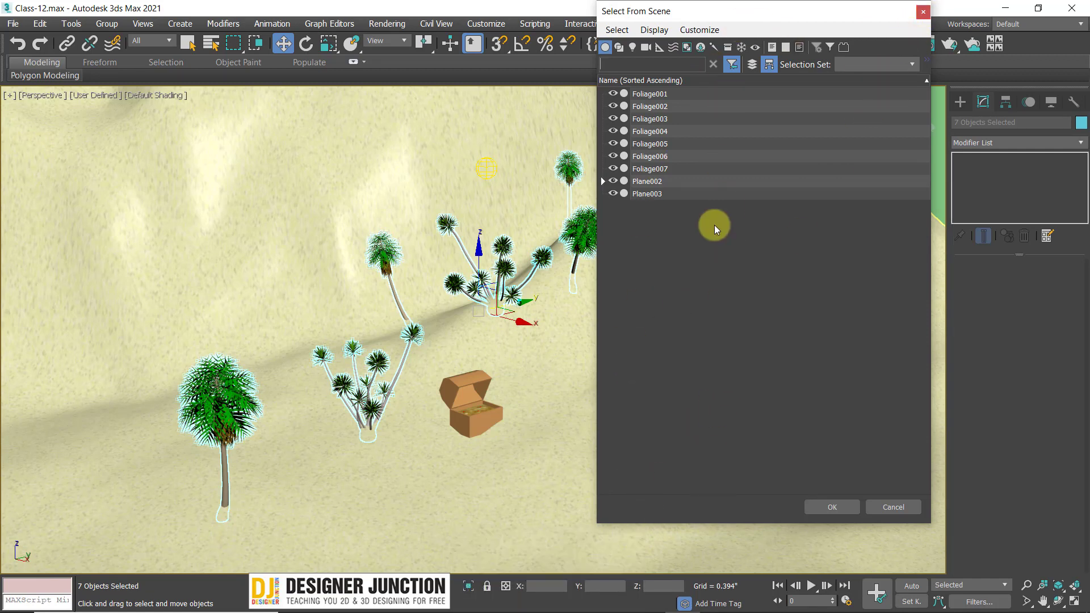
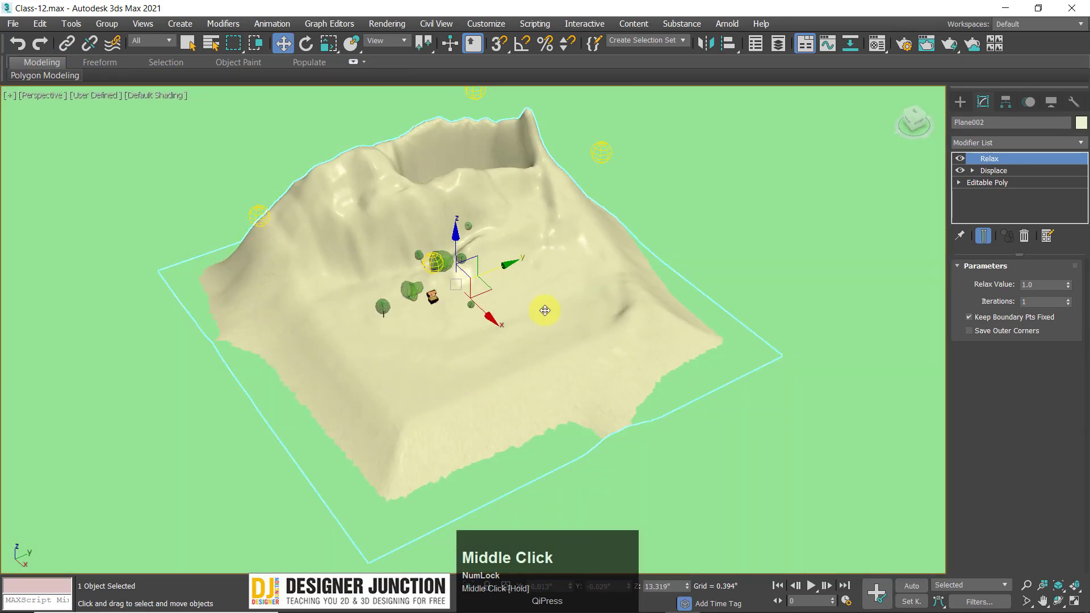
pyautogui.click(506, 265)
pyautogui.scroll(-3)
pyautogui.middleClick(640, 239)
pyautogui.press('ctrl+z')
pyautogui.click(670, 393)
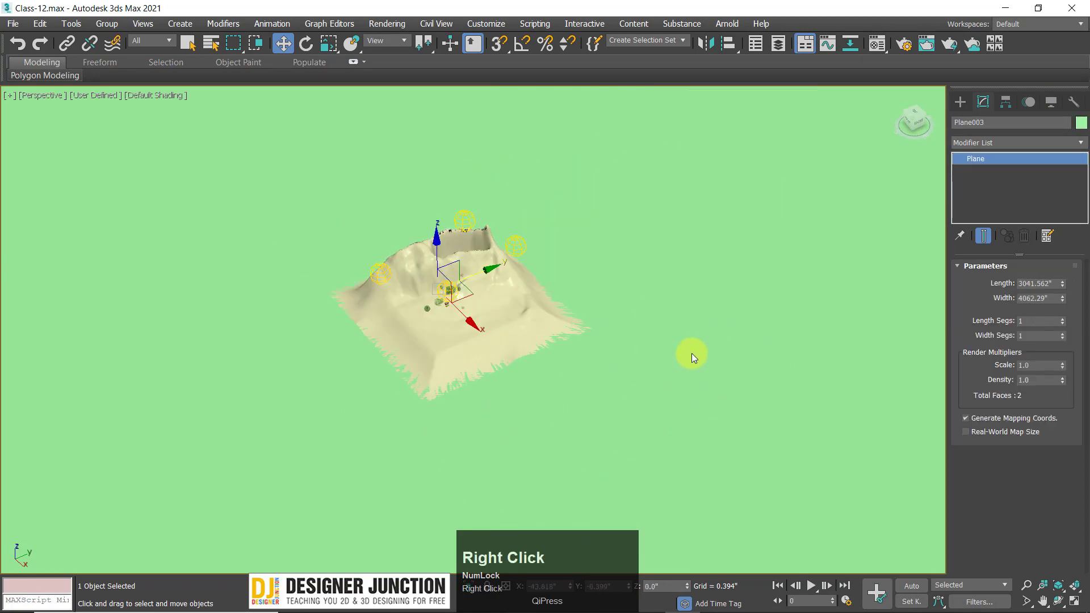
pyautogui.click(740, 300)
pyautogui.press('z')
pyautogui.moveTo(529, 318); pyautogui.dragTo(491, 281)
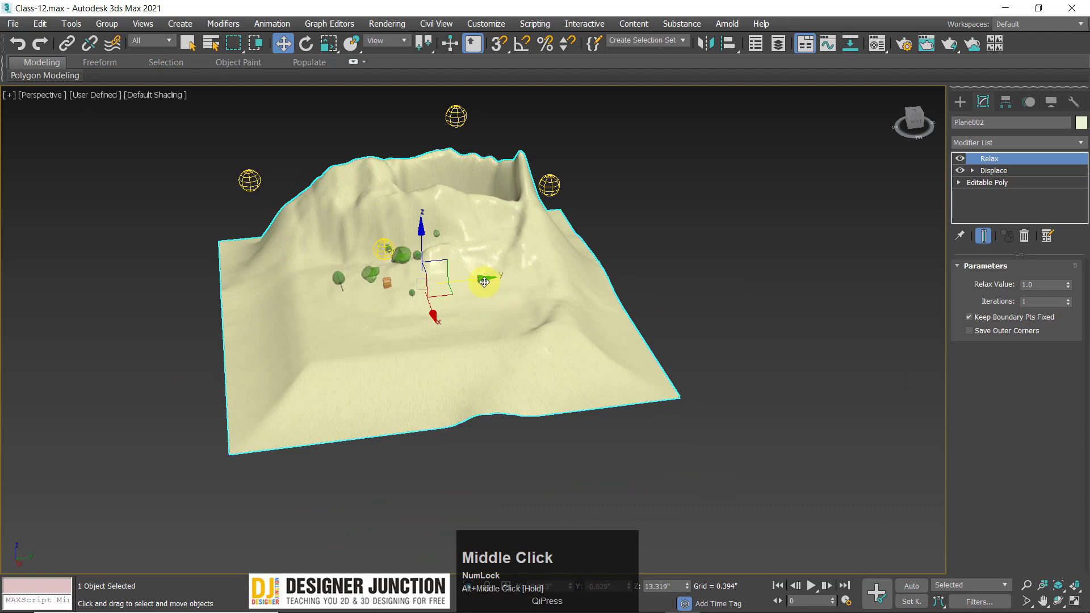
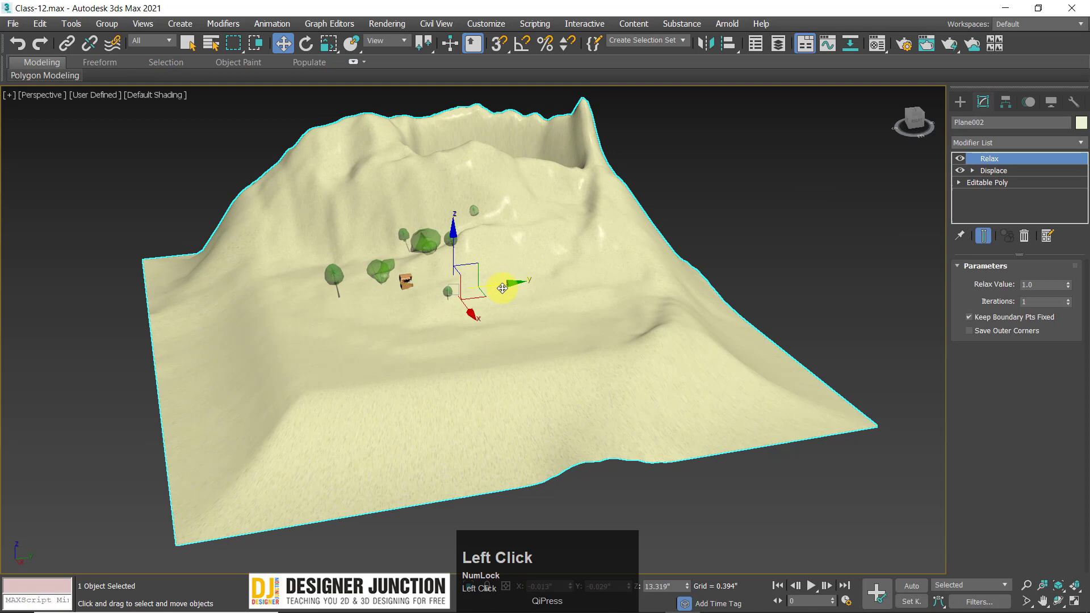
pyautogui.press('z')
pyautogui.click(543, 282)
pyautogui.press('ctrl+z')
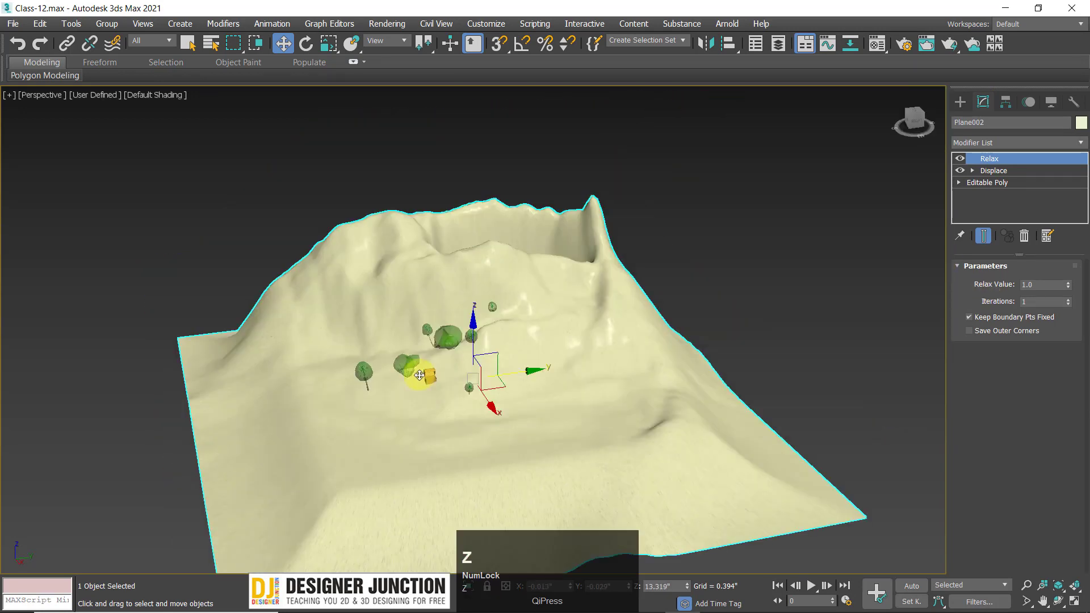
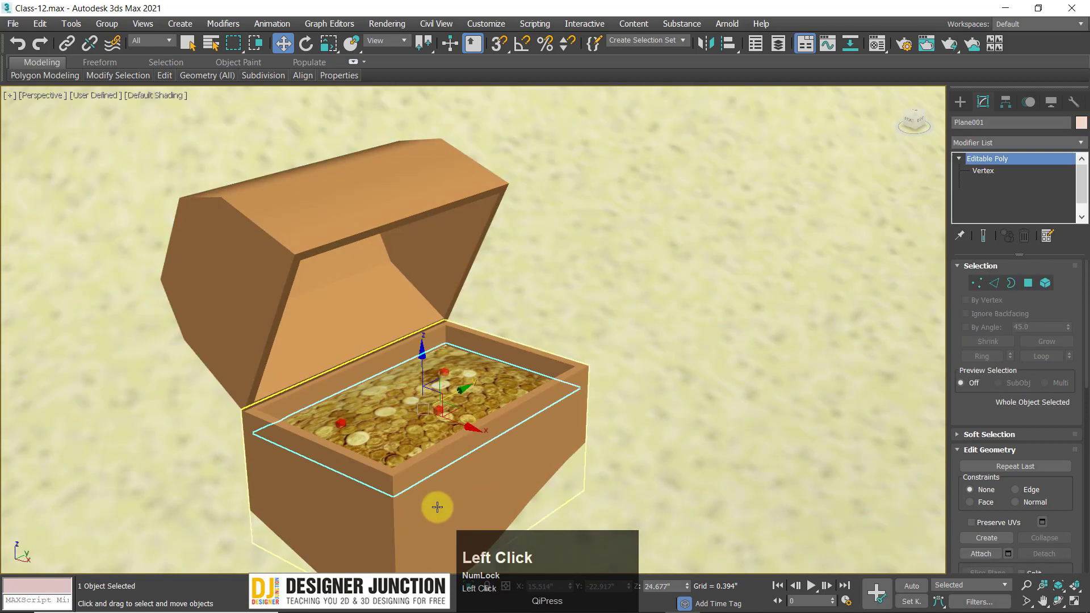
pyautogui.press('z')
pyautogui.middleClick(483, 403)
pyautogui.scroll(-3)
pyautogui.middleClick(404, 406)
pyautogui.moveTo(438, 367); pyautogui.dragTo(385, 404)
pyautogui.scroll(-3)
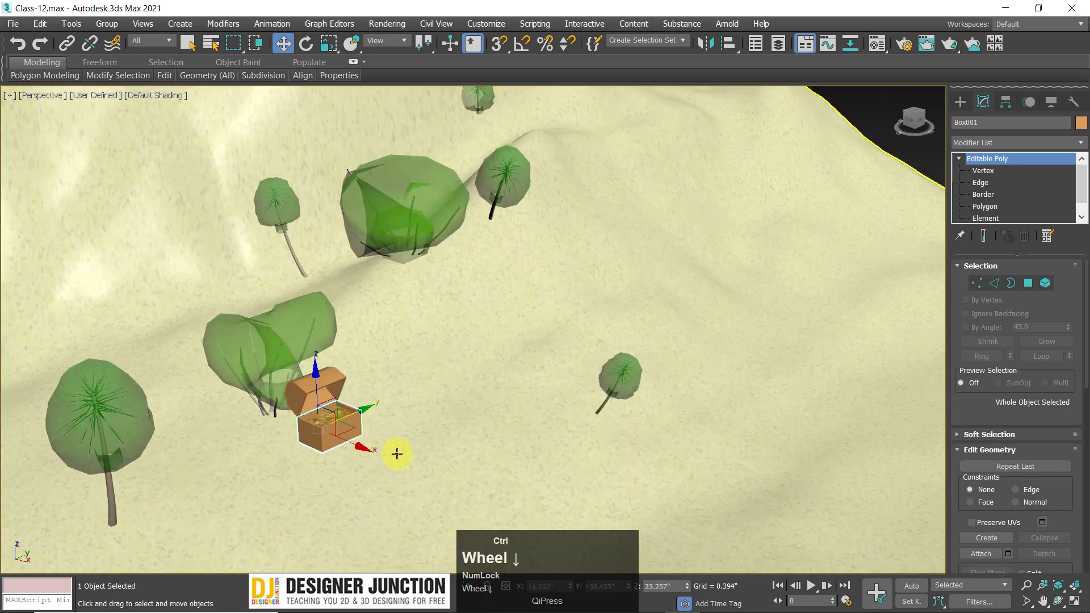
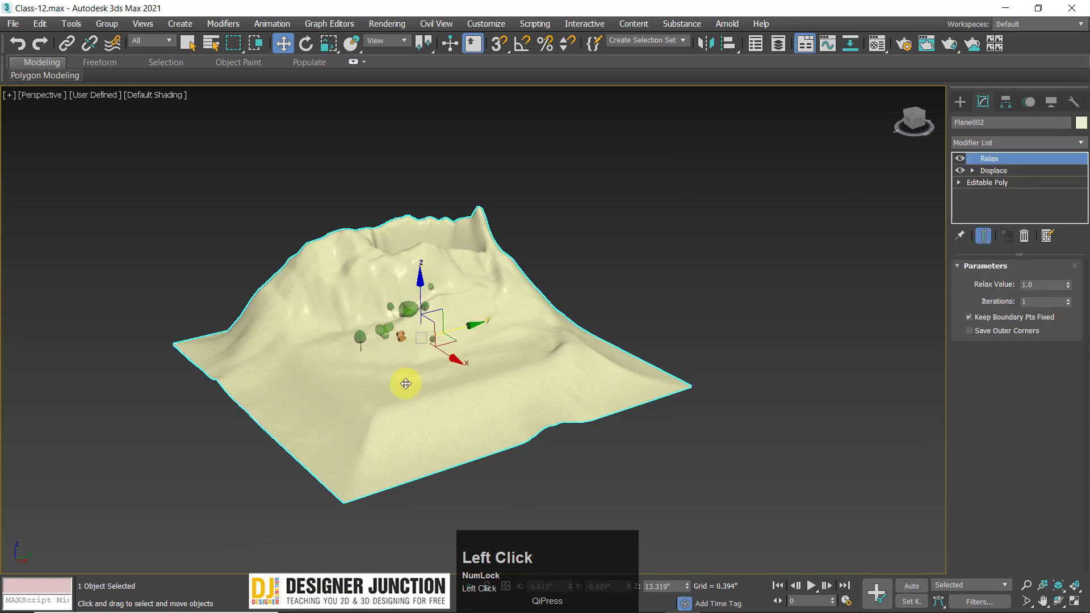
# Frame the island, orbit around it and select the Plane002 terrain
pyautogui.press('z')
pyautogui.moveTo(588, 411); pyautogui.dragTo(677, 220)
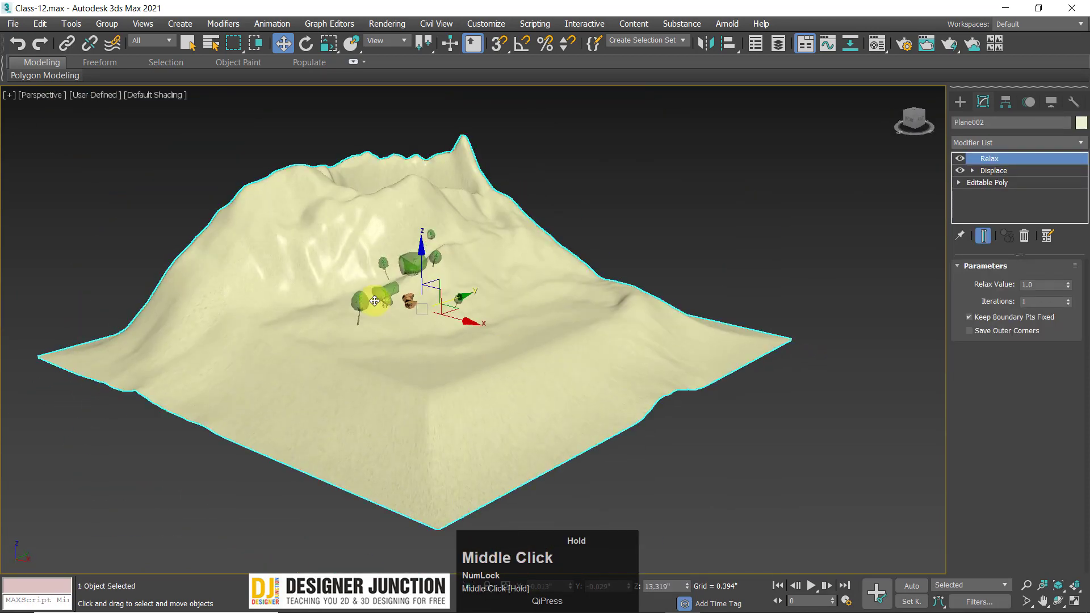
pyautogui.click(666, 243)
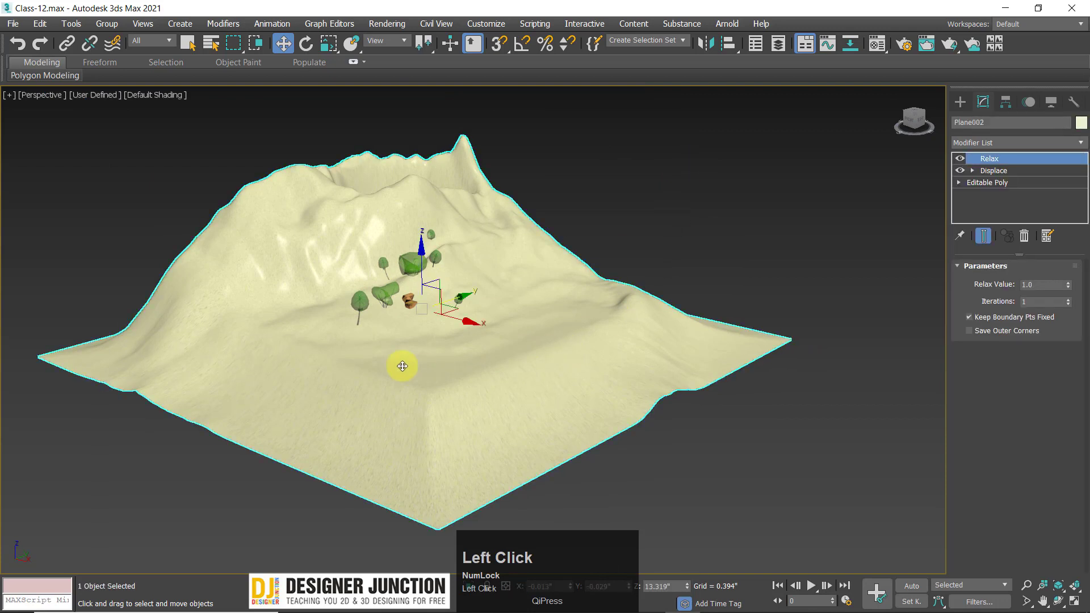
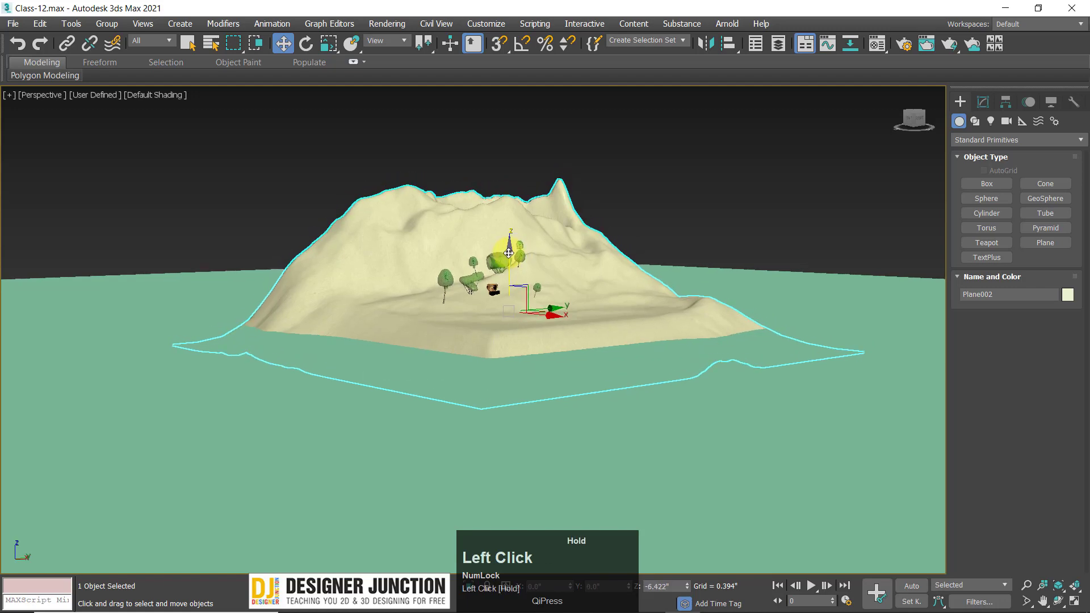
# Orbit around the island and water plane to check its extent, undoing a stray change
pyautogui.moveTo(546, 316); pyautogui.dragTo(526, 360)
pyautogui.scroll(3)
pyautogui.moveTo(529, 367); pyautogui.dragTo(747, 348)
pyautogui.press('ctrl+z')
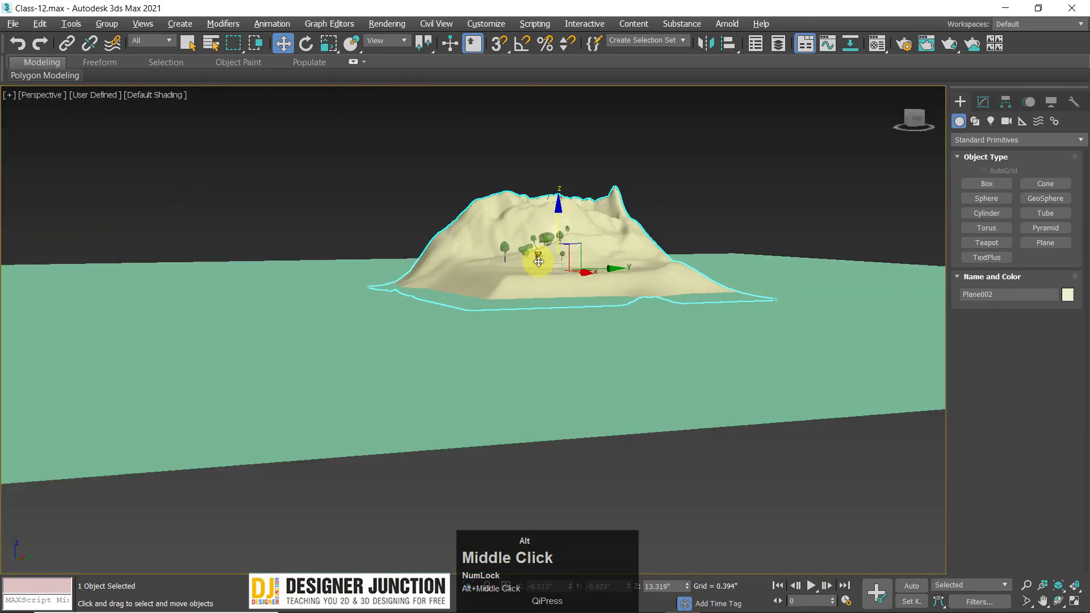
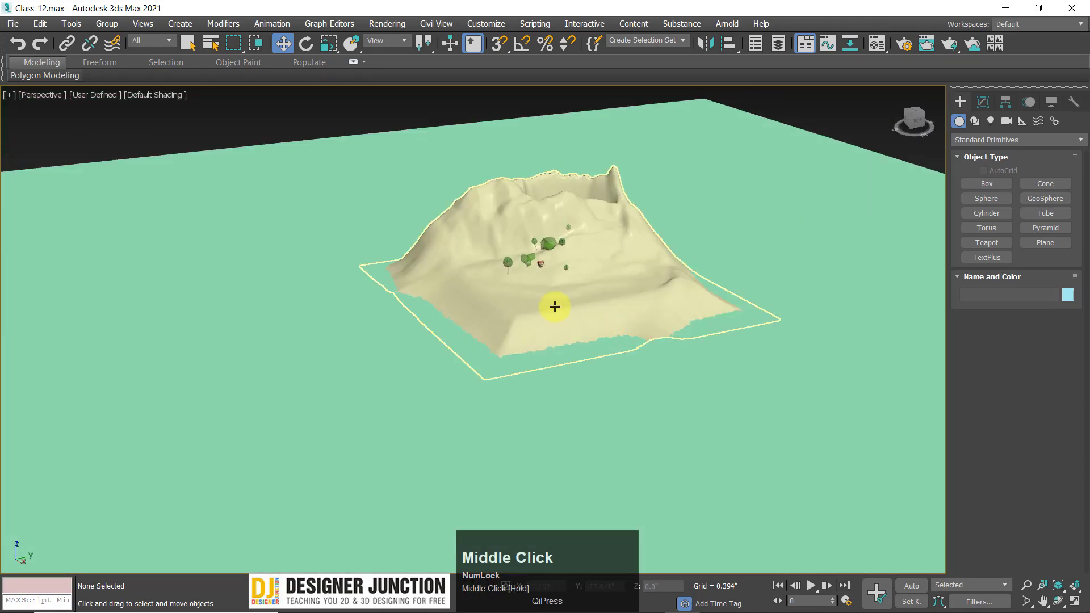
# Lower the island on Z in Front view so its base sits below the water, then inspect in Perspective
pyautogui.click(557, 304)
pyautogui.press('z')
pyautogui.moveTo(541, 301); pyautogui.dragTo(495, 306)
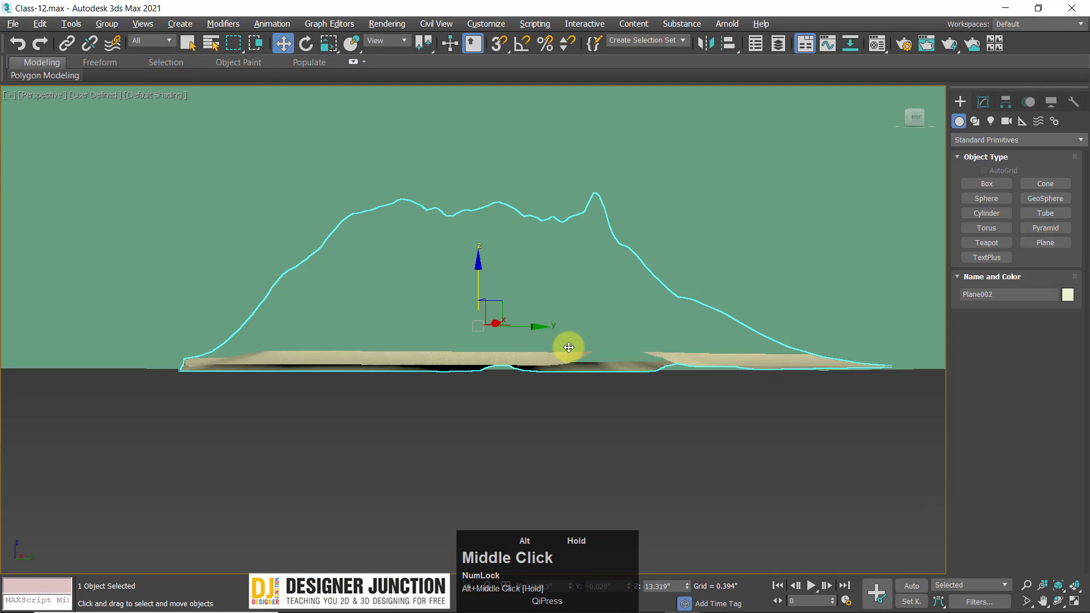
pyautogui.press('z')
pyautogui.middleClick(502, 315)
pyautogui.scroll(3)
pyautogui.moveTo(496, 301); pyautogui.dragTo(659, 331)
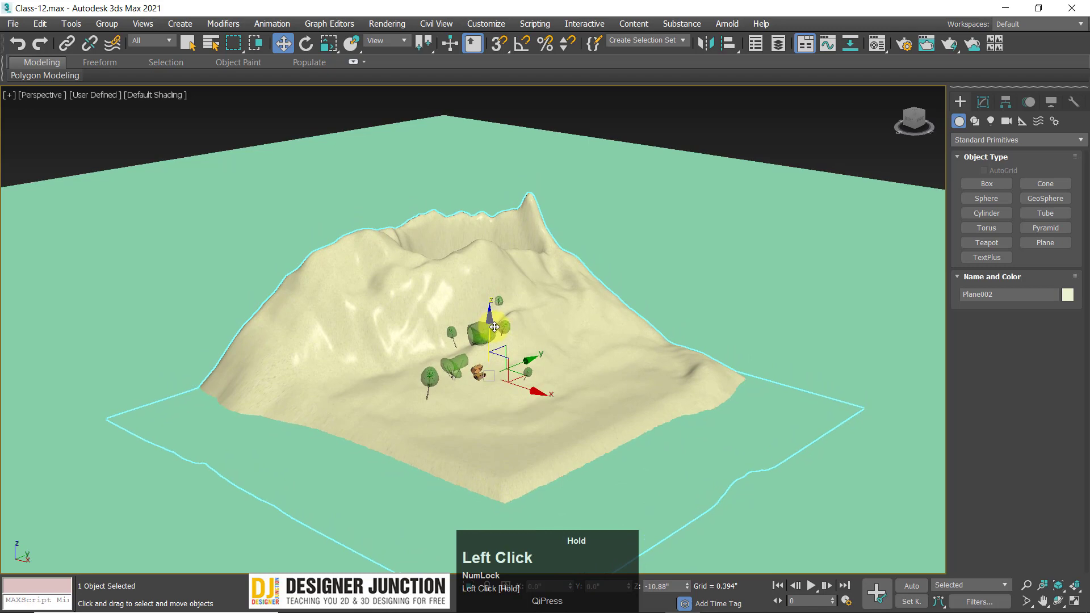
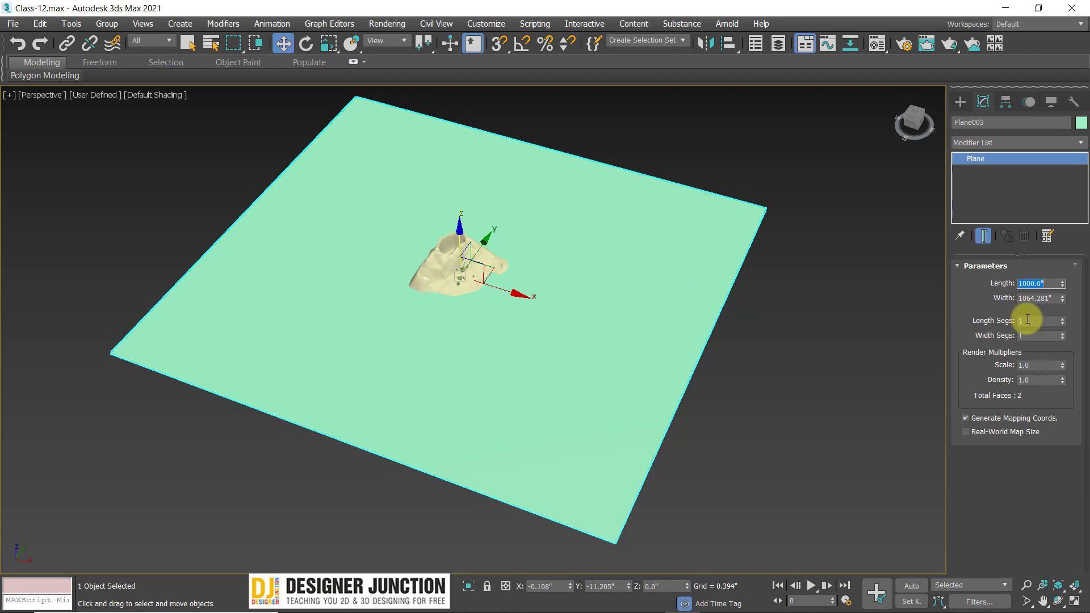
# Move to the water plane's Width field after setting Length to 1000
pyautogui.click(1060, 300)
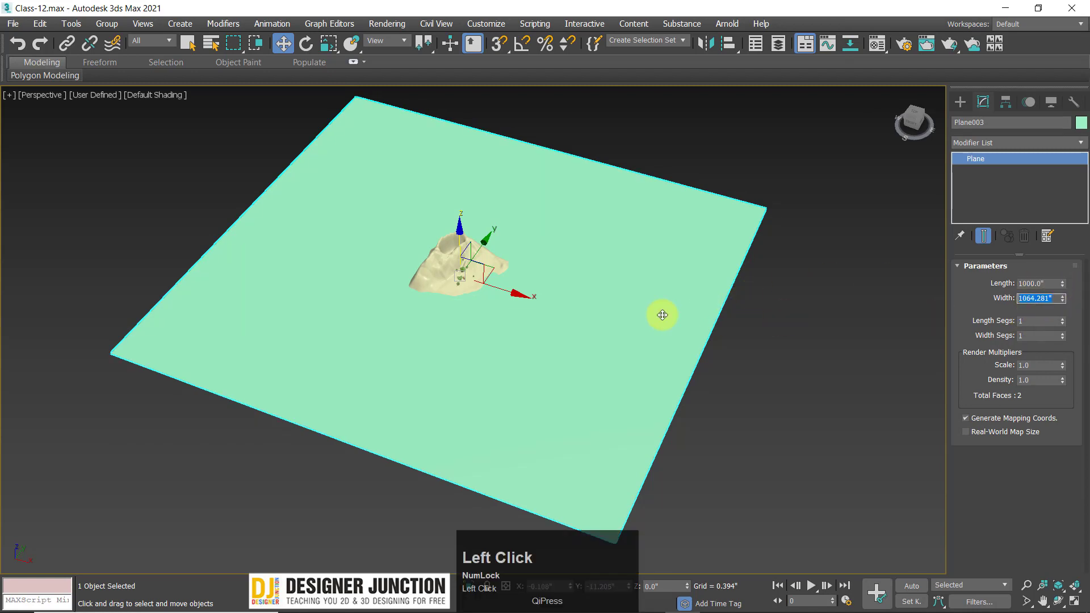
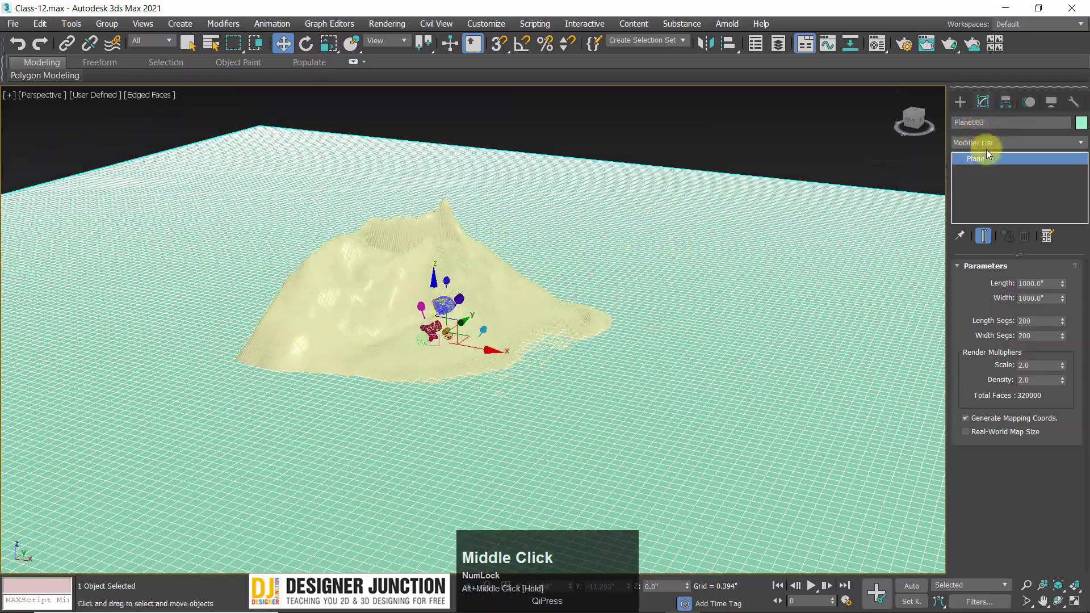
# Bring up the Modifier List for the water plane
pyautogui.click(988, 142)
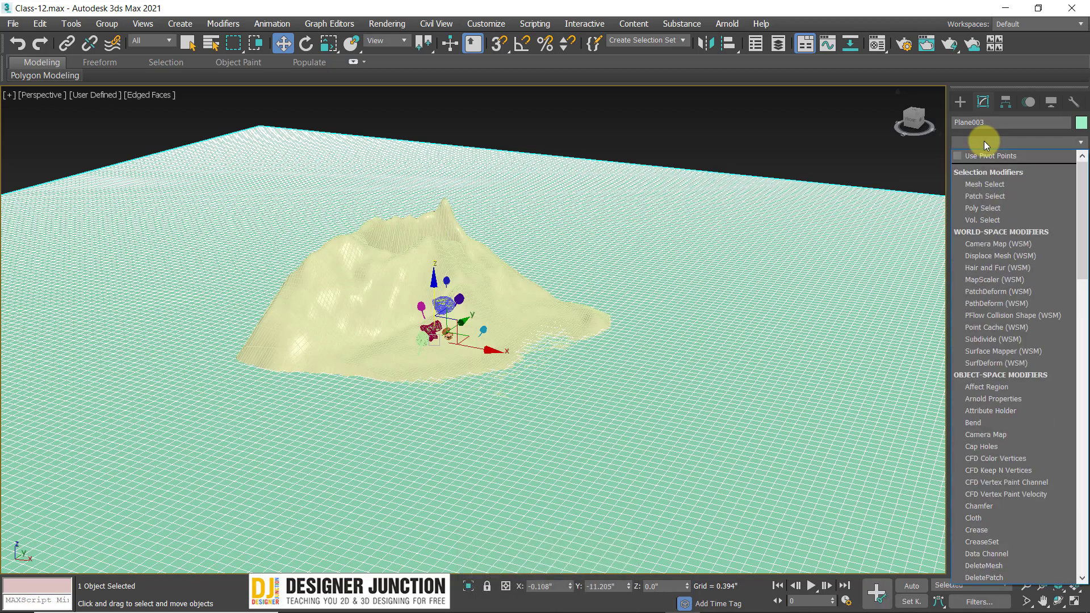
# Add a Noise modifier to the water plane Plane003 and pan around the island
pyautogui.press('n')
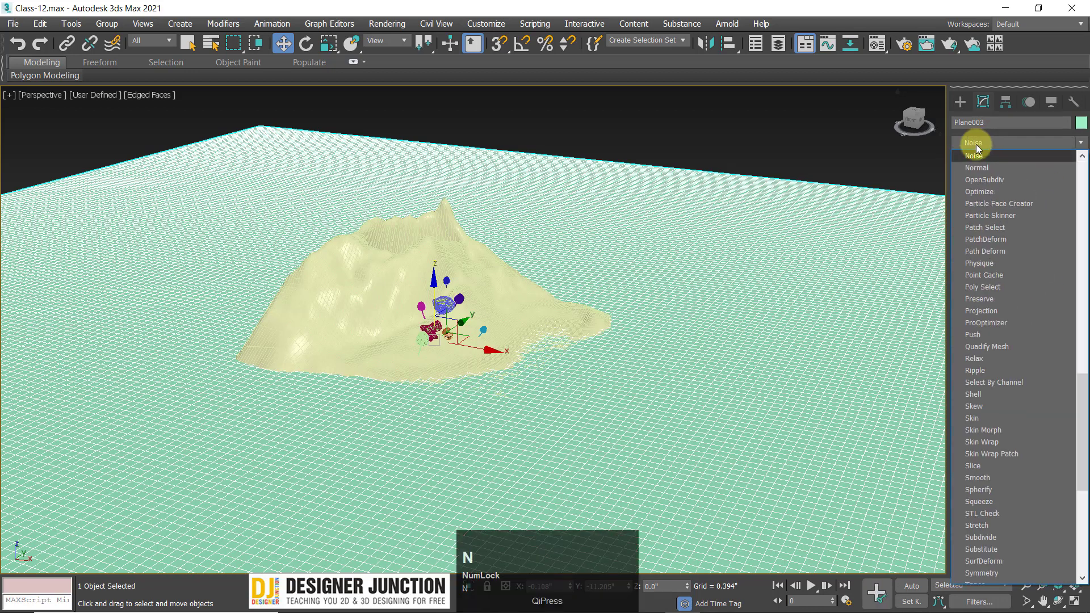
pyautogui.click(965, 158)
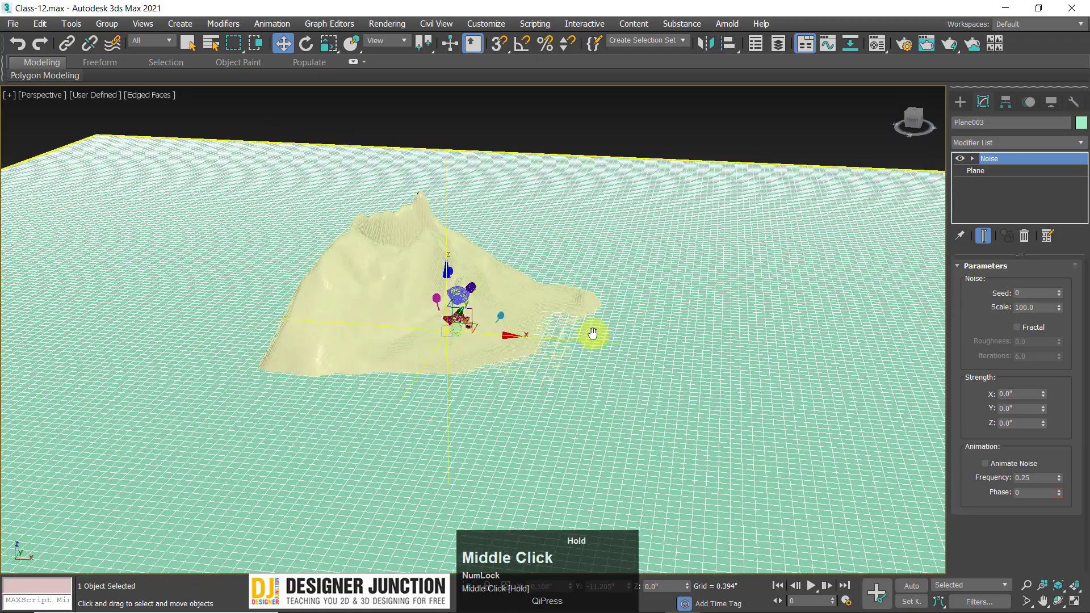
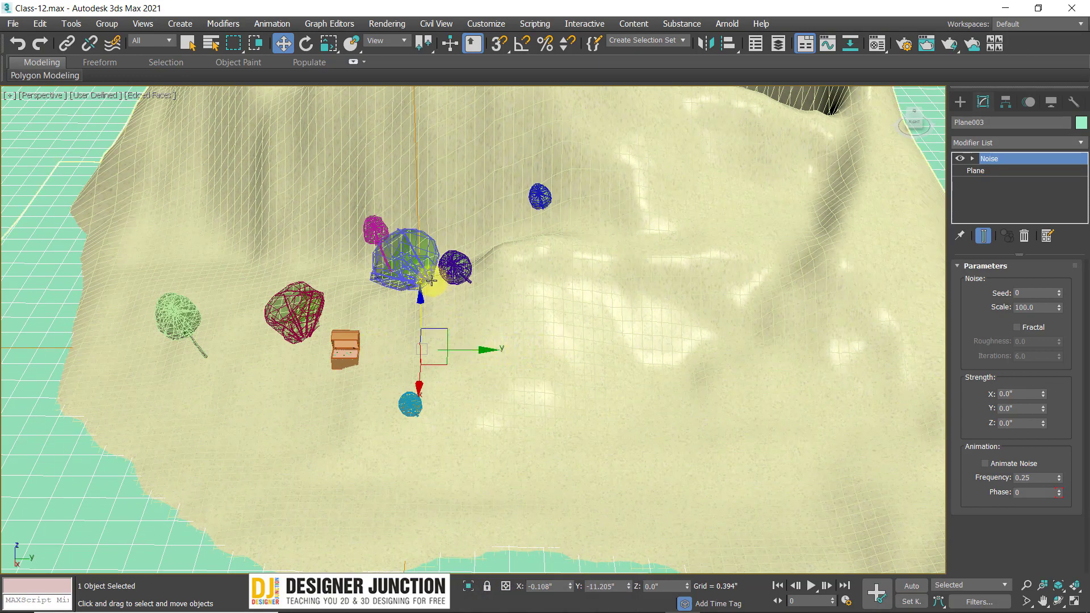
pyautogui.middleClick(530, 353)
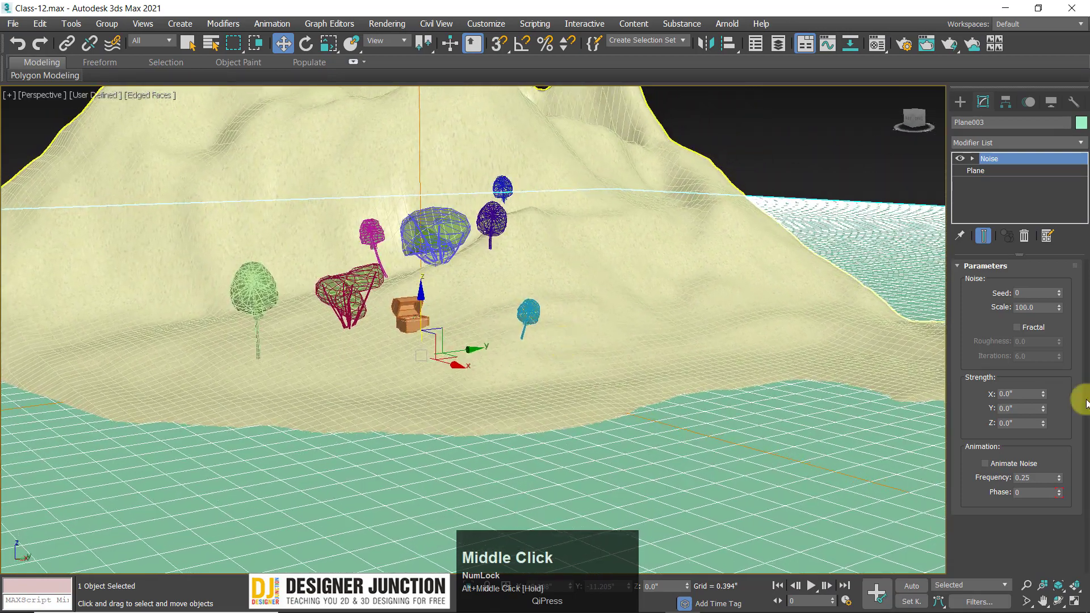
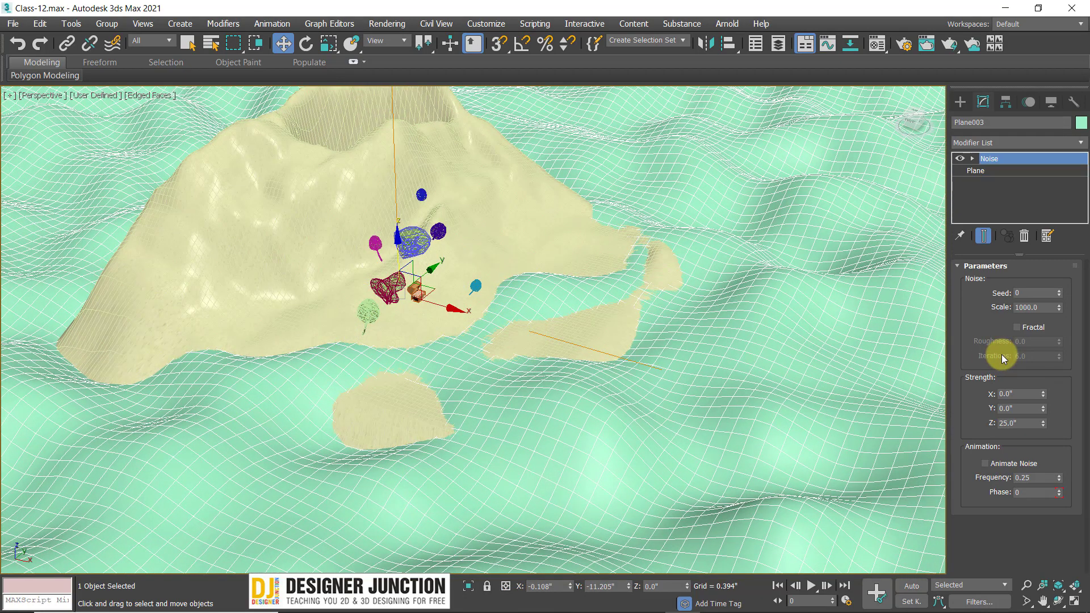
# Pan the view across the island scene to see the rolling noise waves
pyautogui.middleClick(686, 389)
pyautogui.moveTo(686, 388); pyautogui.dragTo(1023, 331)
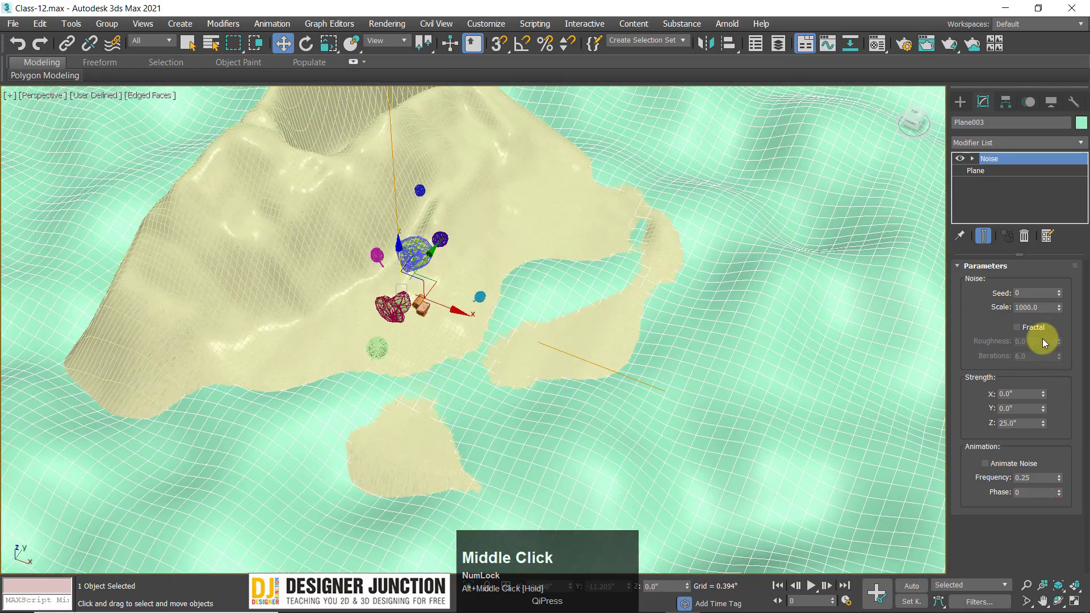
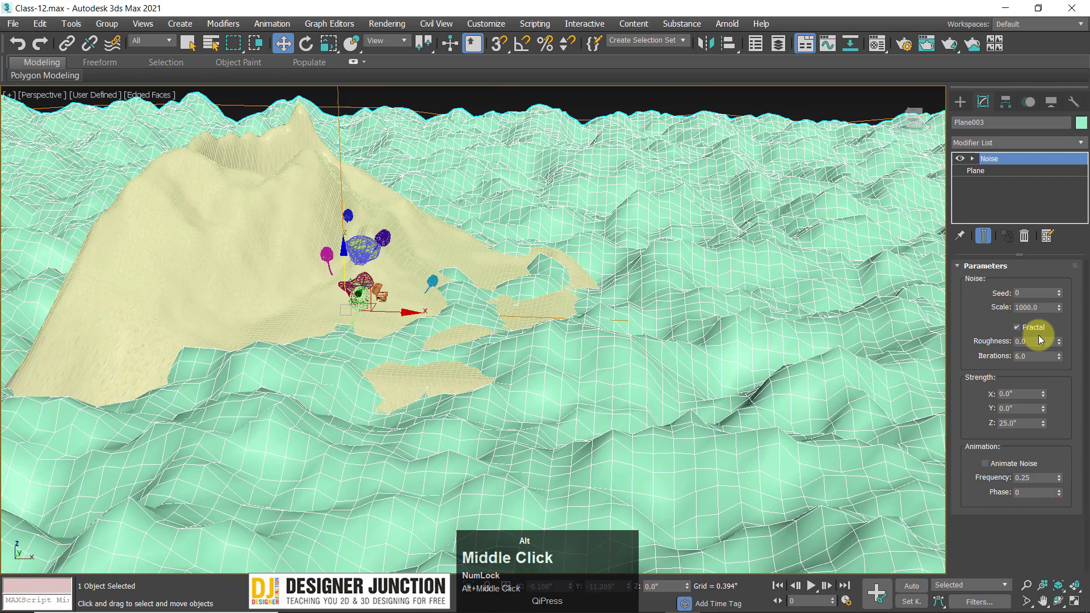
# Enable Animate Noise on the water and play back the moving waves to frame 54
pyautogui.click(1023, 329)
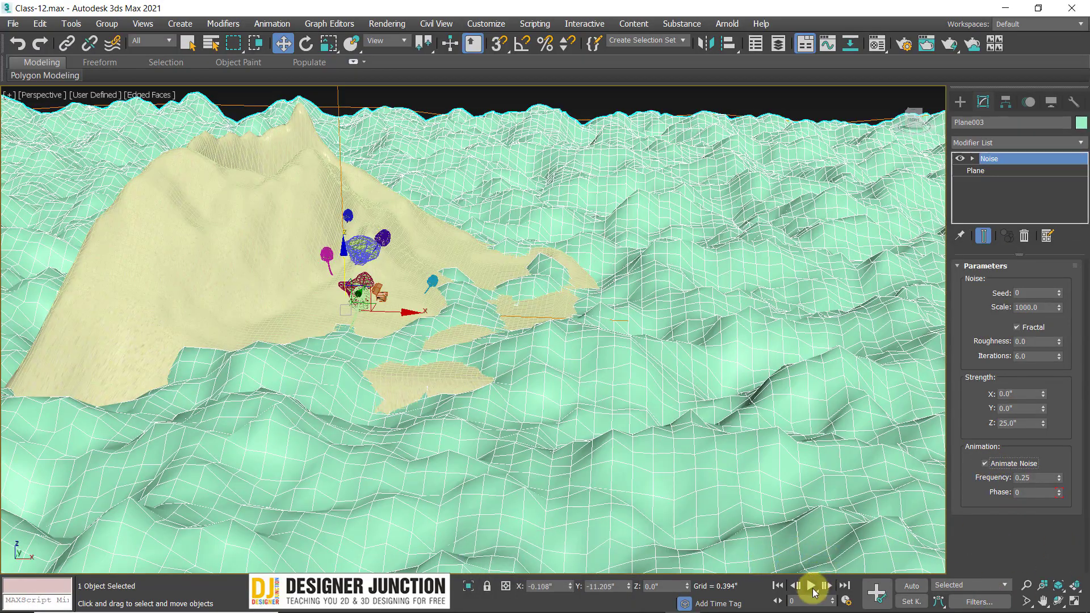
pyautogui.click(814, 590)
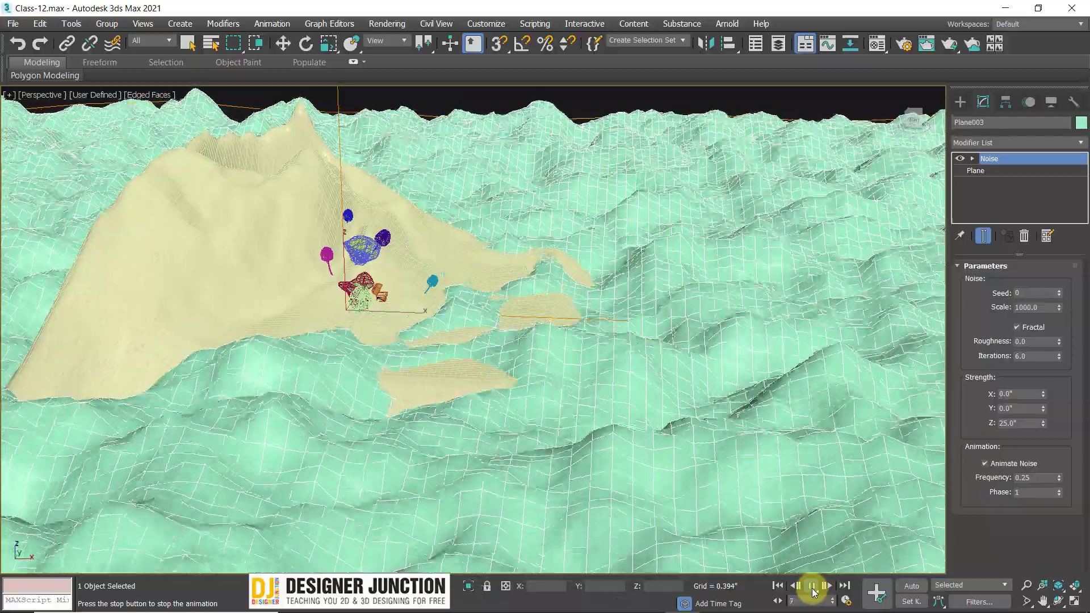
pyautogui.click(815, 590)
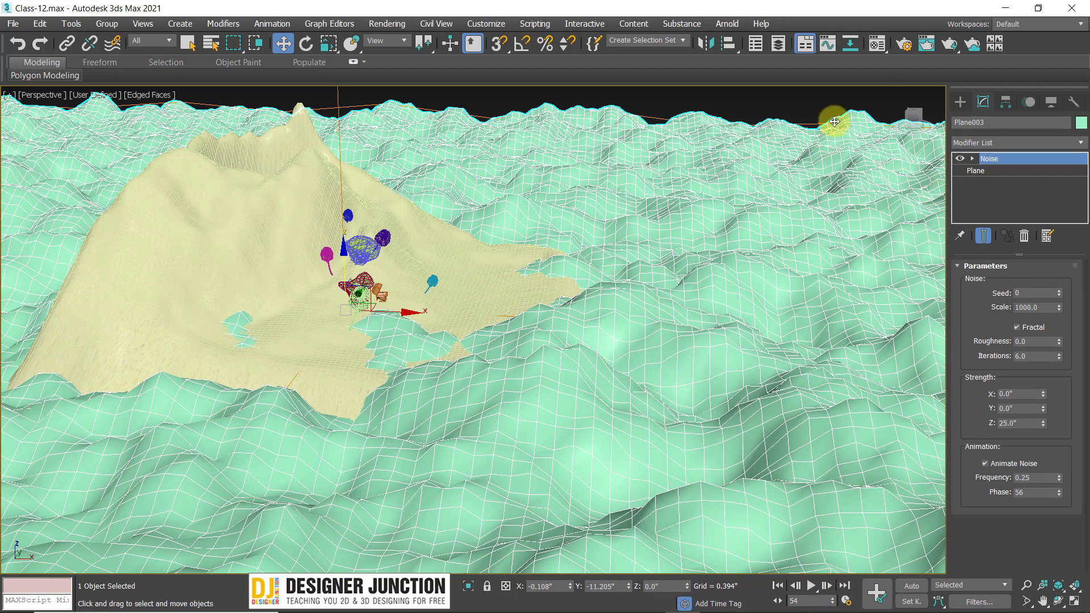
# Restore an interface panel, scrub and play the wave animation, and lower Noise Strength Z to 15
pyautogui.rightClick(917, 26)
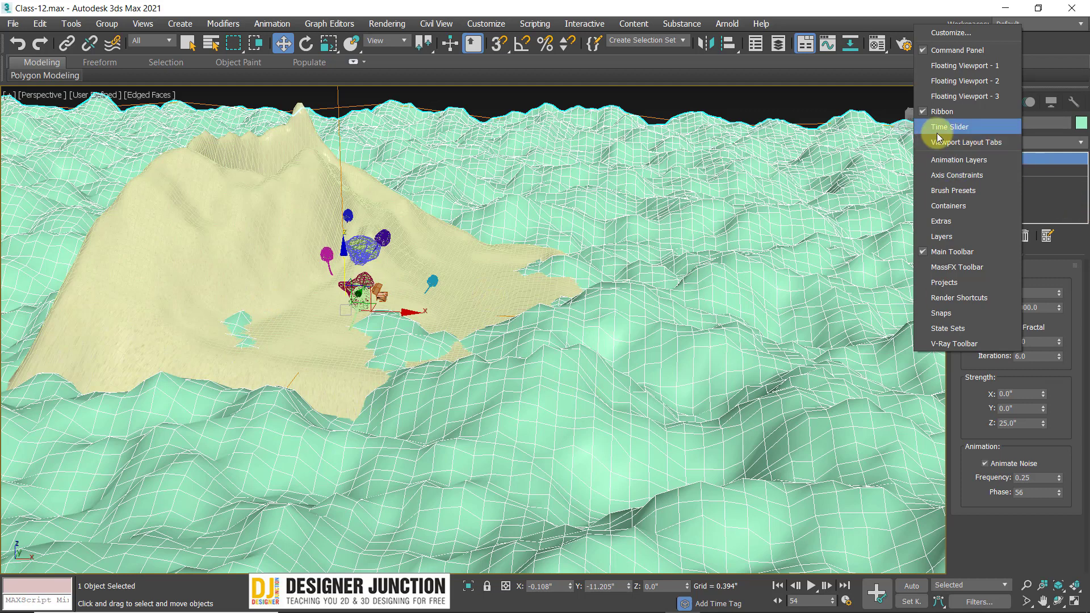
pyautogui.click(957, 131)
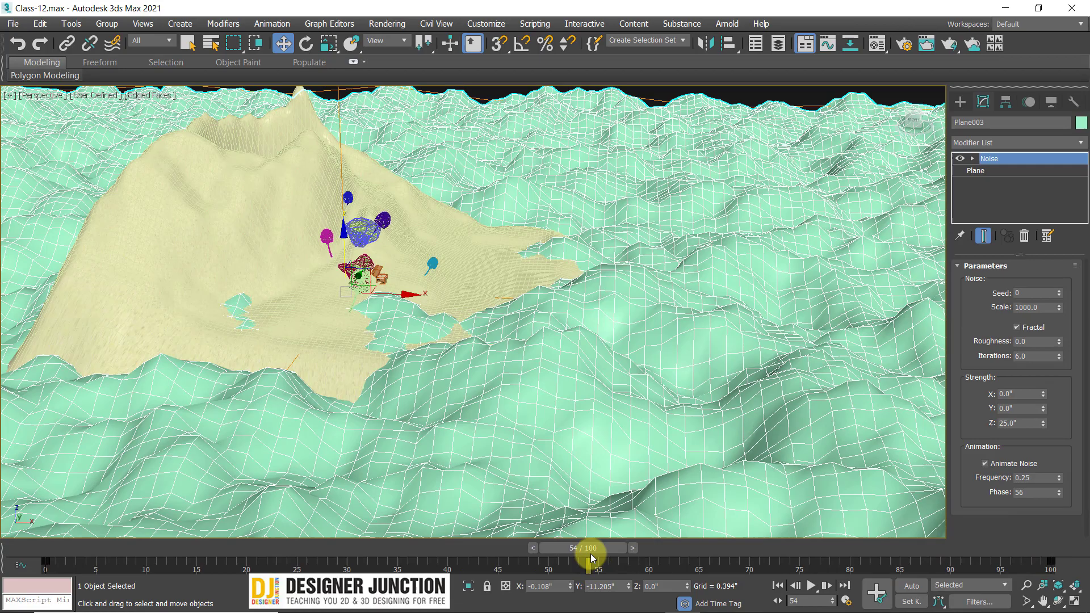
pyautogui.moveTo(594, 550); pyautogui.dragTo(815, 593)
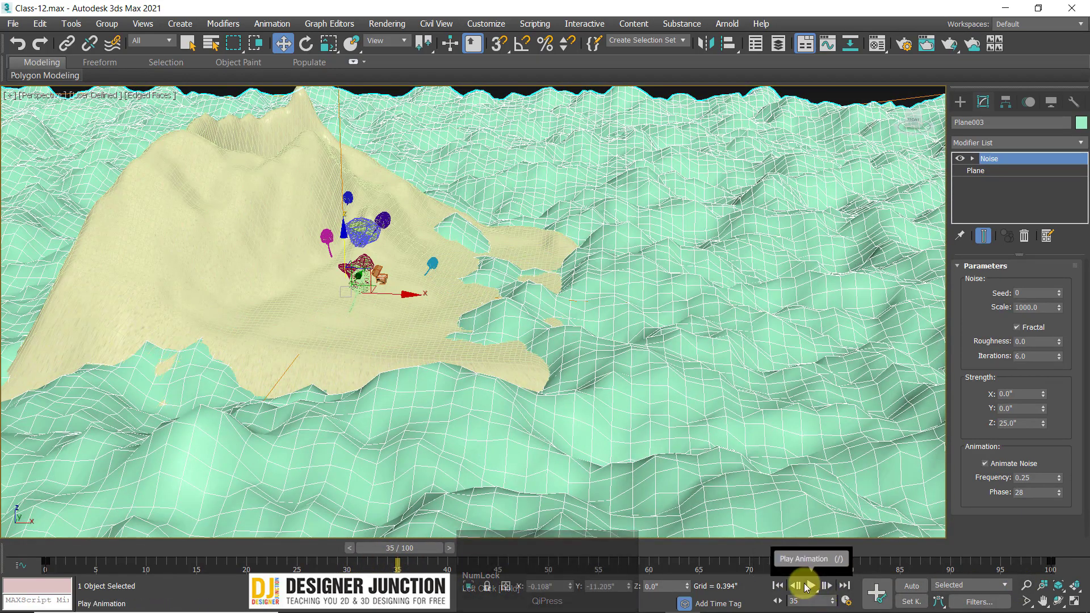
pyautogui.click(817, 593)
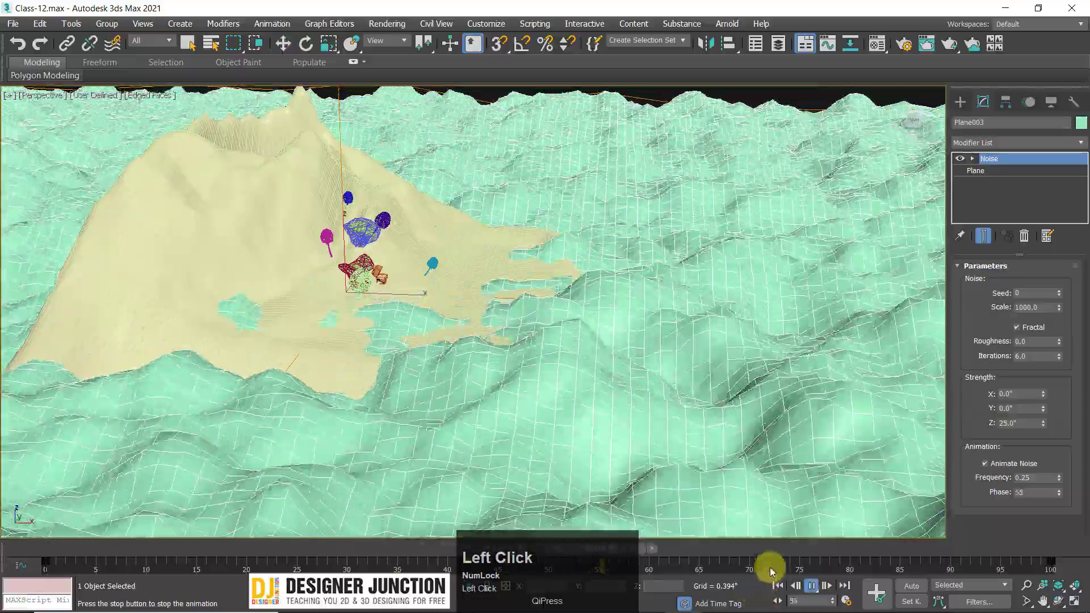
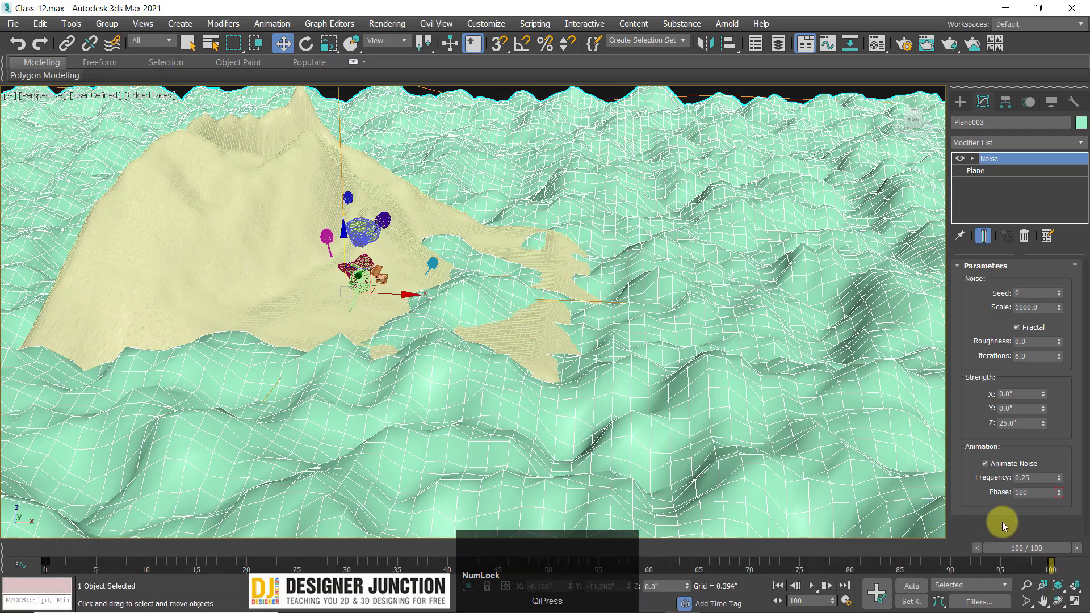
pyautogui.moveTo(1016, 549); pyautogui.dragTo(1045, 551)
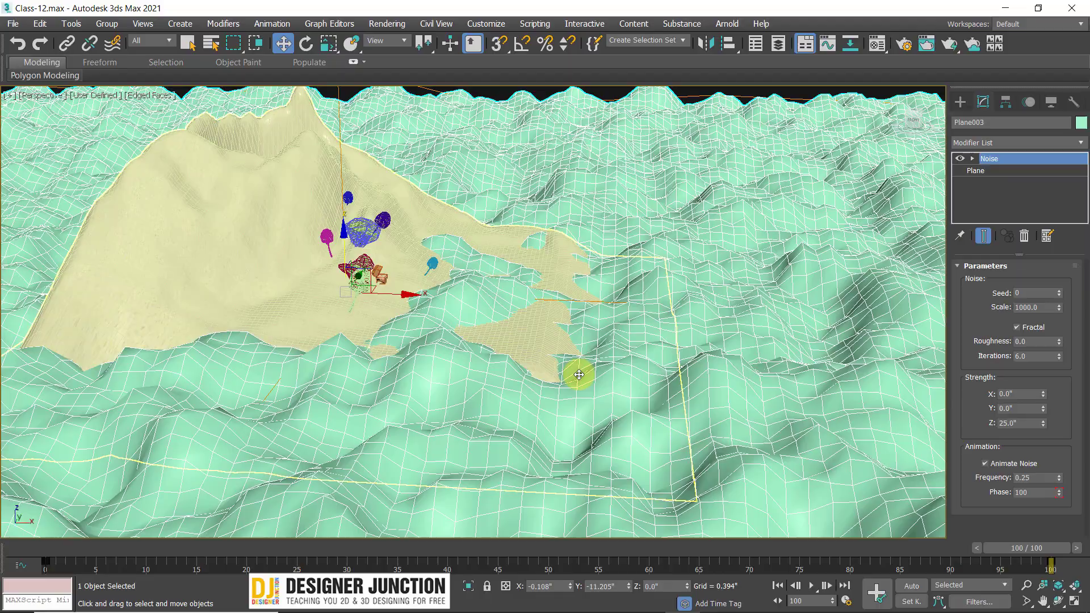
pyautogui.moveTo(564, 329); pyautogui.dragTo(453, 316)
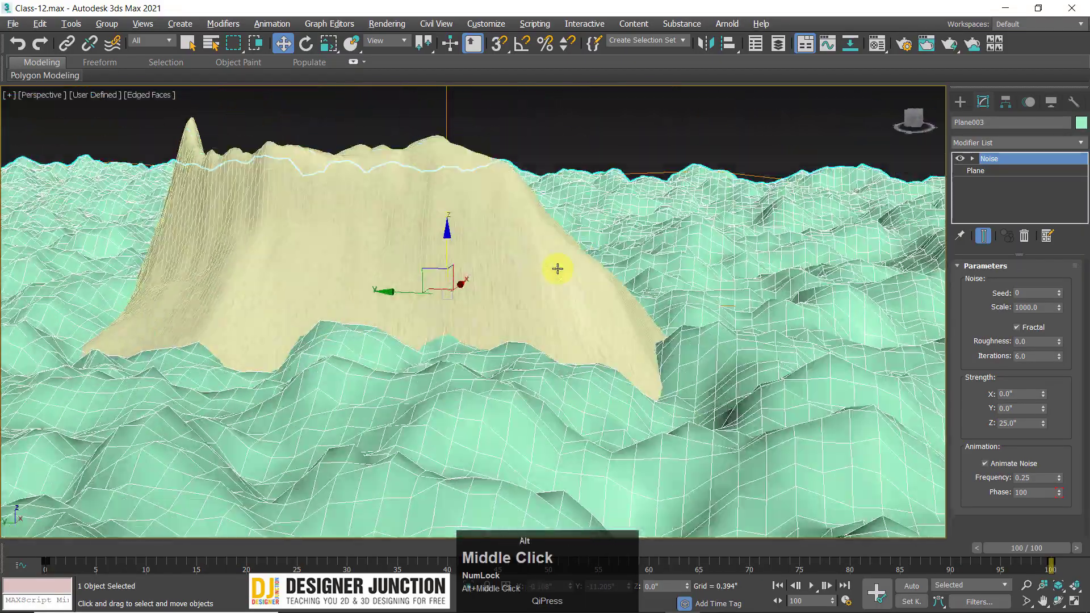
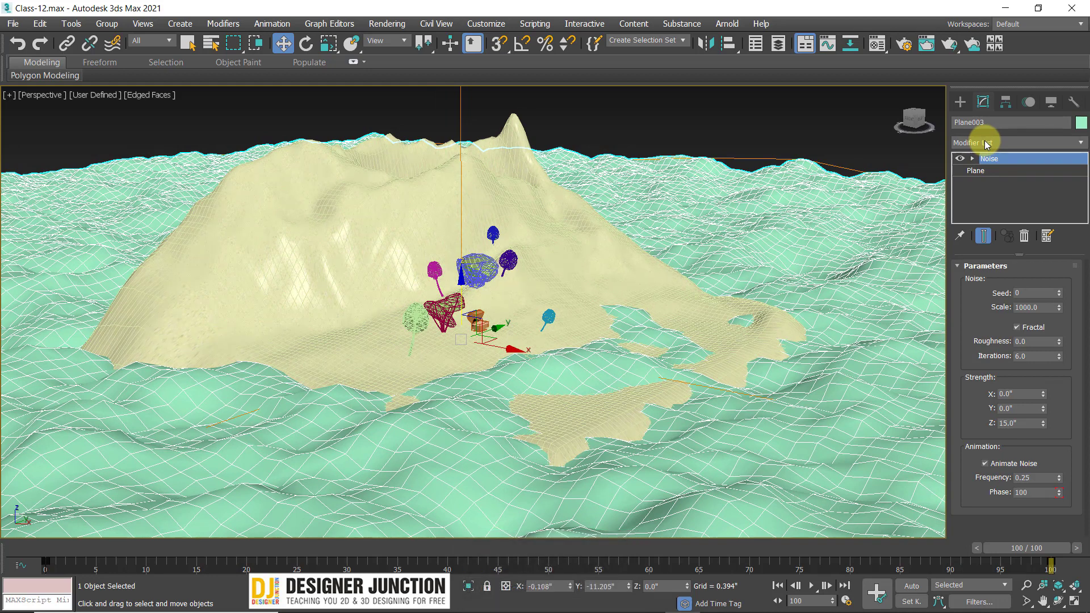
# Add a Push modifier ('pu') with Push Value -10 to the water plane
pyautogui.click(988, 142)
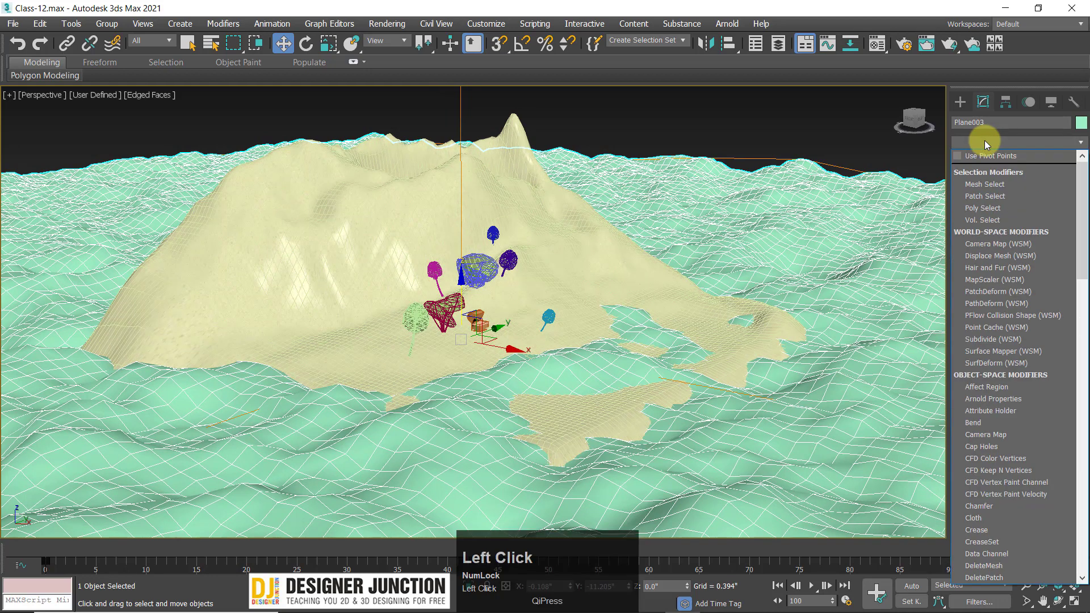
pyautogui.write('p')
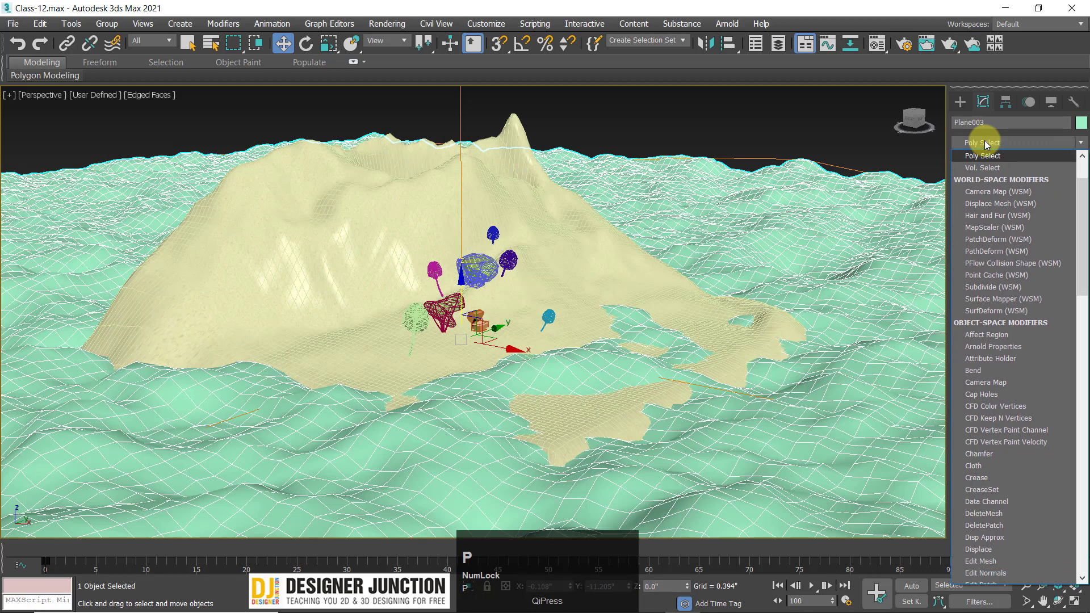
pyautogui.write('pu')
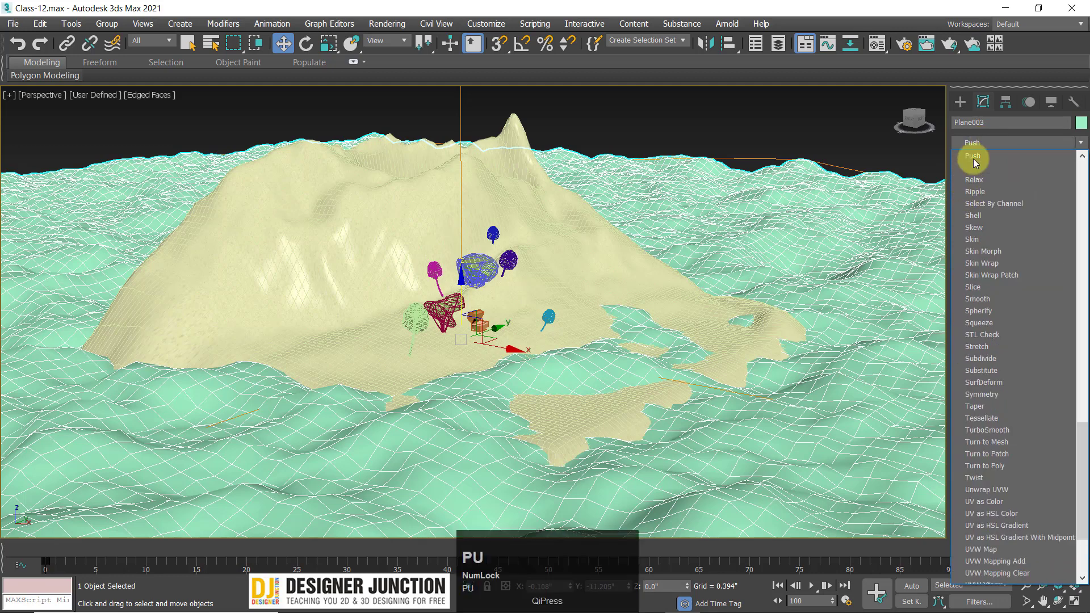
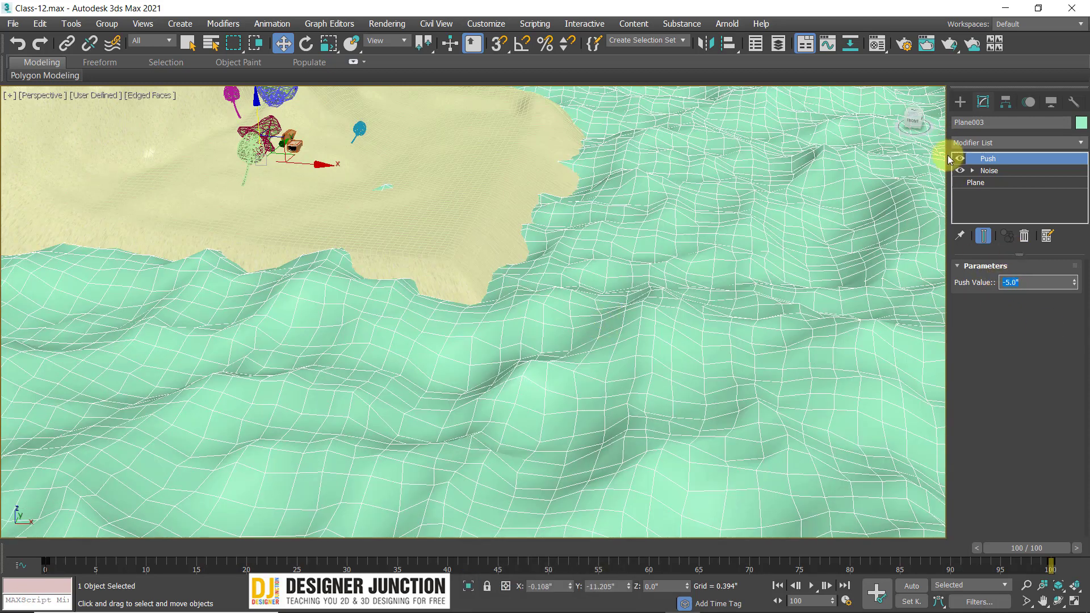
pyautogui.click(963, 161)
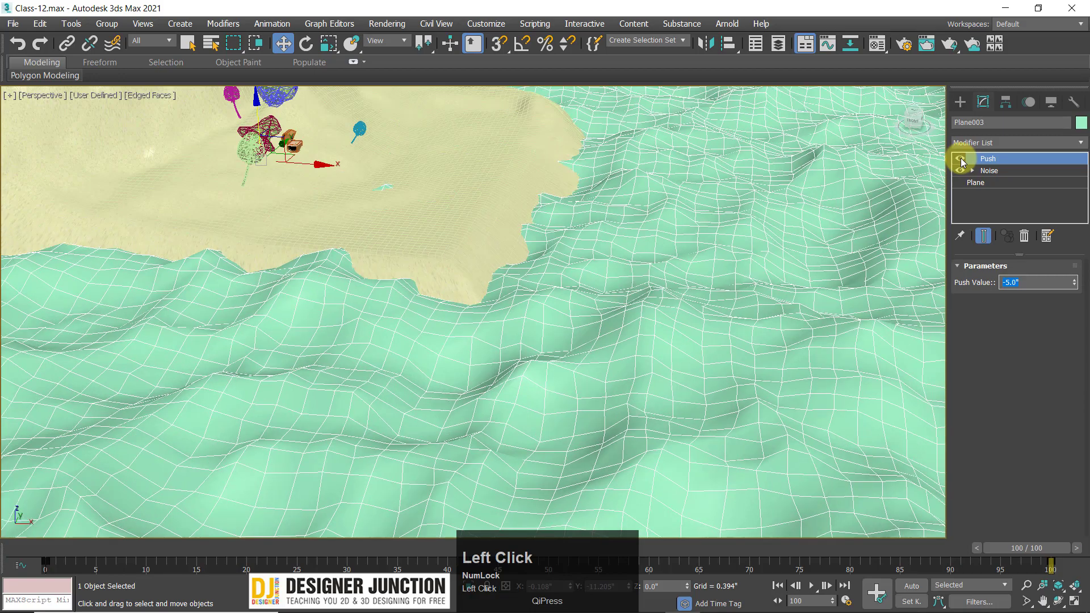
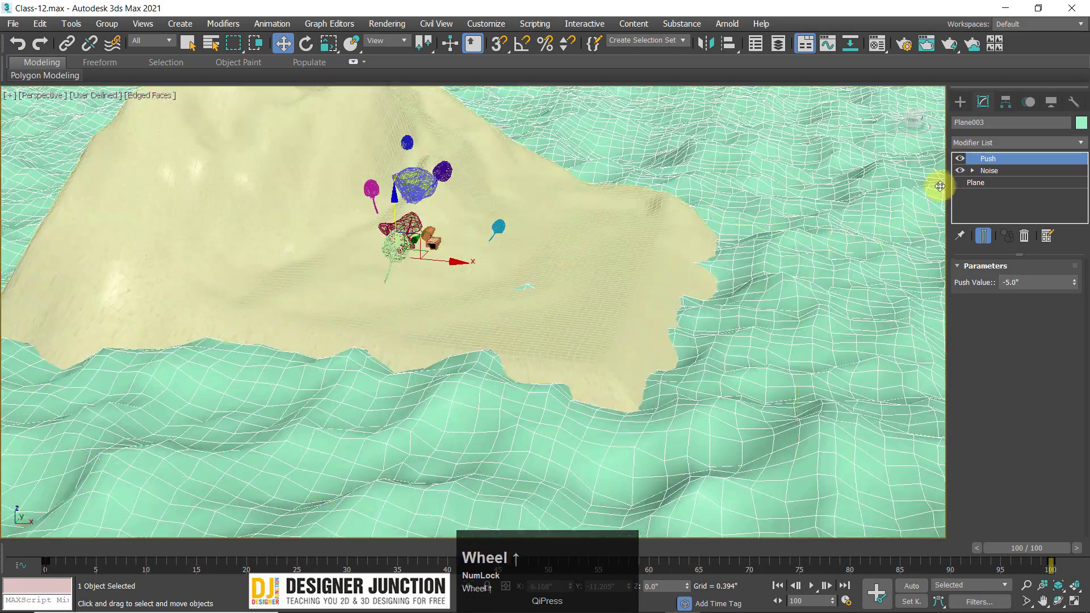
pyautogui.moveTo(759, 215); pyautogui.dragTo(961, 162)
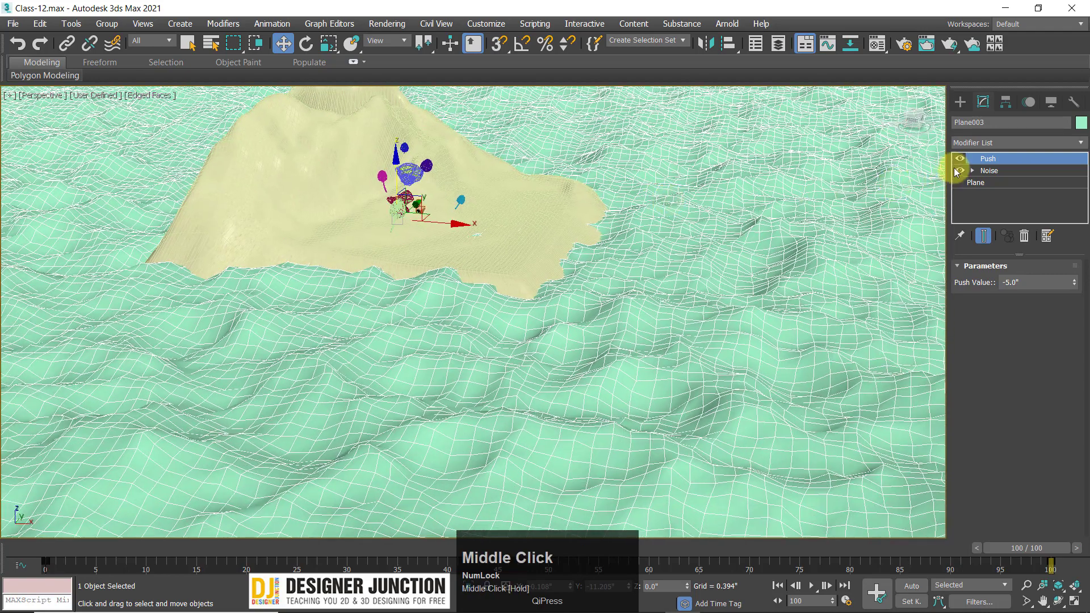
# Toggle the Push modifier's visibility several times to compare the inward-drawn waves
pyautogui.click(960, 162)
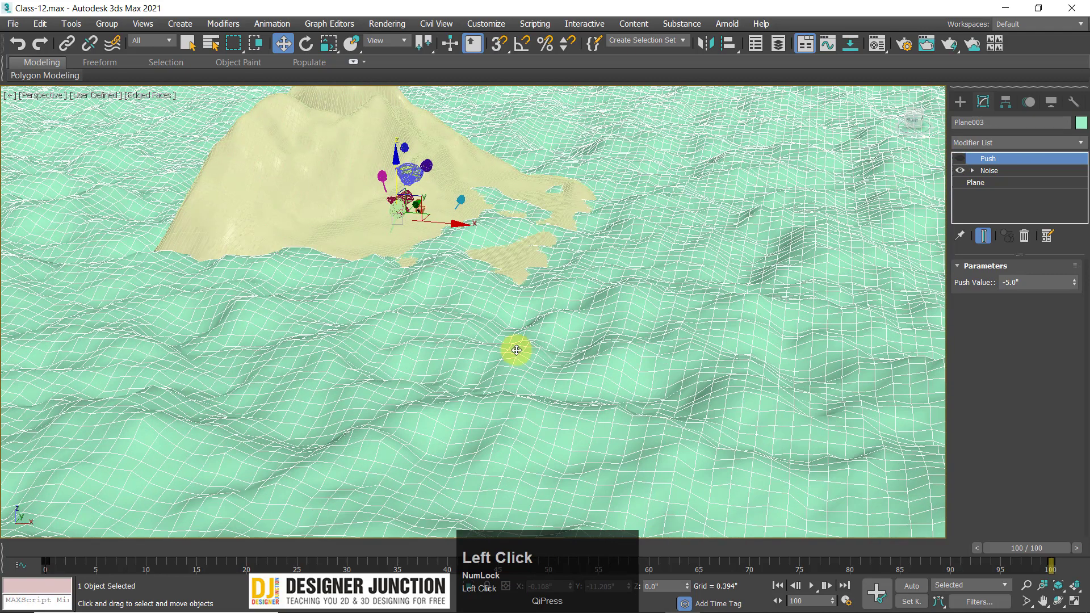
pyautogui.click(961, 157)
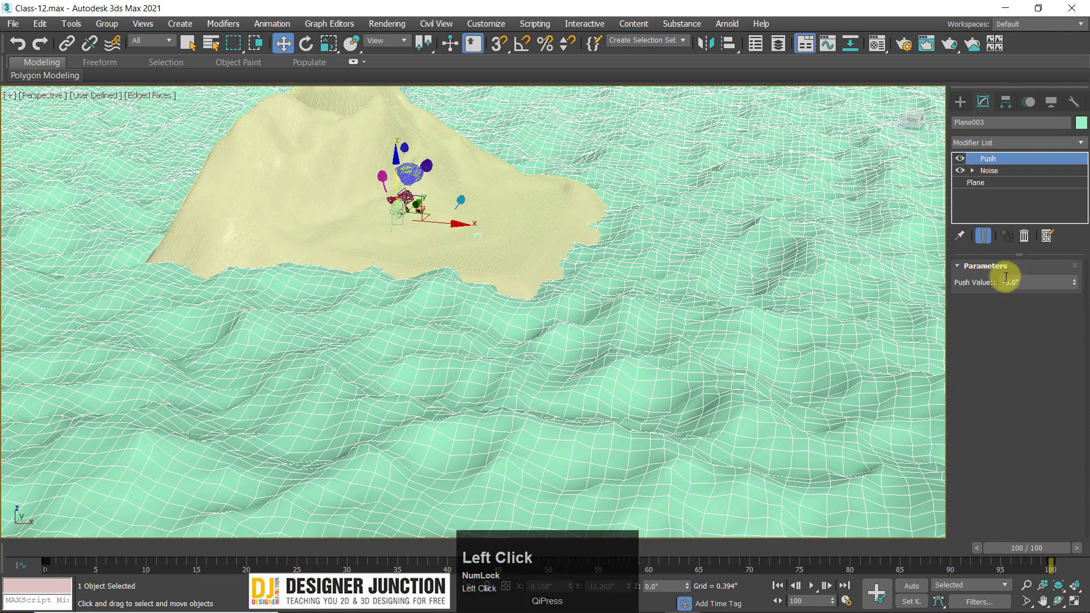
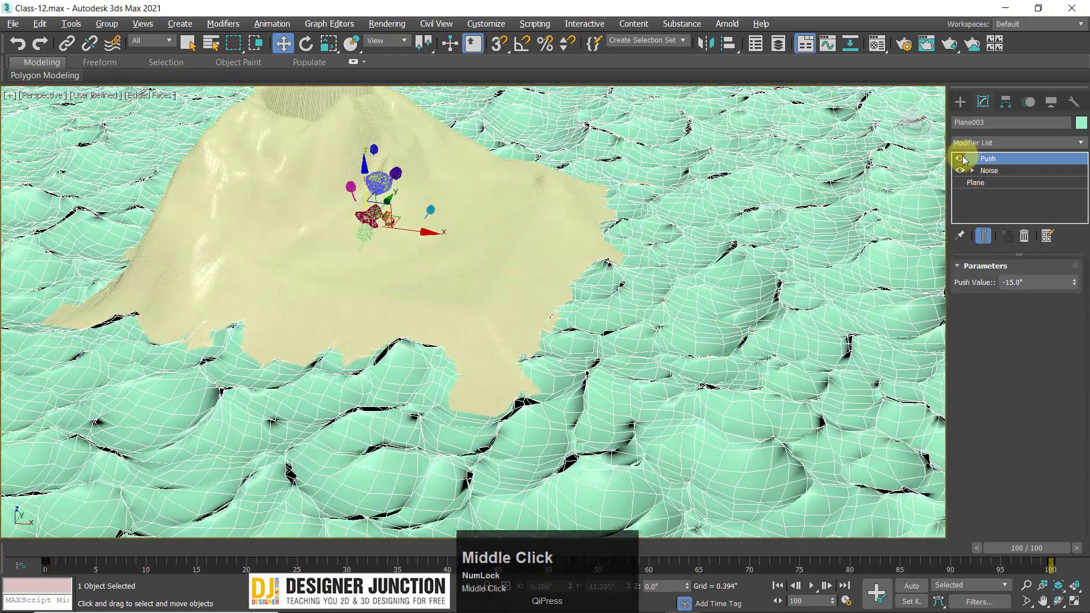
pyautogui.click(963, 159)
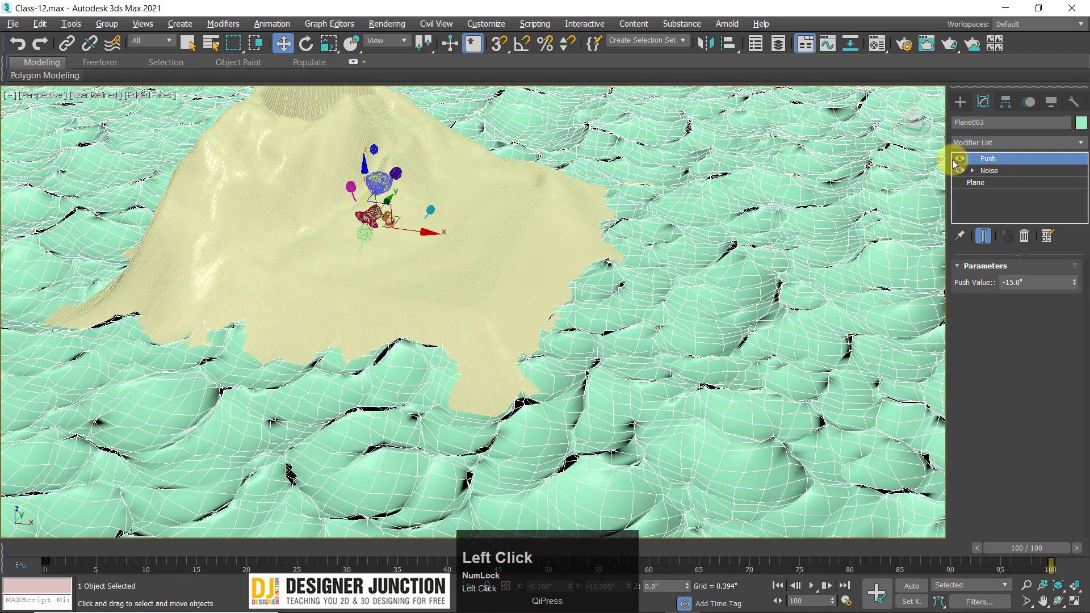
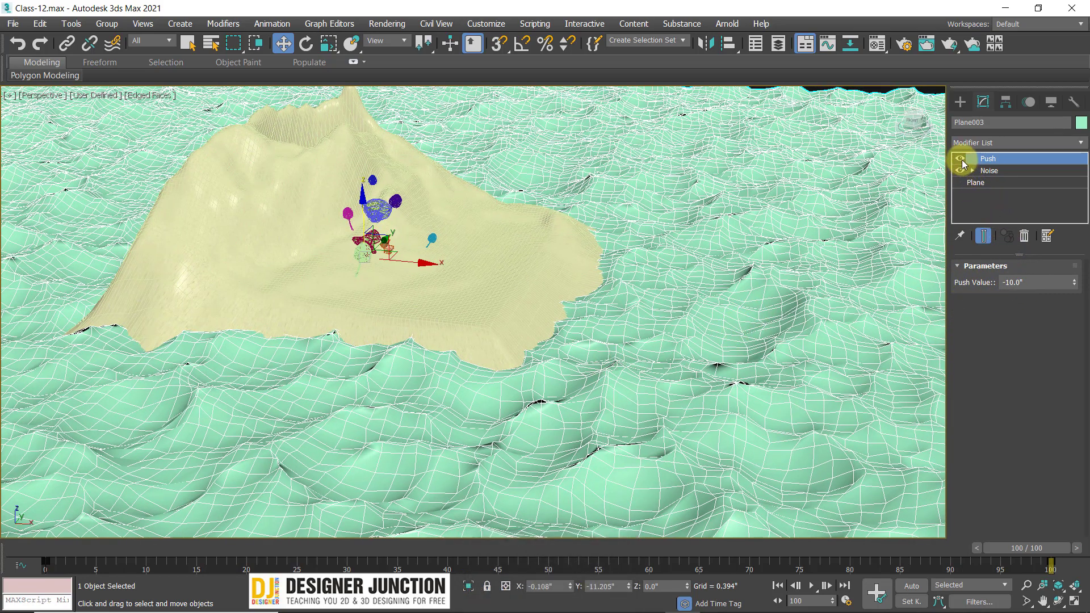
pyautogui.click(962, 161)
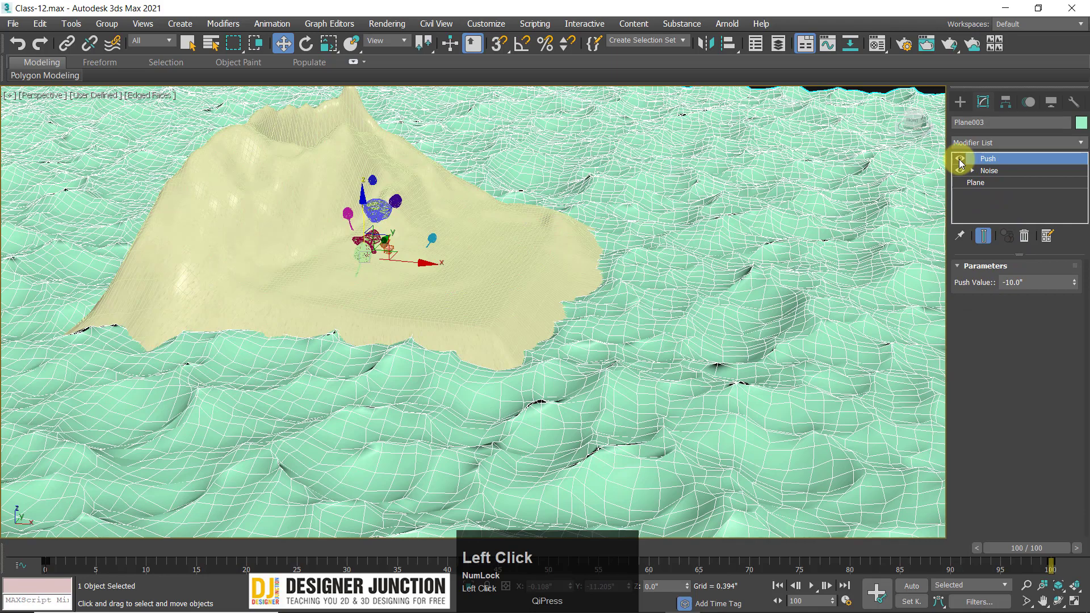
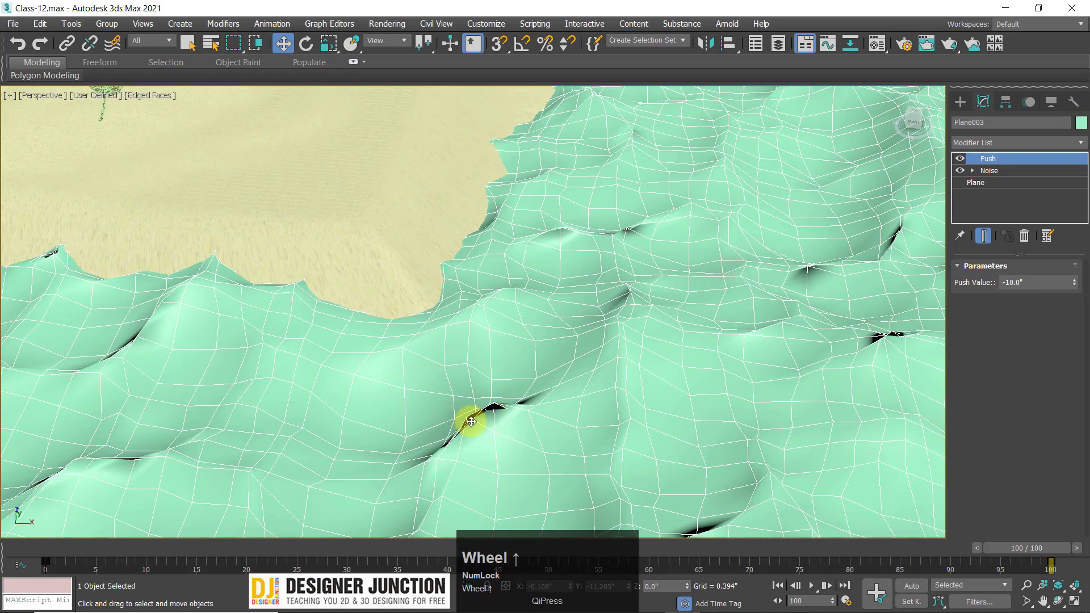
pyautogui.scroll(-3)
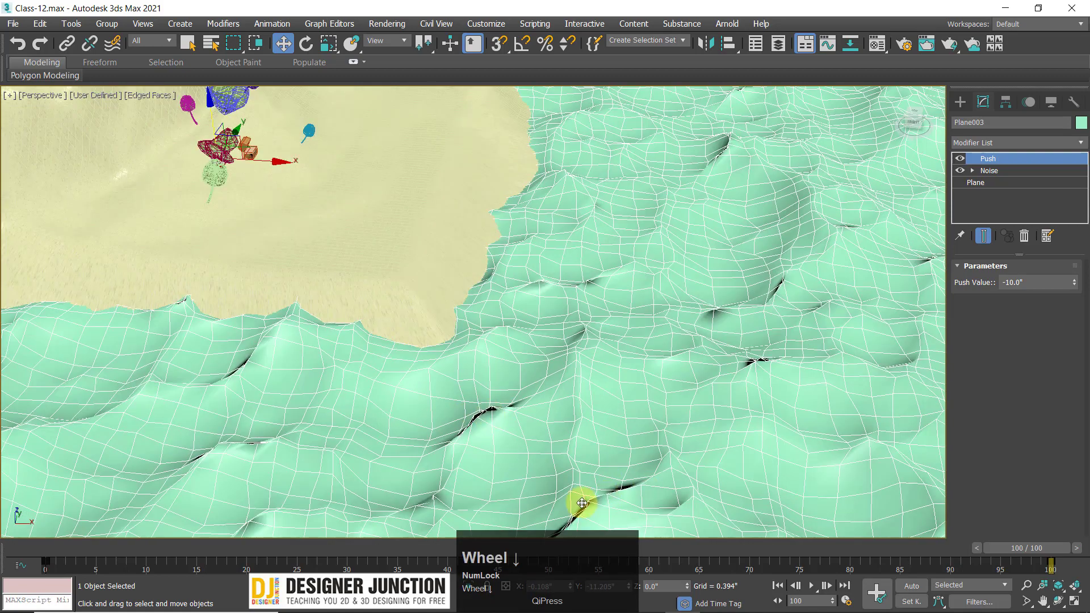
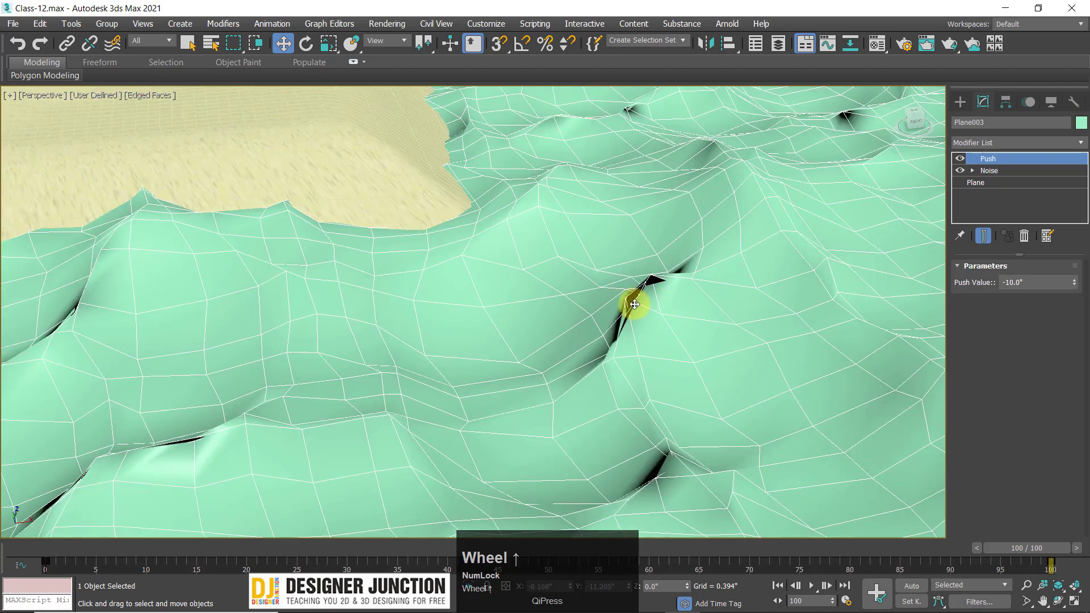
pyautogui.moveTo(677, 293); pyautogui.dragTo(975, 146)
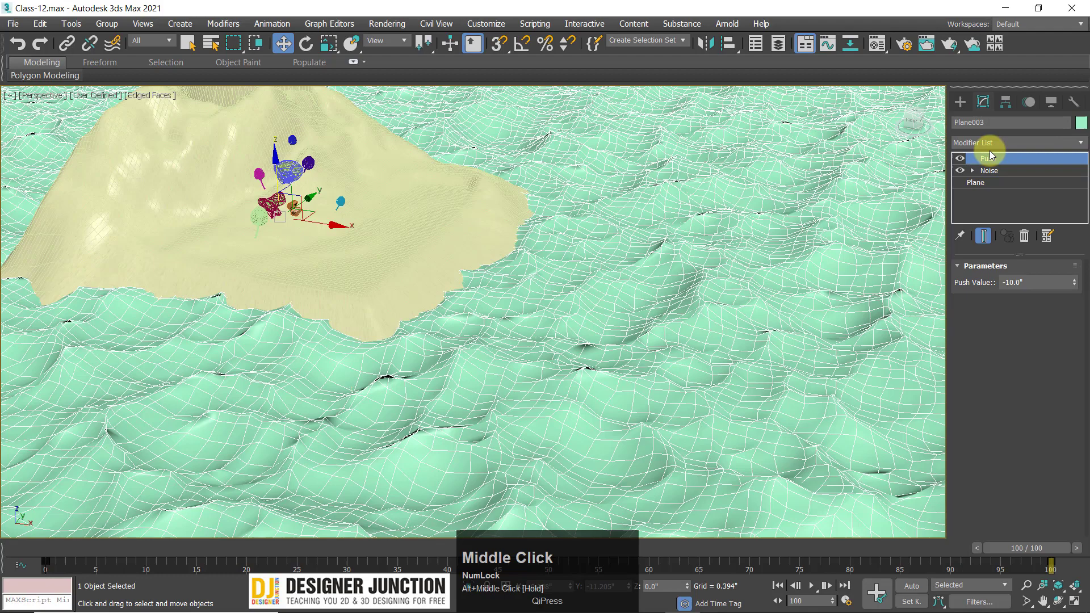
pyautogui.click(976, 146)
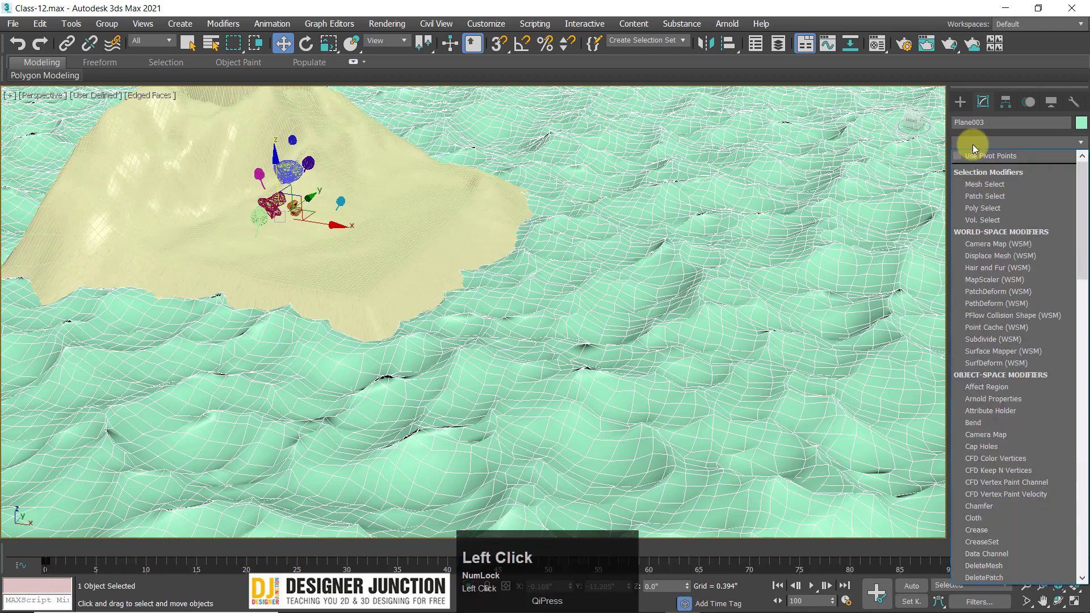
pyautogui.press('r')
pyautogui.click(973, 157)
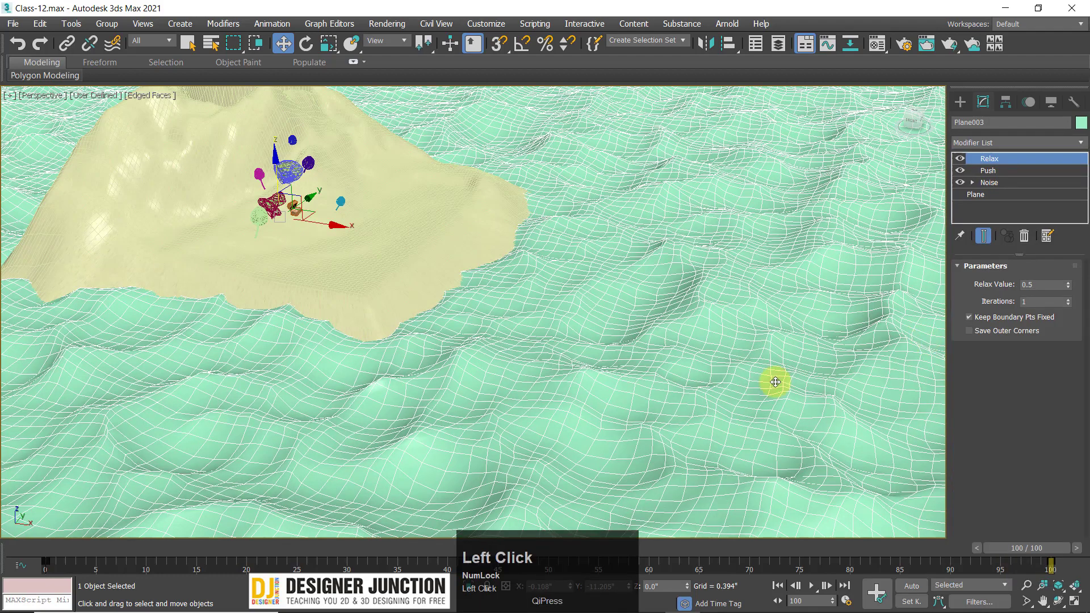
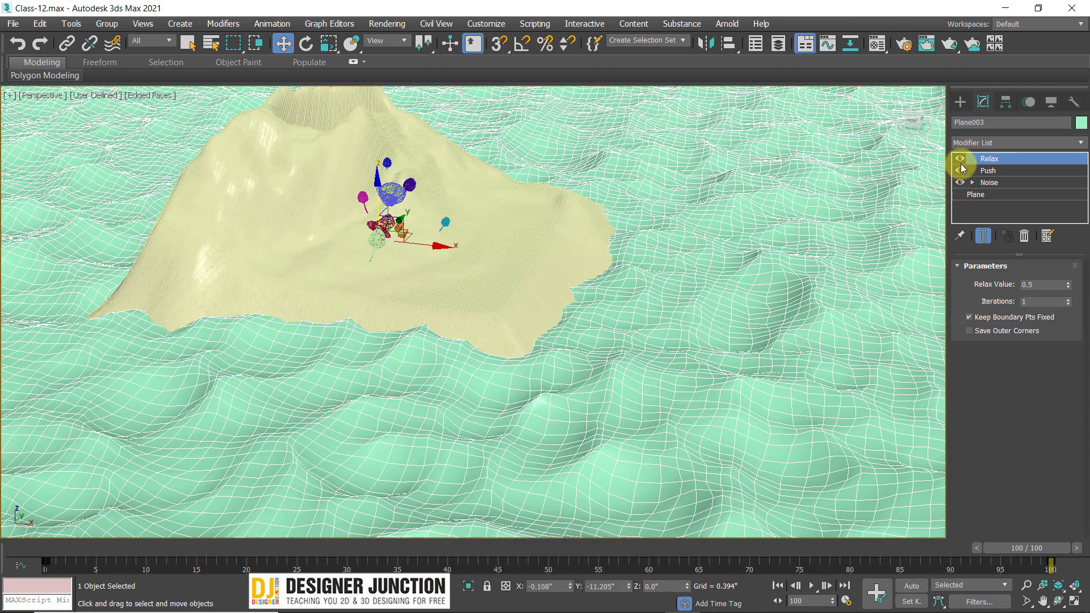
pyautogui.click(962, 160)
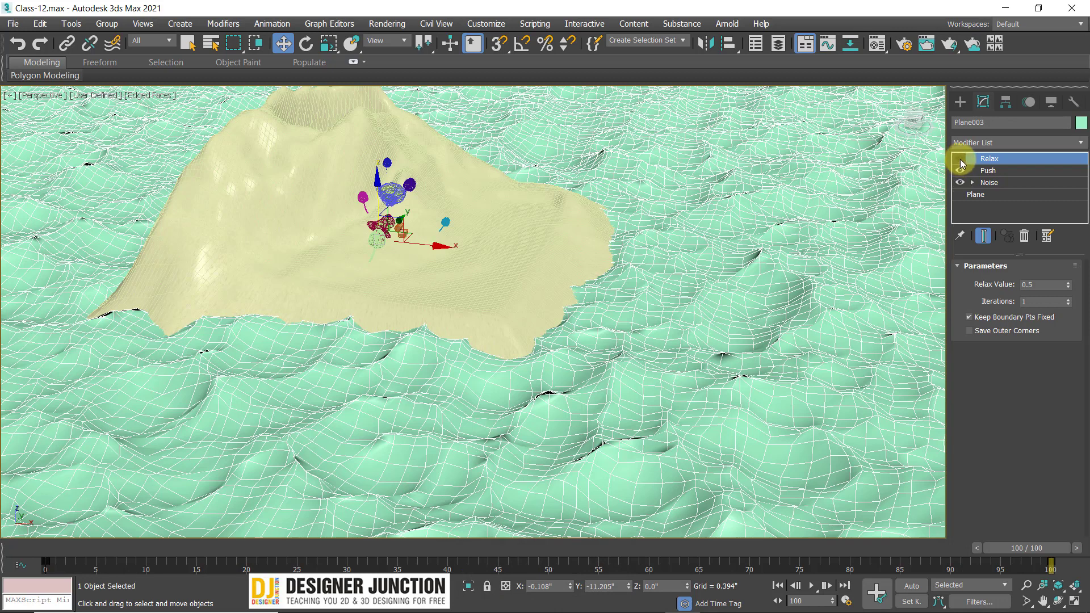
pyautogui.click(962, 159)
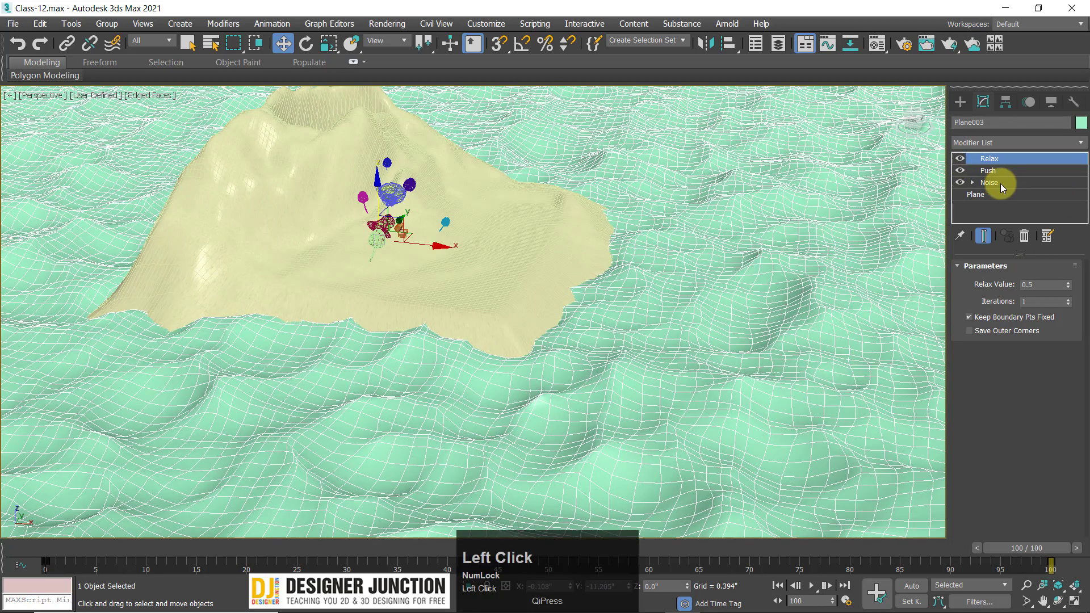
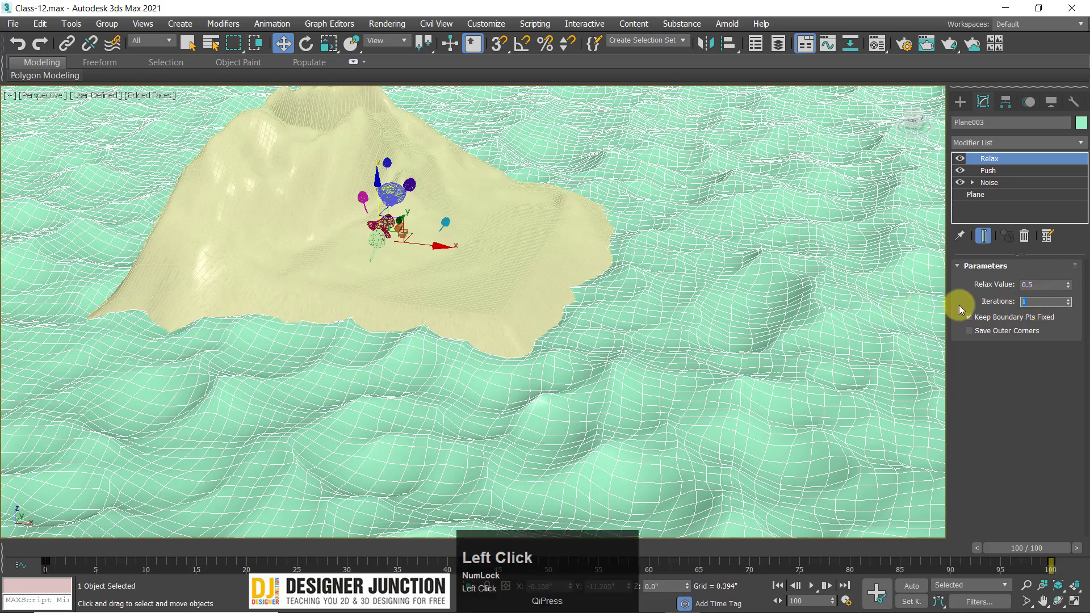
pyautogui.scroll(3)
pyautogui.middleClick(629, 371)
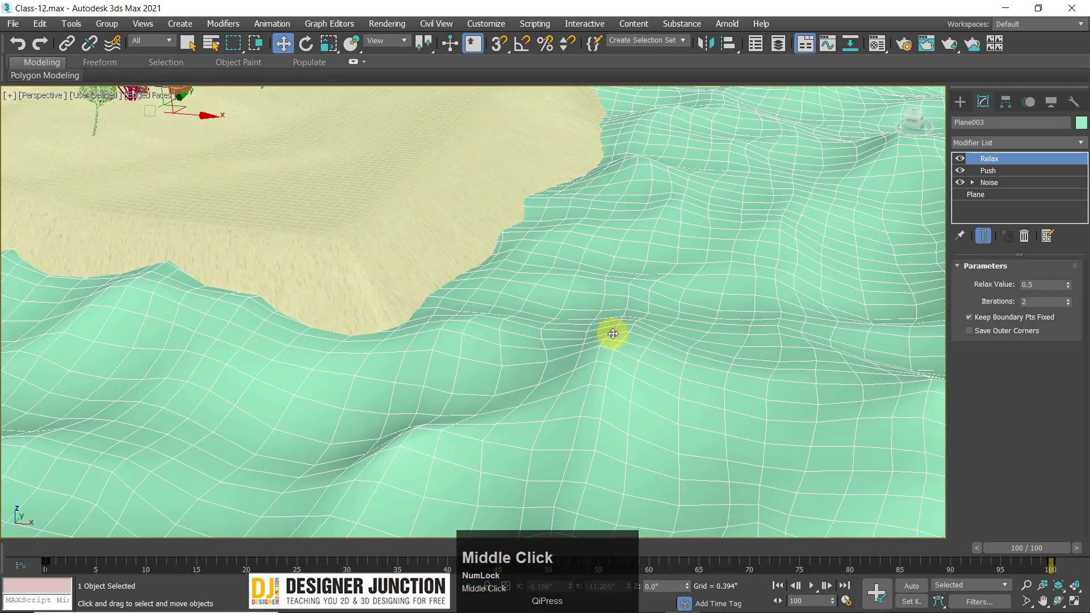
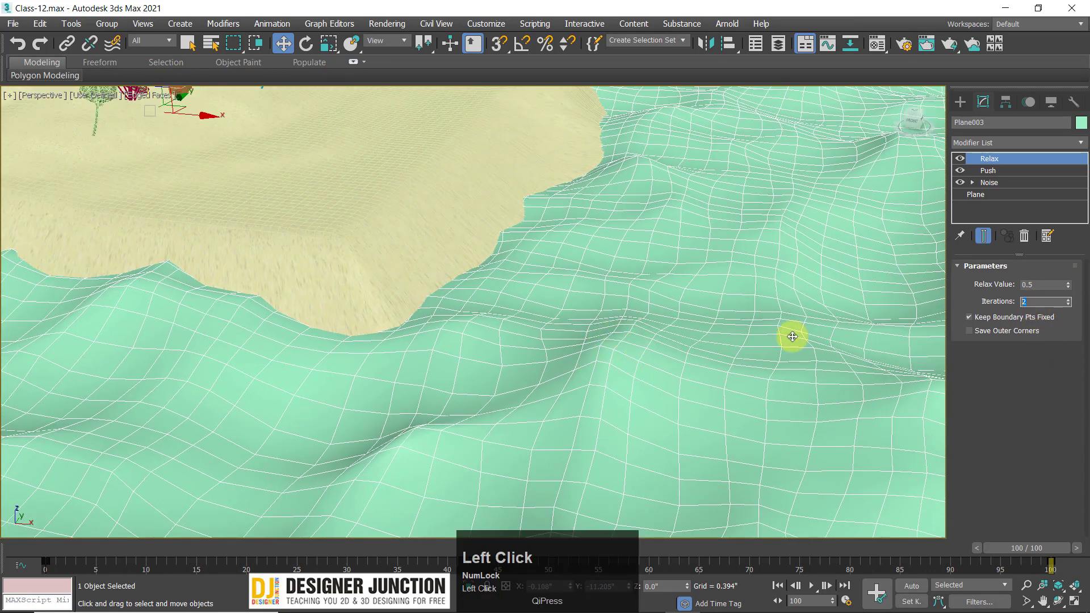
pyautogui.scroll(-3)
pyautogui.middleClick(628, 367)
pyautogui.scroll(-3)
pyautogui.middleClick(584, 368)
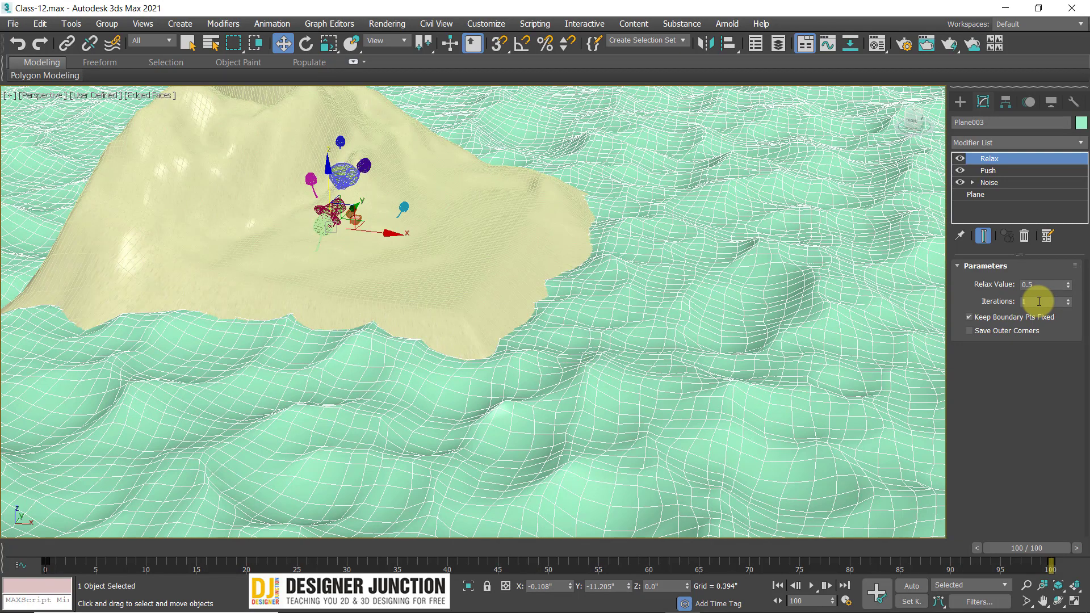
pyautogui.scroll(-3)
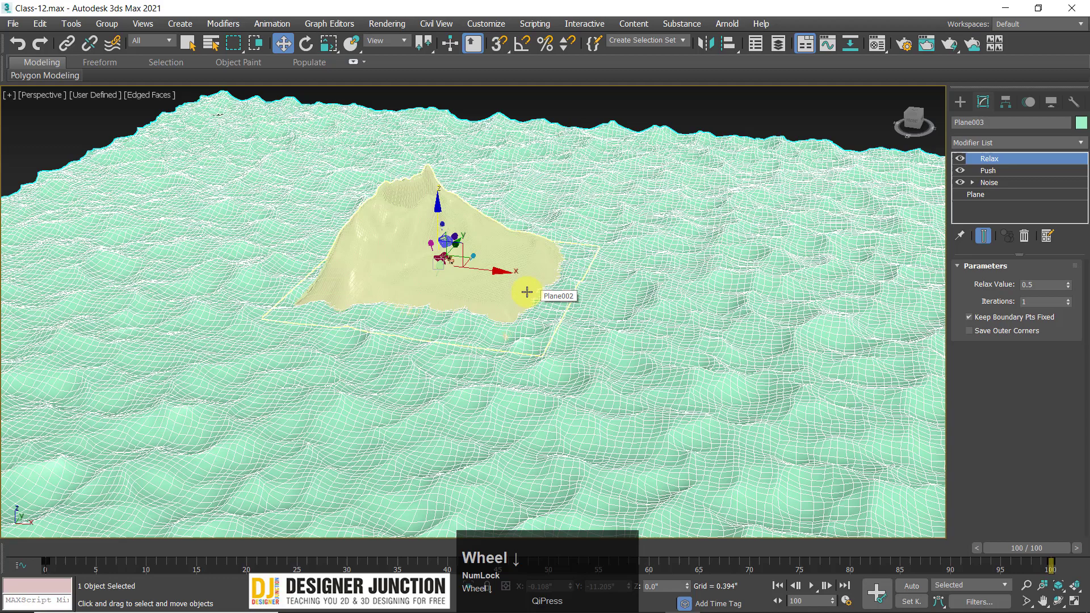
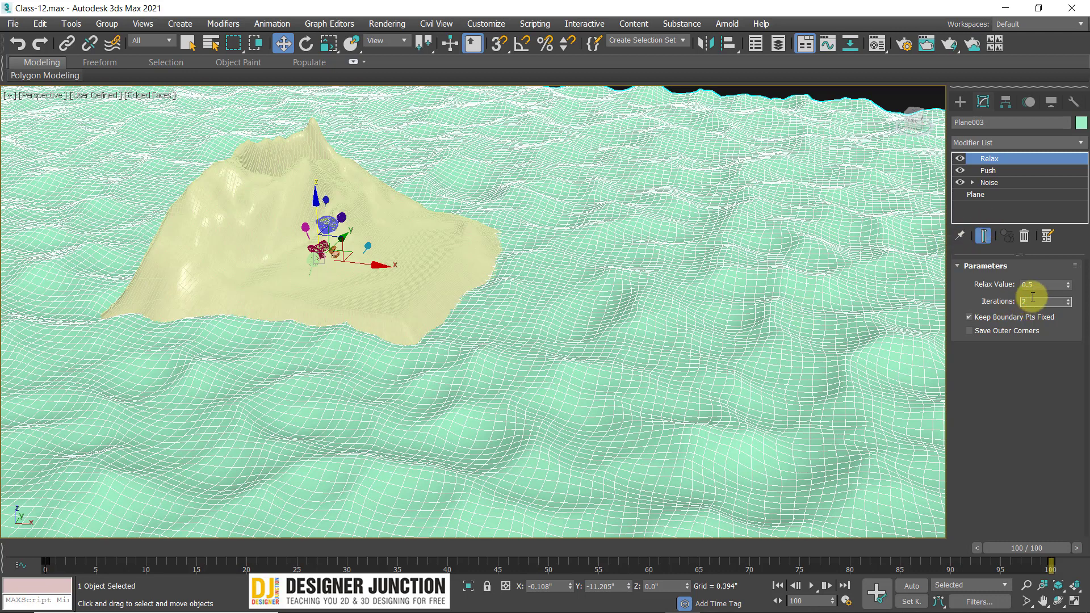
# Keep the Relax value at 0.5 with 2 iterations and zoom out to see more water
pyautogui.click(1046, 281)
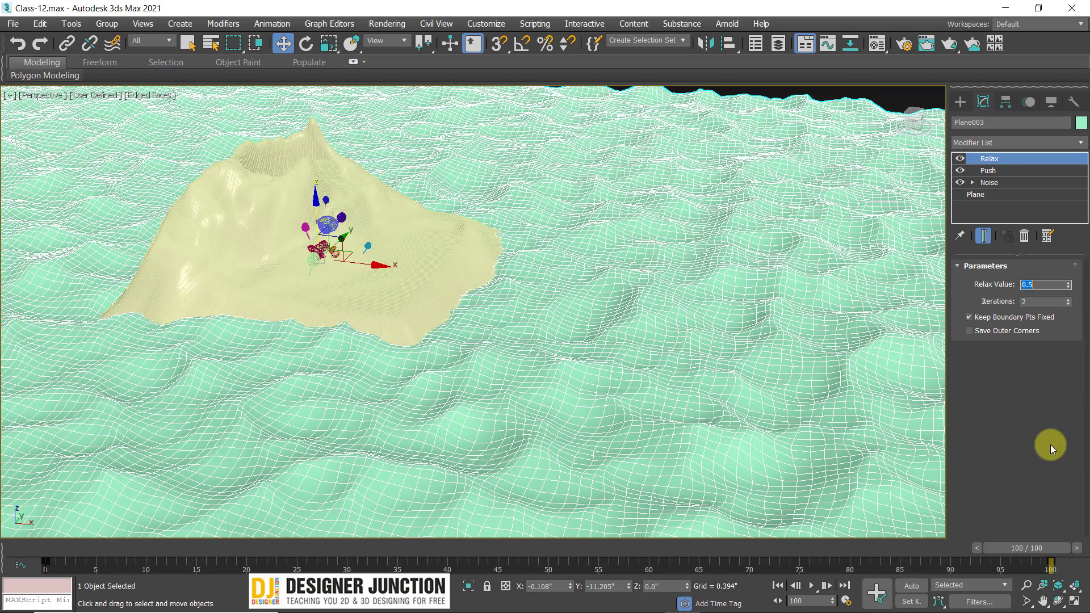
pyautogui.middleClick(399, 208)
pyautogui.scroll(-3)
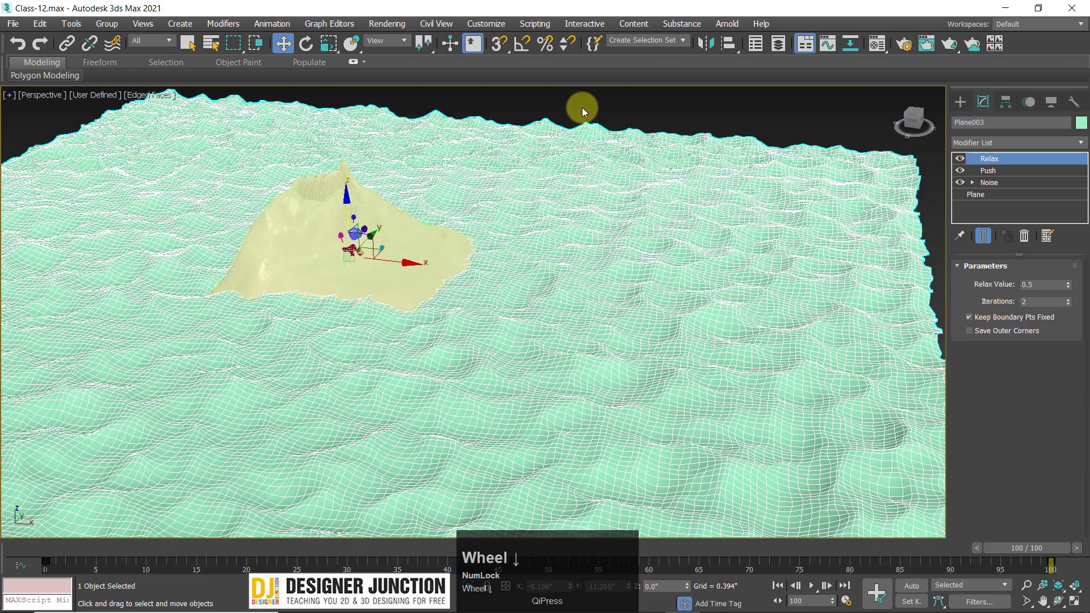
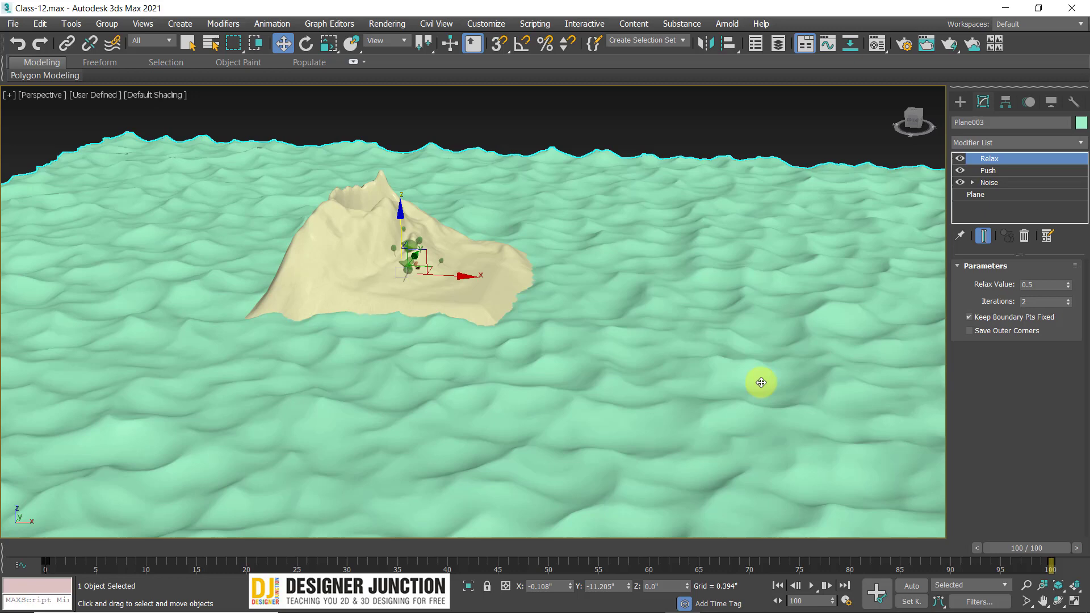
# Orbit down toward water level and turn Edged Faces back on with F4
pyautogui.click(662, 371)
pyautogui.middleClick(649, 363)
pyautogui.scroll(3)
pyautogui.moveTo(546, 360); pyautogui.dragTo(747, 444)
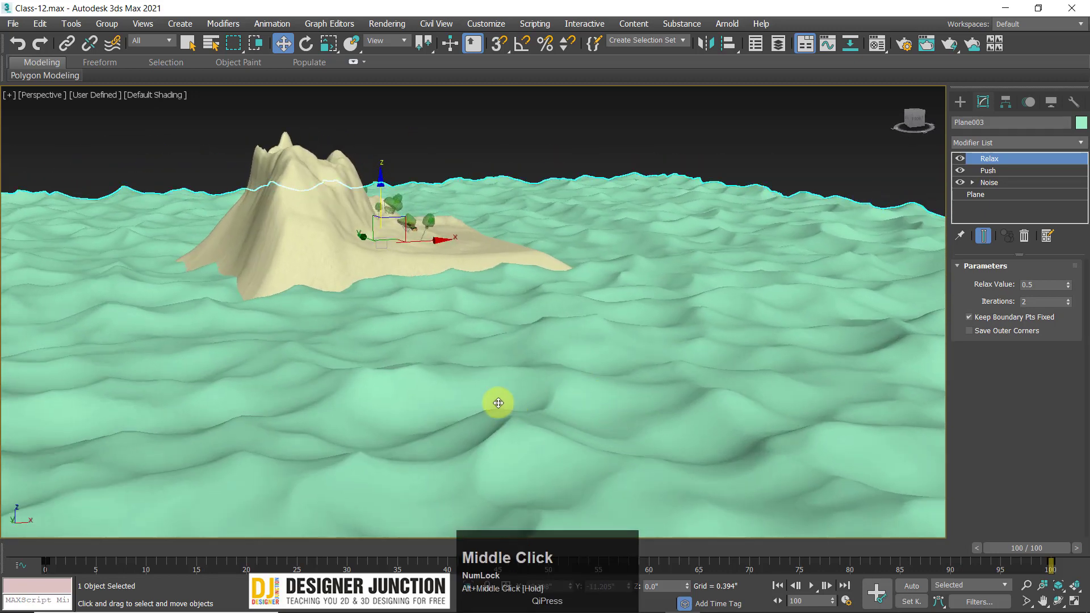
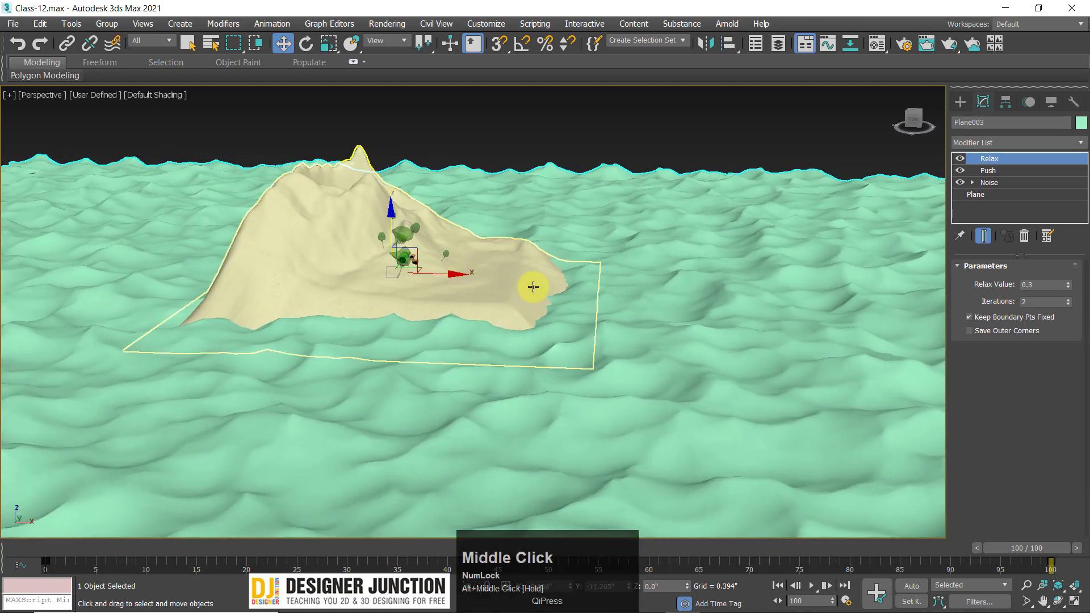
pyautogui.press('F4')
pyautogui.scroll(3)
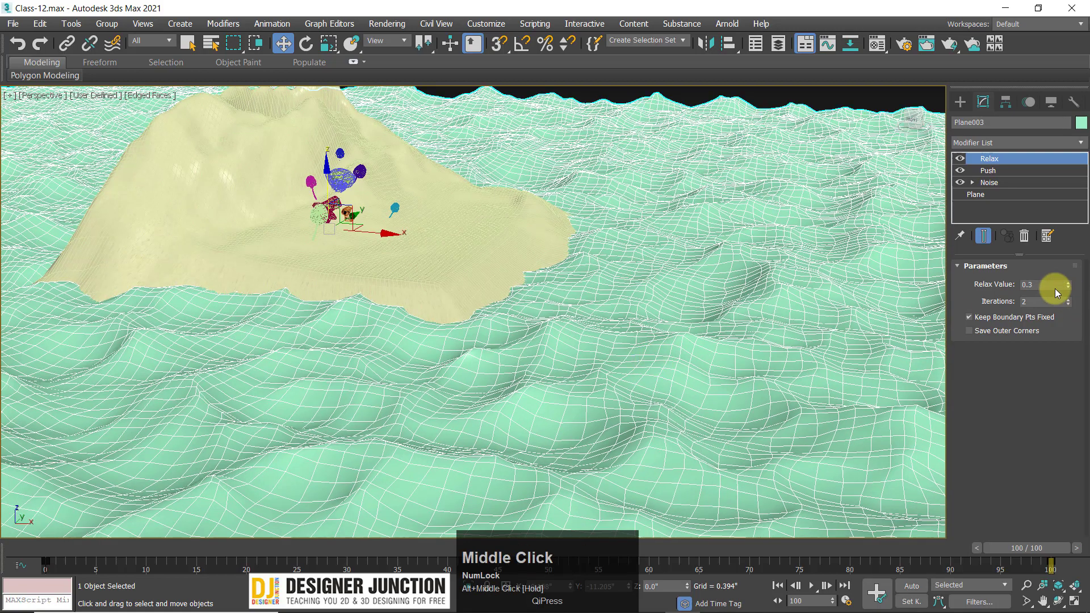
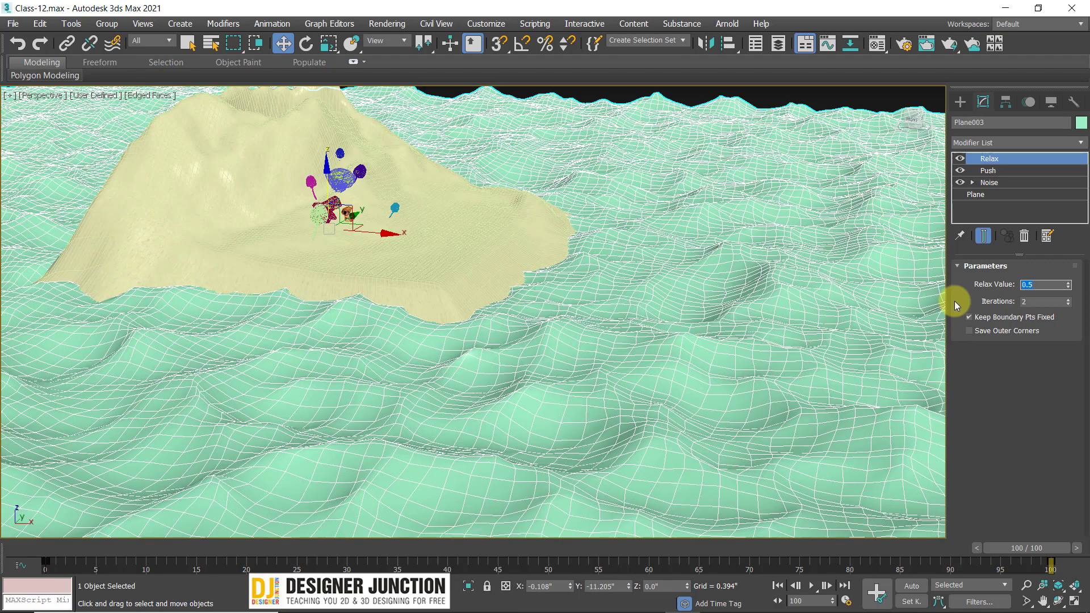
# Recentre the island and bring up the Modifier List for the water plane
pyautogui.middleClick(656, 327)
pyautogui.scroll(-3)
pyautogui.moveTo(616, 340); pyautogui.dragTo(996, 147)
pyautogui.click(996, 146)
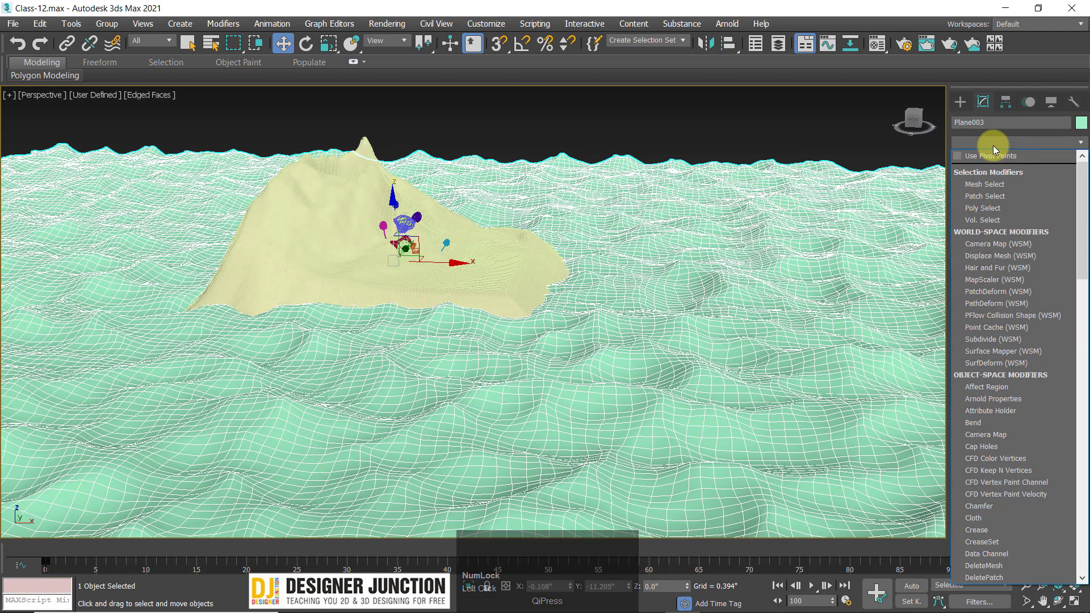
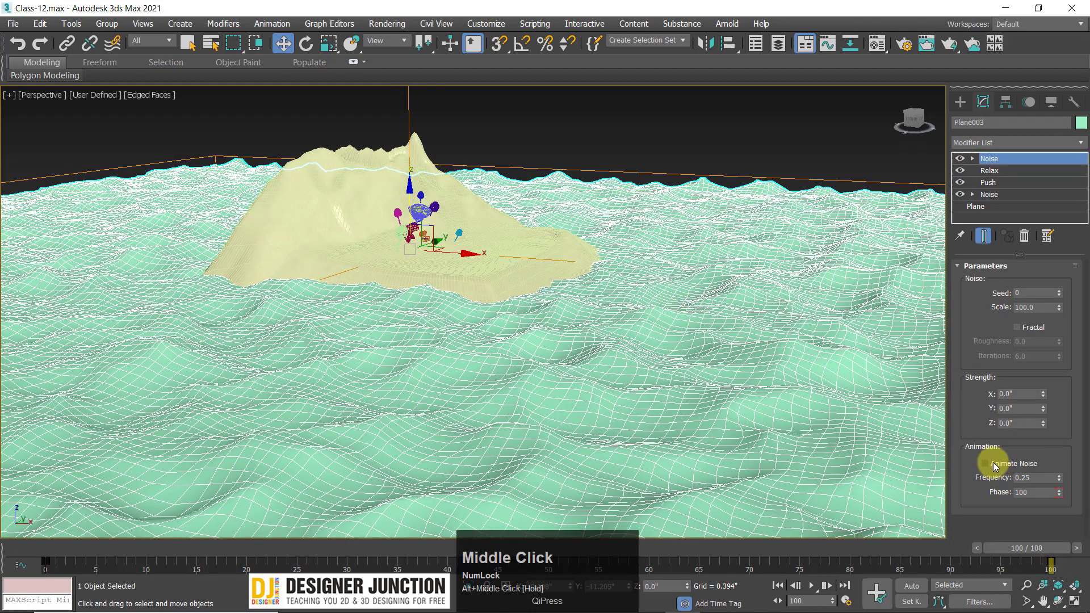
# Toggle Animate Noise on and off on the new Noise and compare it against the original Noise below Relax
pyautogui.click(995, 464)
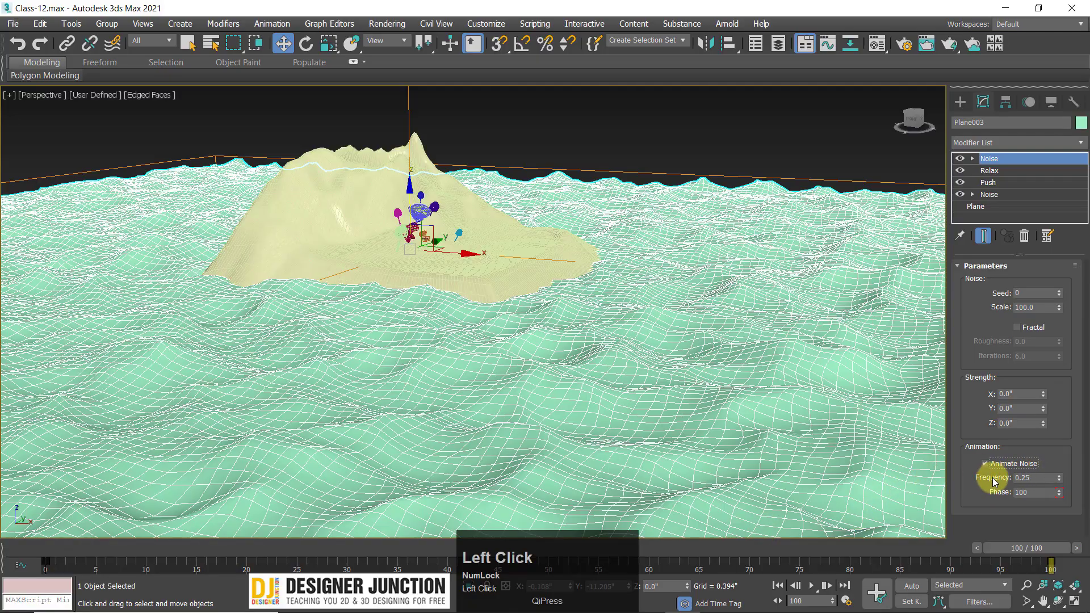
pyautogui.click(994, 465)
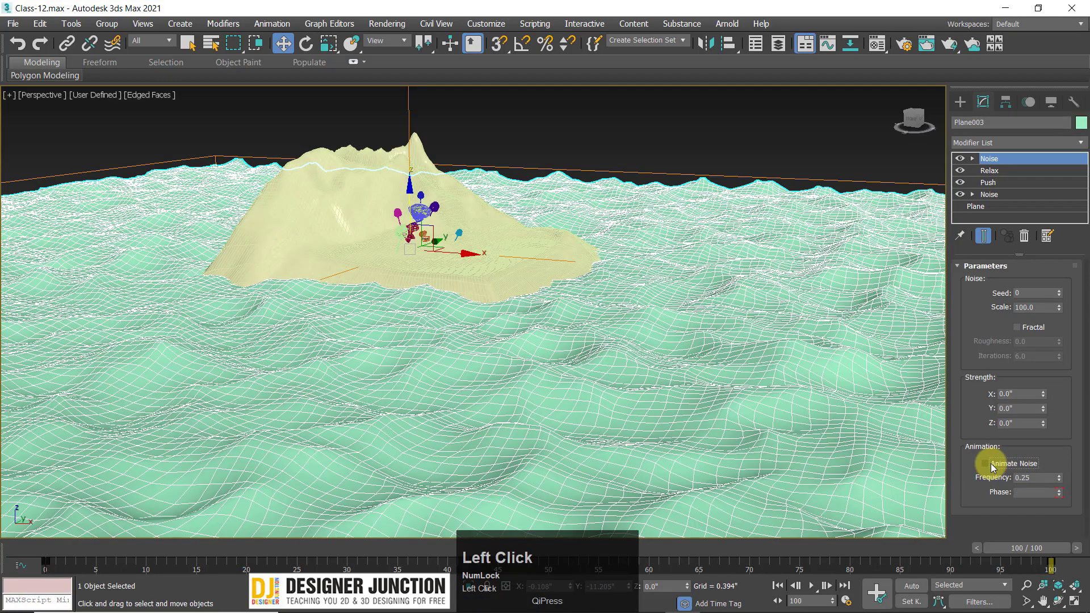
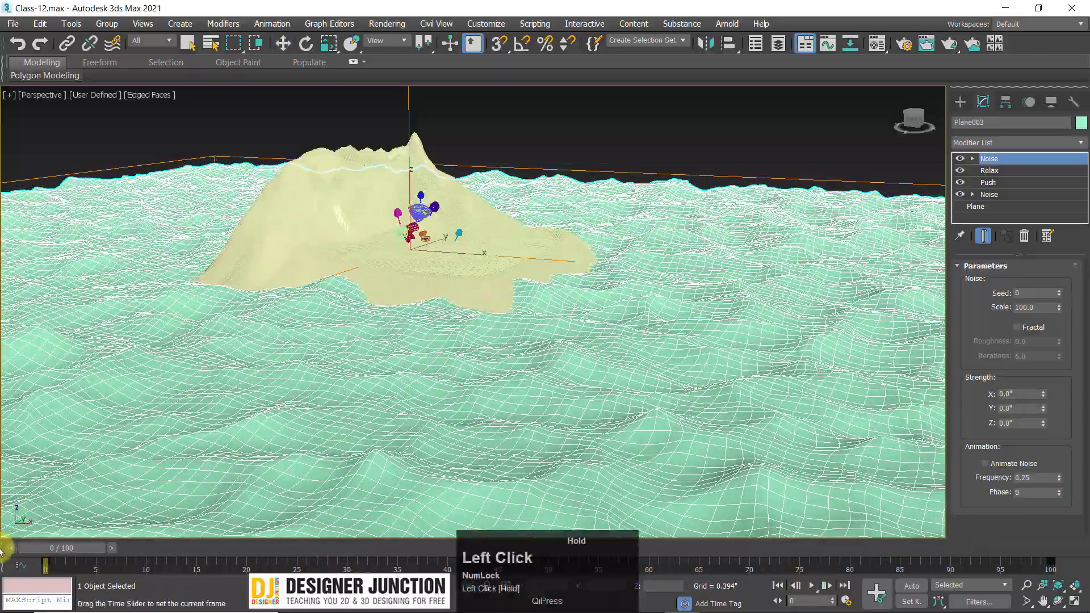
pyautogui.middleClick(437, 345)
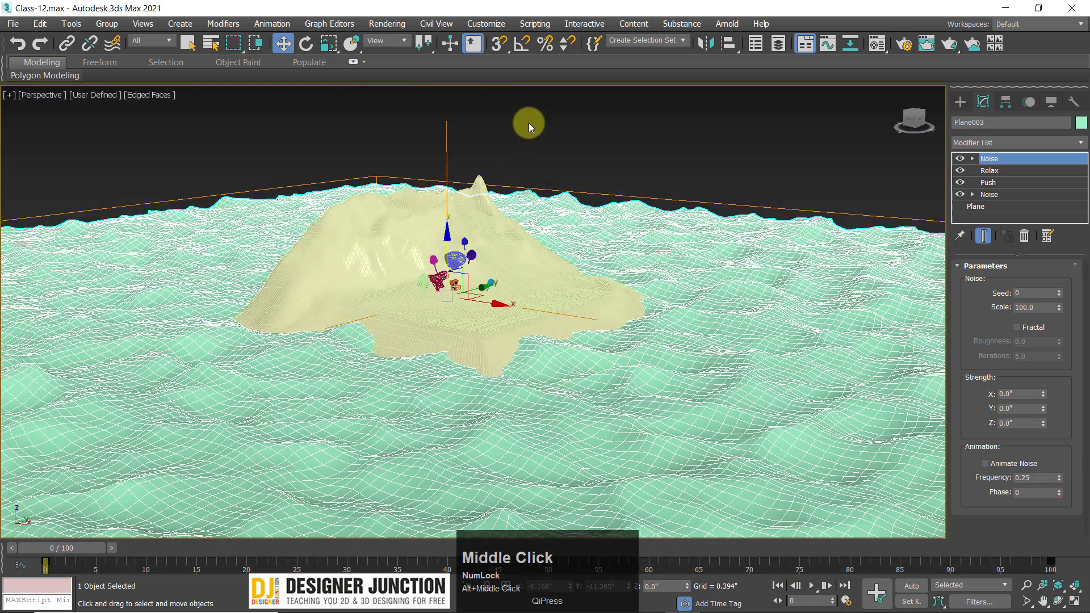
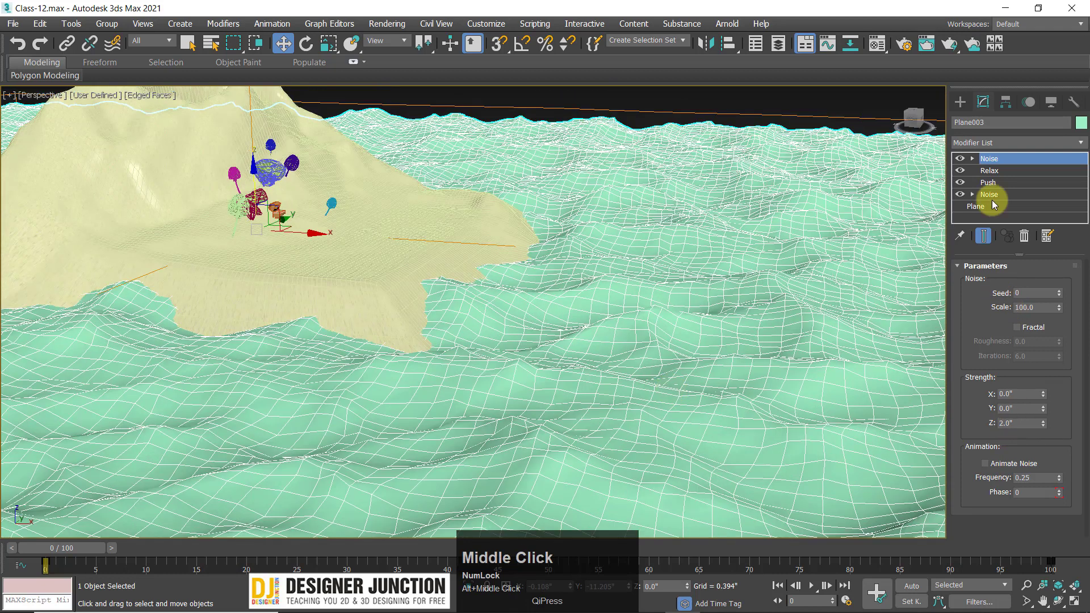
pyautogui.click(962, 160)
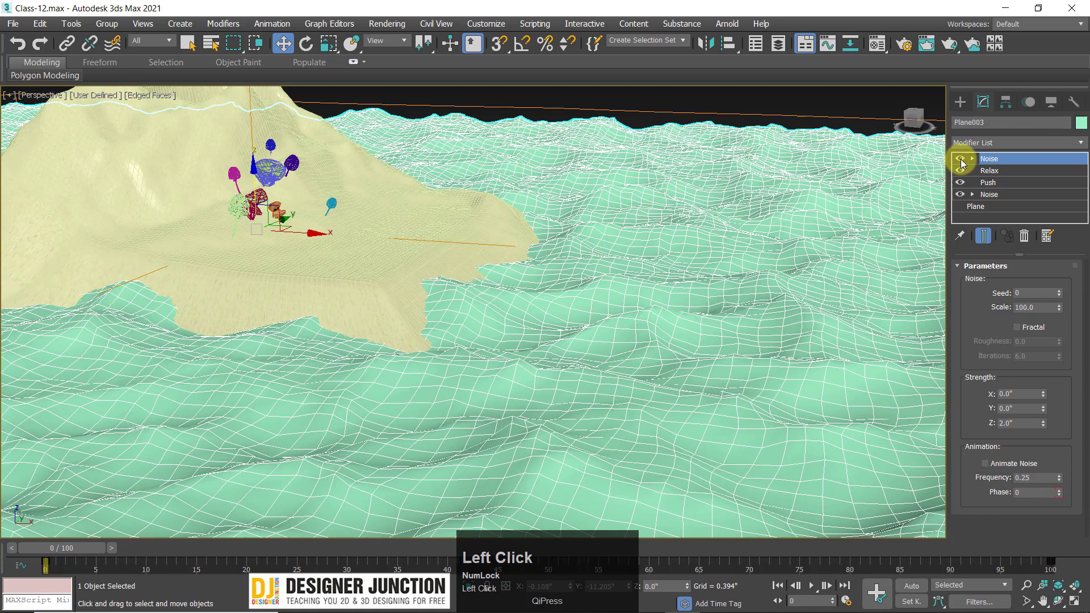
pyautogui.click(964, 161)
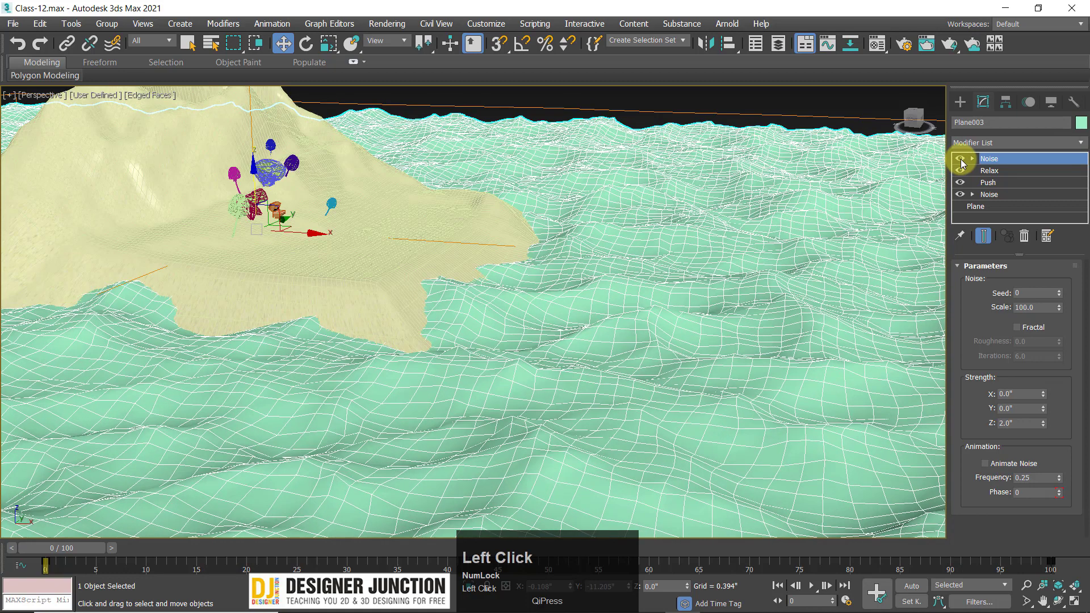
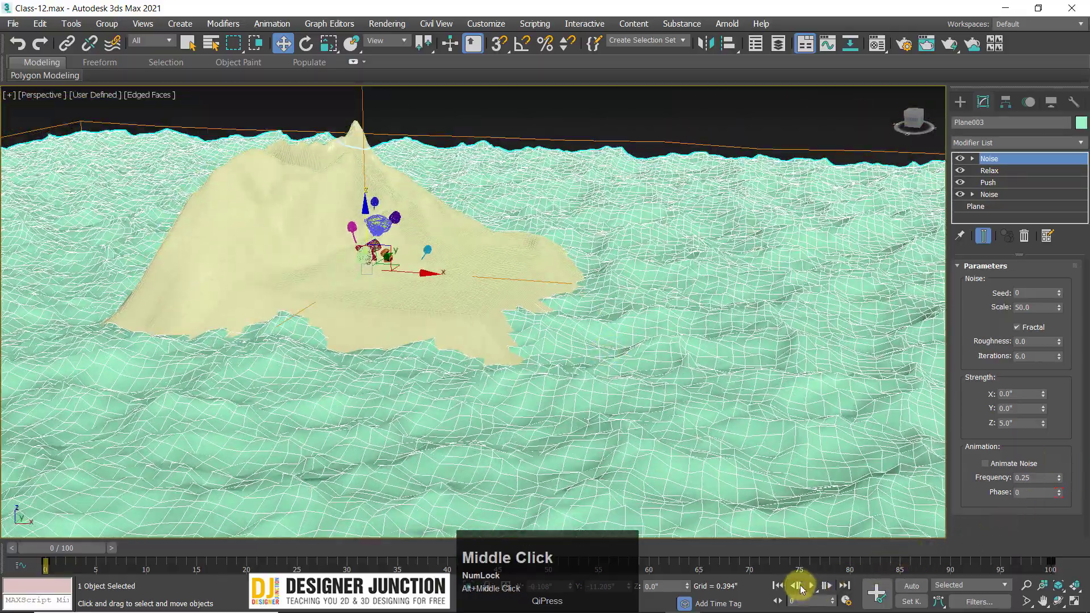
# Play and stop the water animation twice to check the finer wave ripples
pyautogui.click(814, 586)
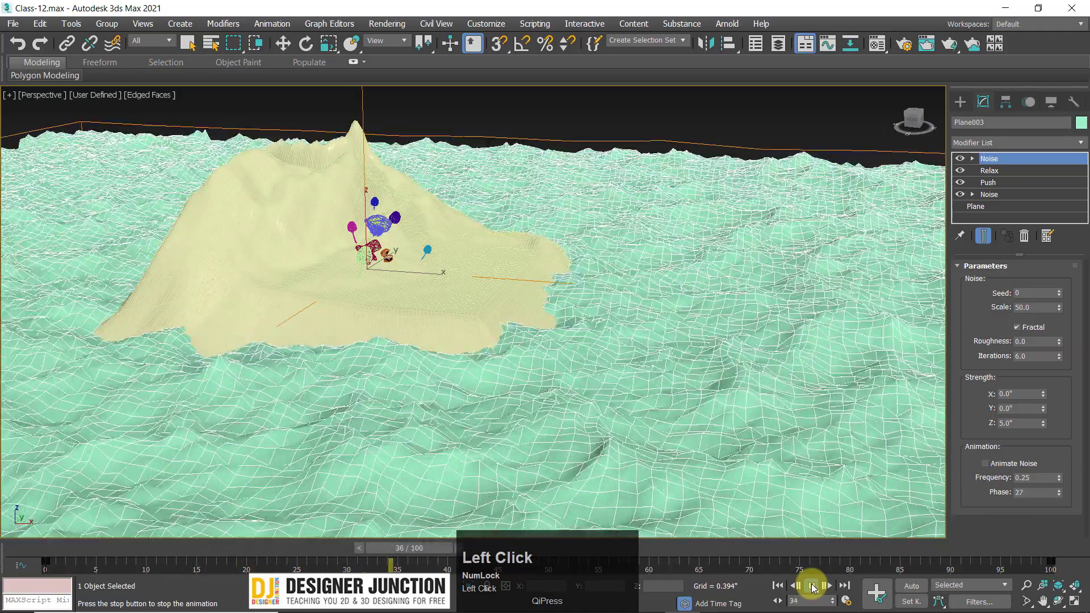
pyautogui.click(814, 585)
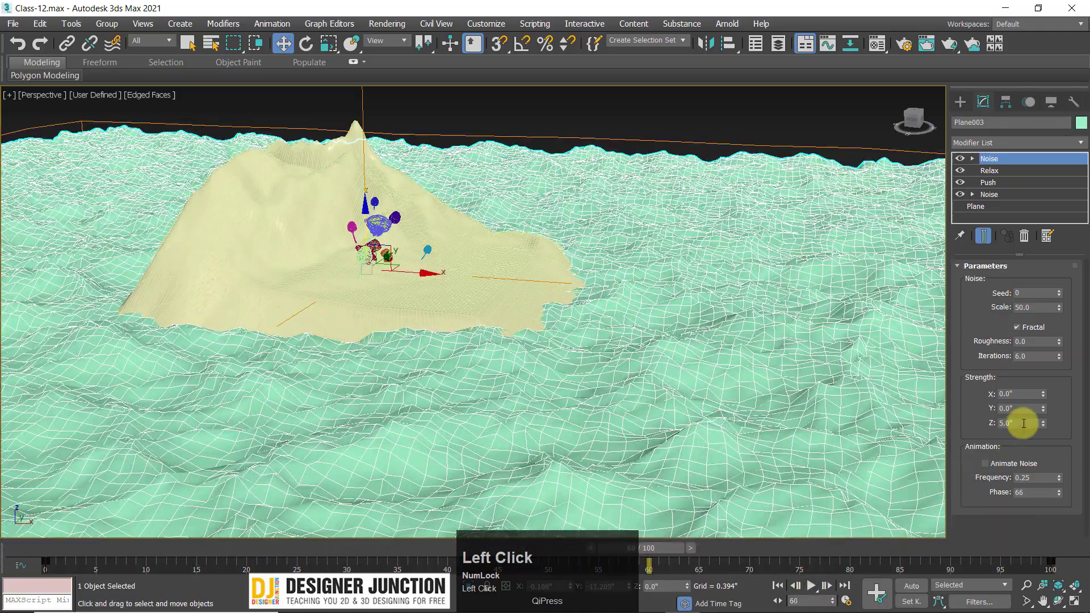
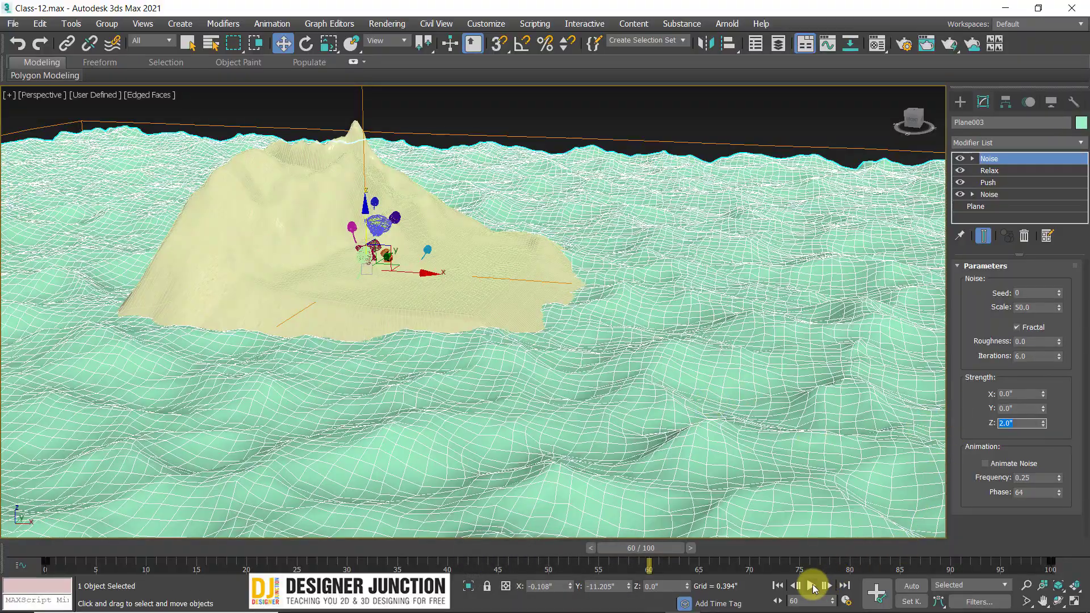
pyautogui.click(815, 586)
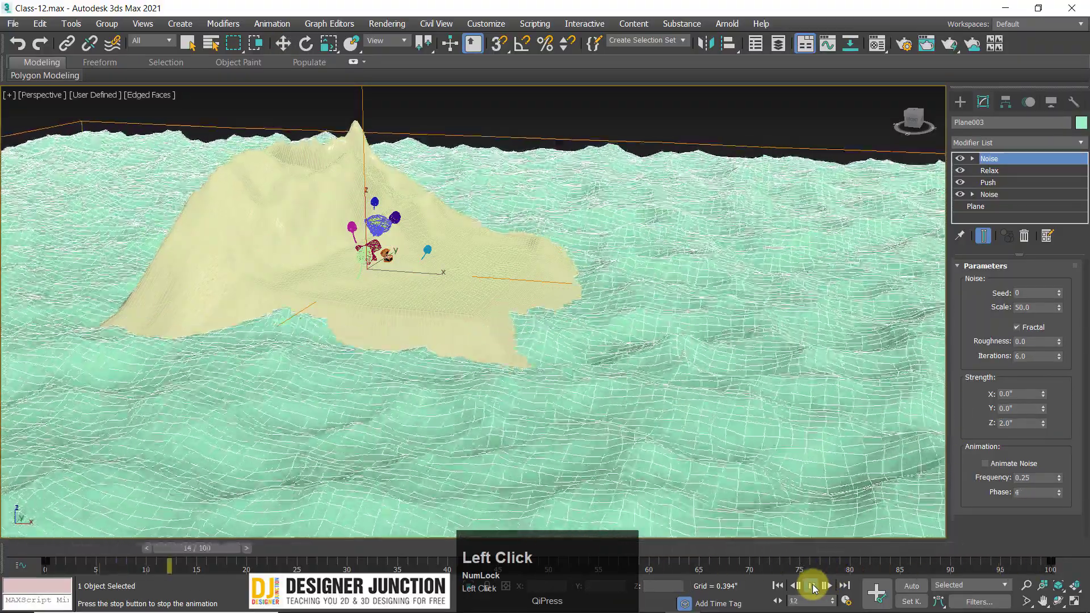
pyautogui.click(815, 586)
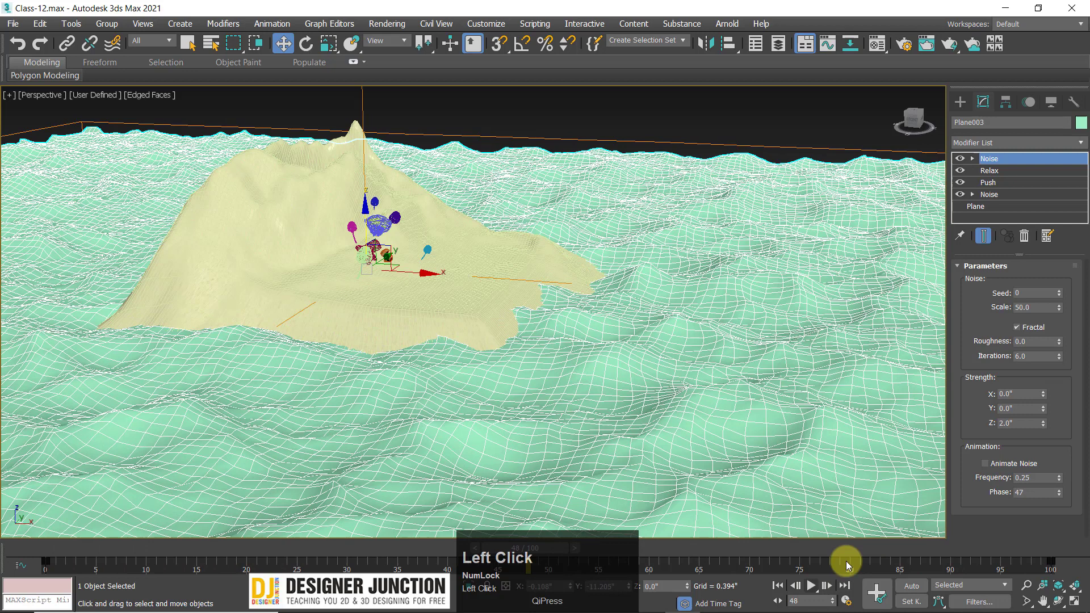
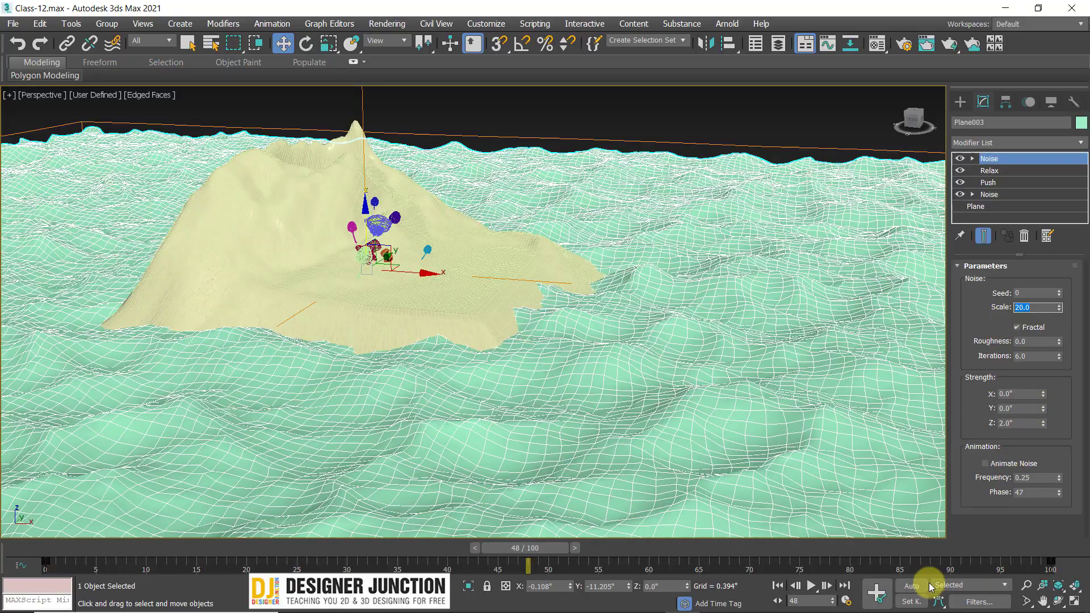
# Play the wave animation while orbiting and zooming around the island and water plane, then stop playback
pyautogui.click(811, 583)
pyautogui.moveTo(454, 297); pyautogui.dragTo(542, 348)
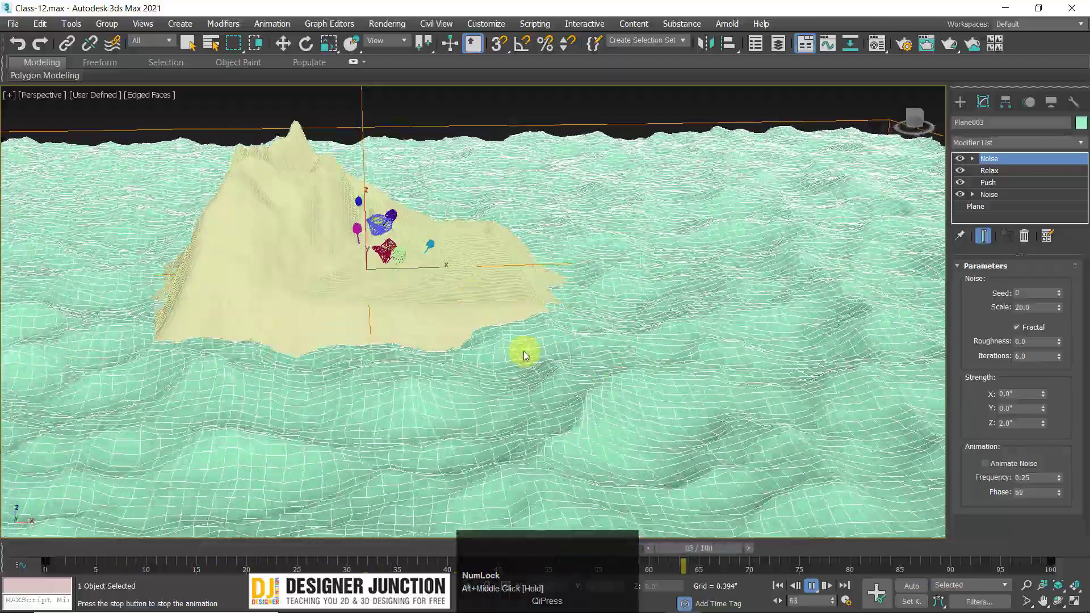
pyautogui.moveTo(541, 349); pyautogui.dragTo(717, 344)
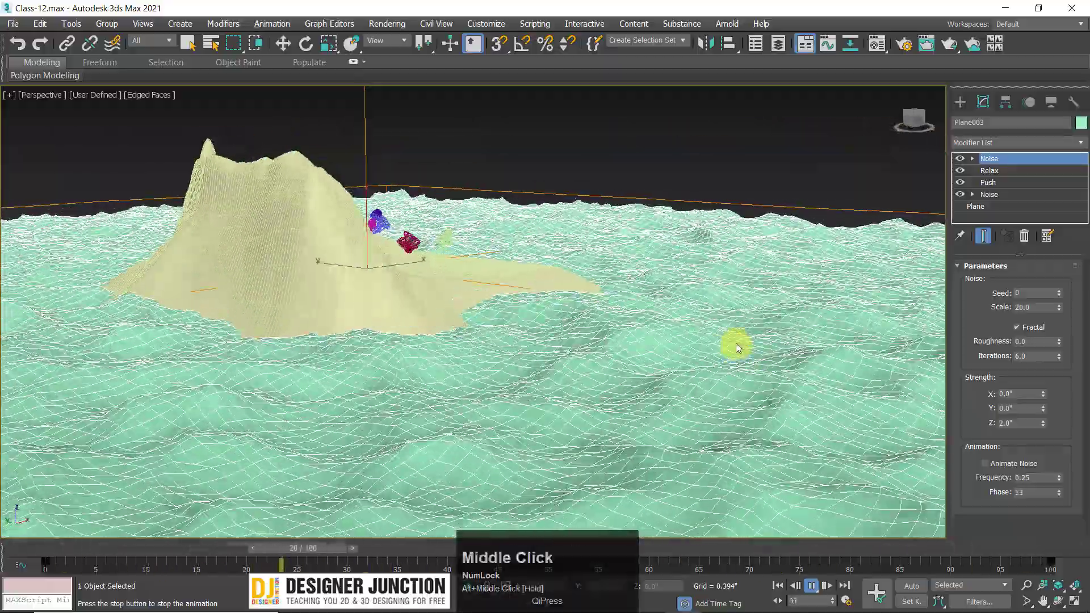
pyautogui.moveTo(716, 344); pyautogui.dragTo(666, 359)
pyautogui.press('z')
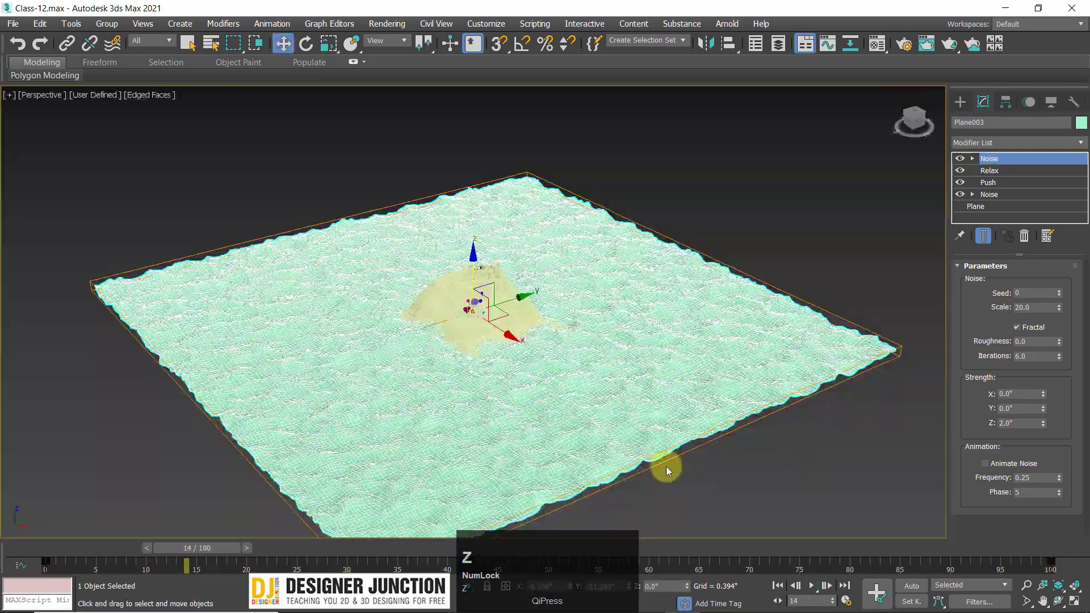
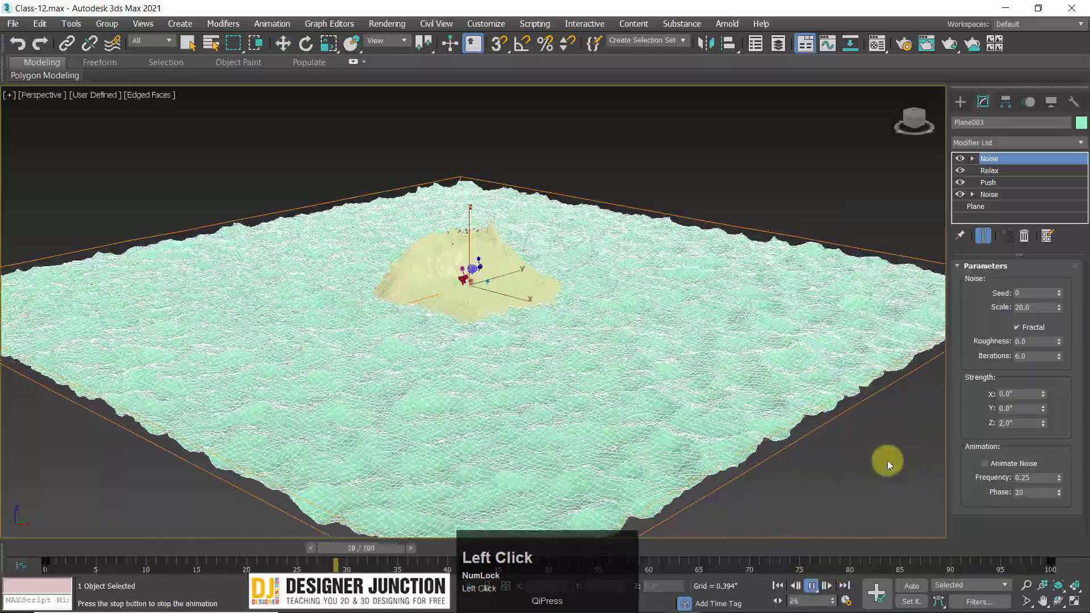
pyautogui.moveTo(595, 337); pyautogui.dragTo(467, 284)
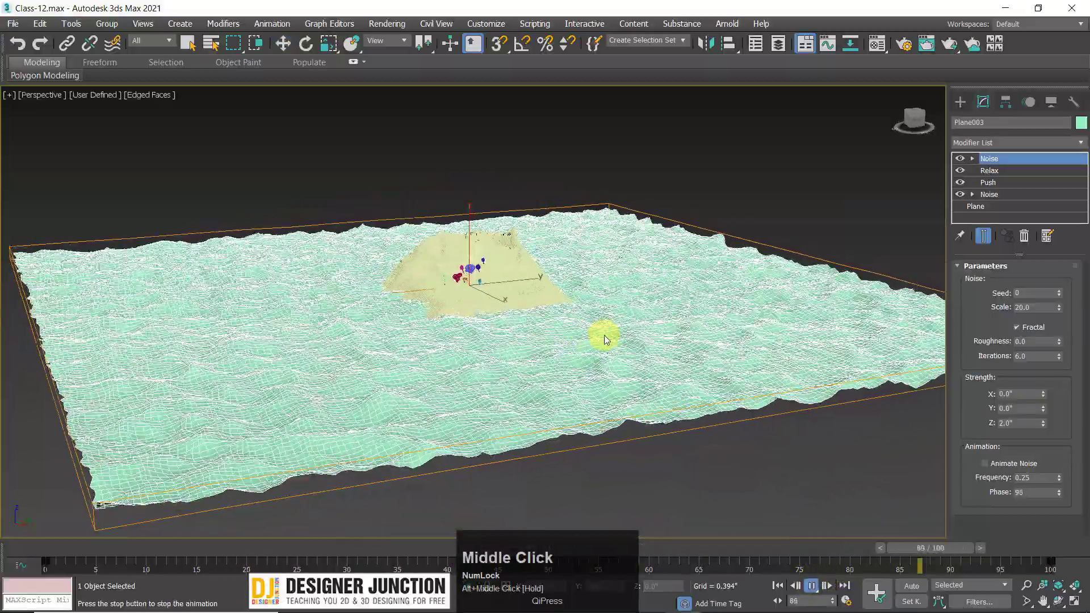
pyautogui.scroll(3)
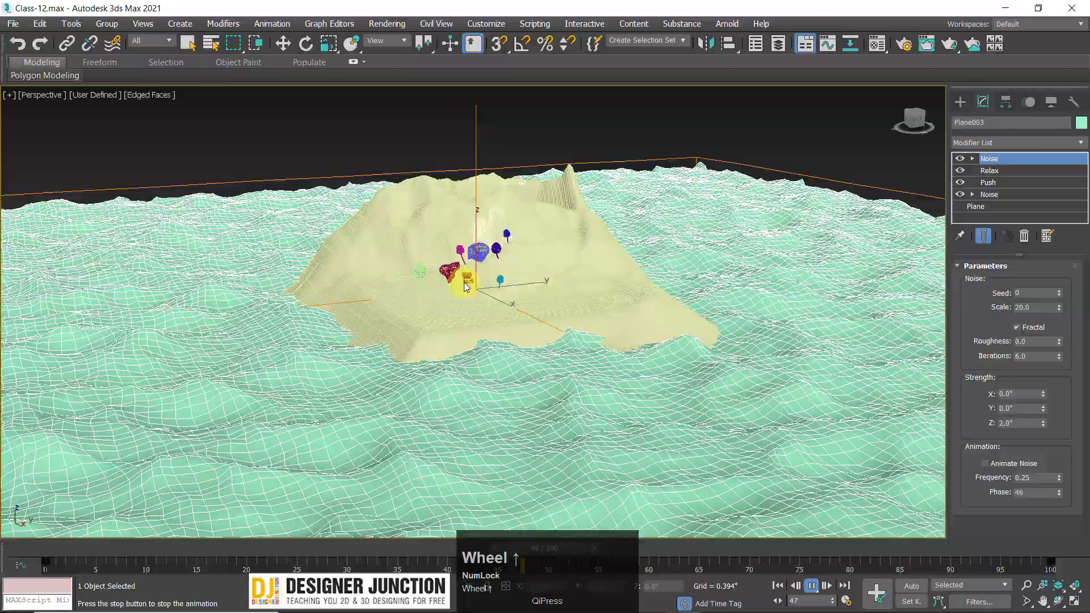
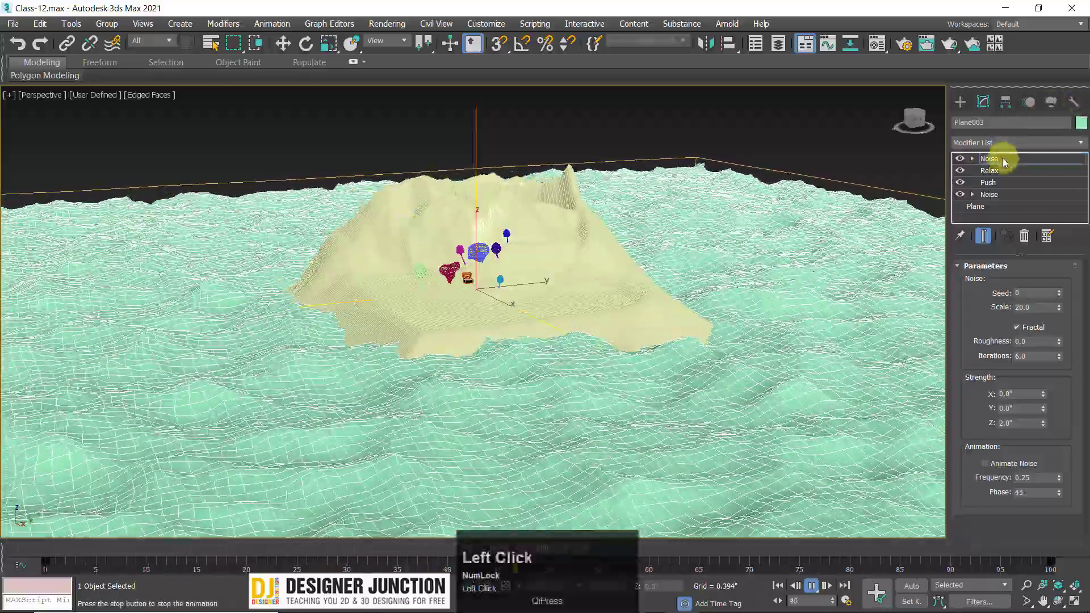
pyautogui.press('space')
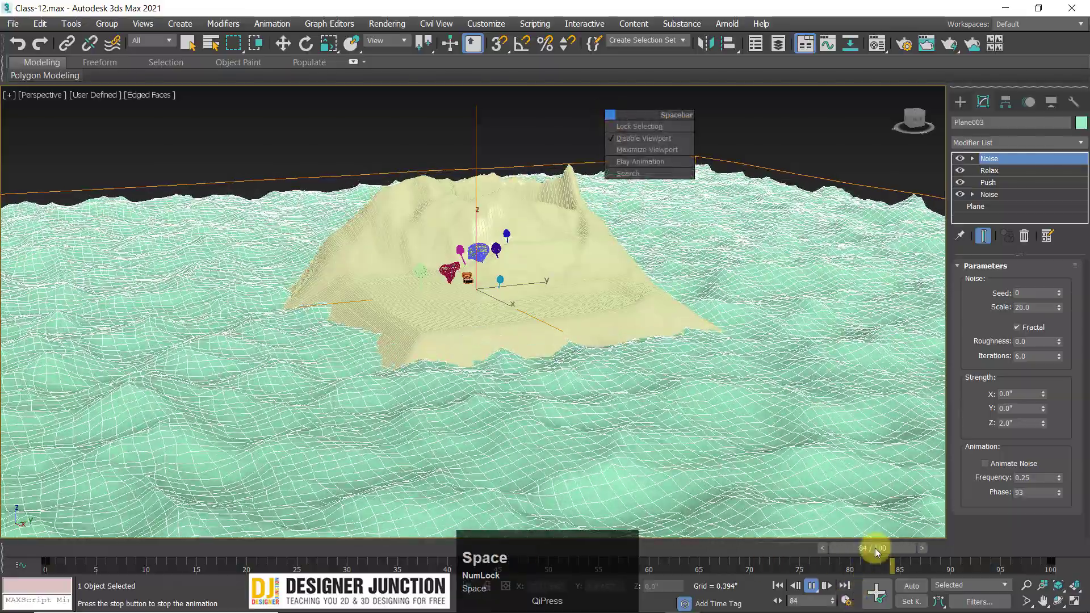
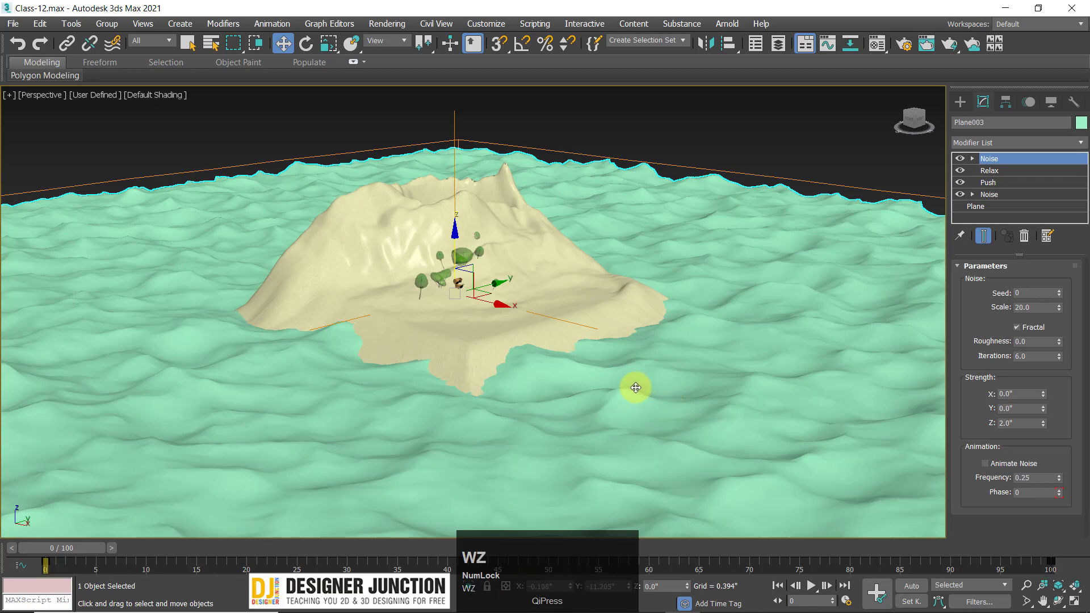
pyautogui.middleClick(528, 337)
pyautogui.press('w')
pyautogui.click(644, 184)
pyautogui.scroll(3)
pyautogui.click(482, 326)
pyautogui.press('w')
pyautogui.write('wwz')
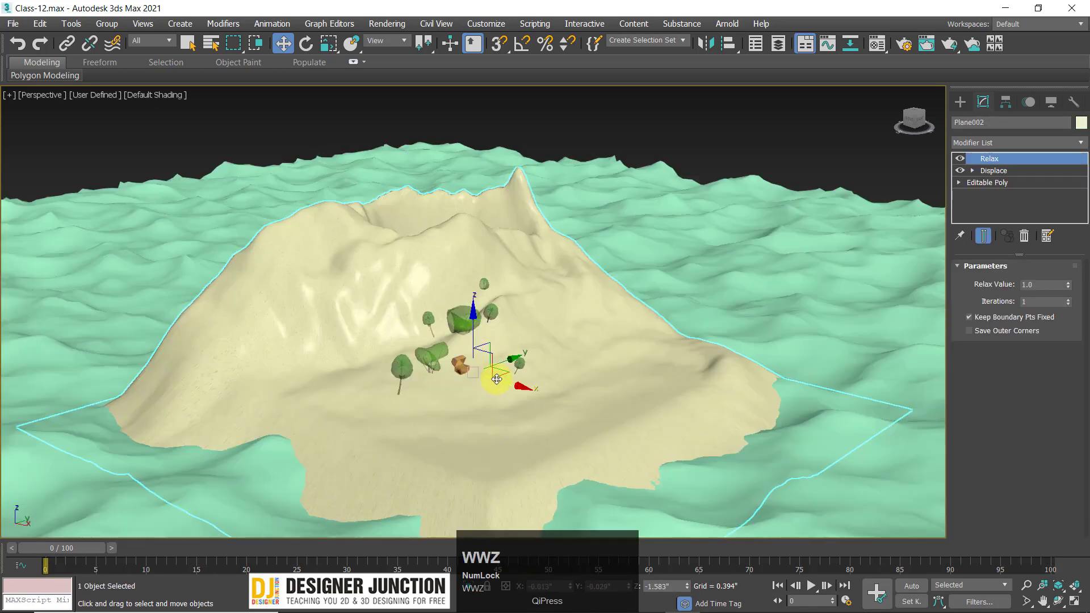
pyautogui.middleClick(491, 365)
pyautogui.scroll(3)
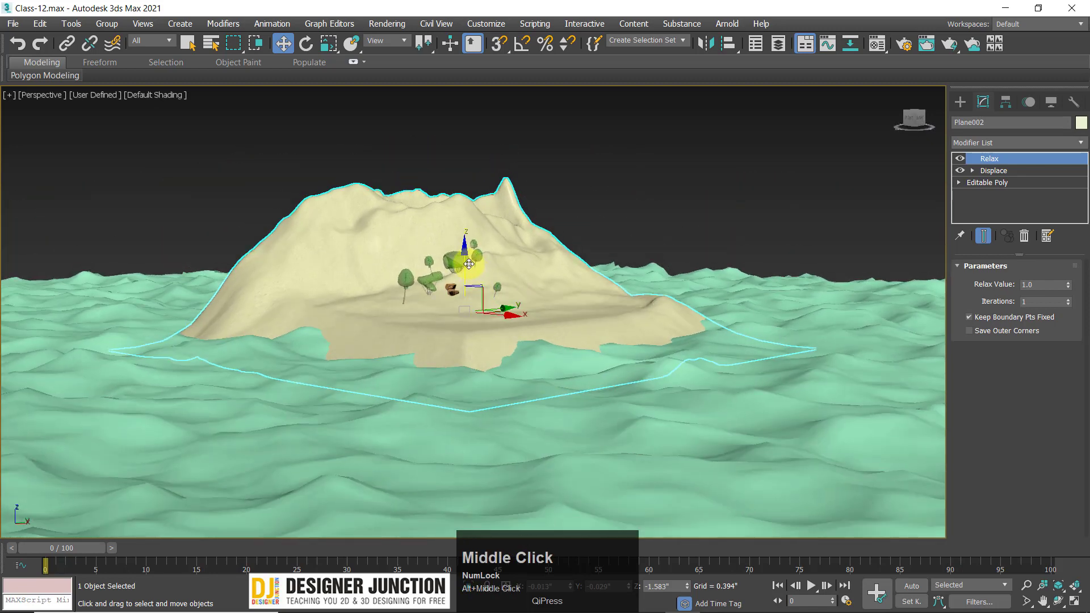
pyautogui.moveTo(470, 252); pyautogui.dragTo(691, 333)
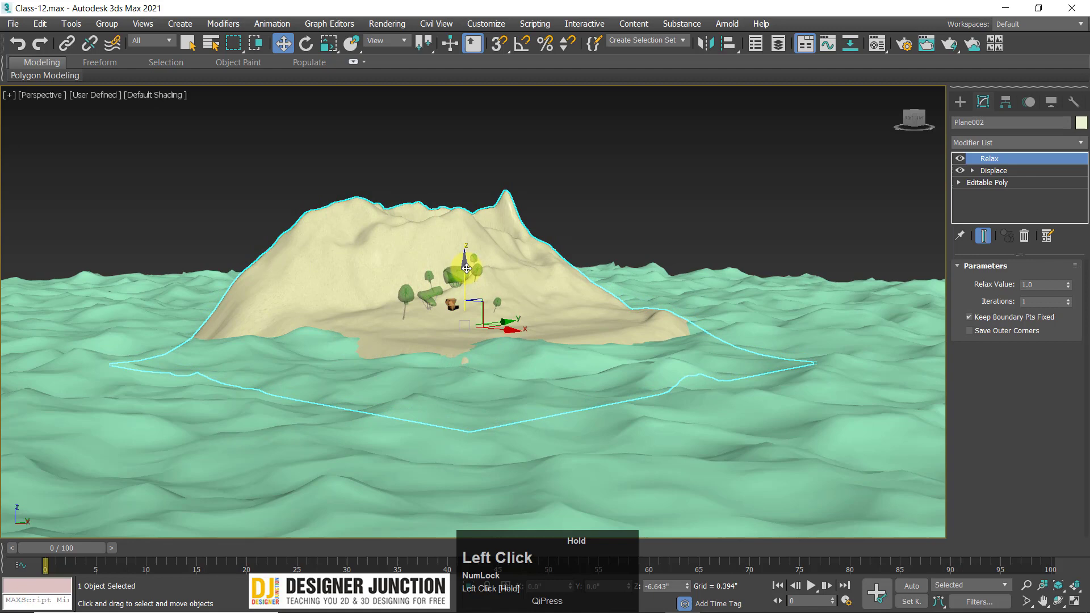
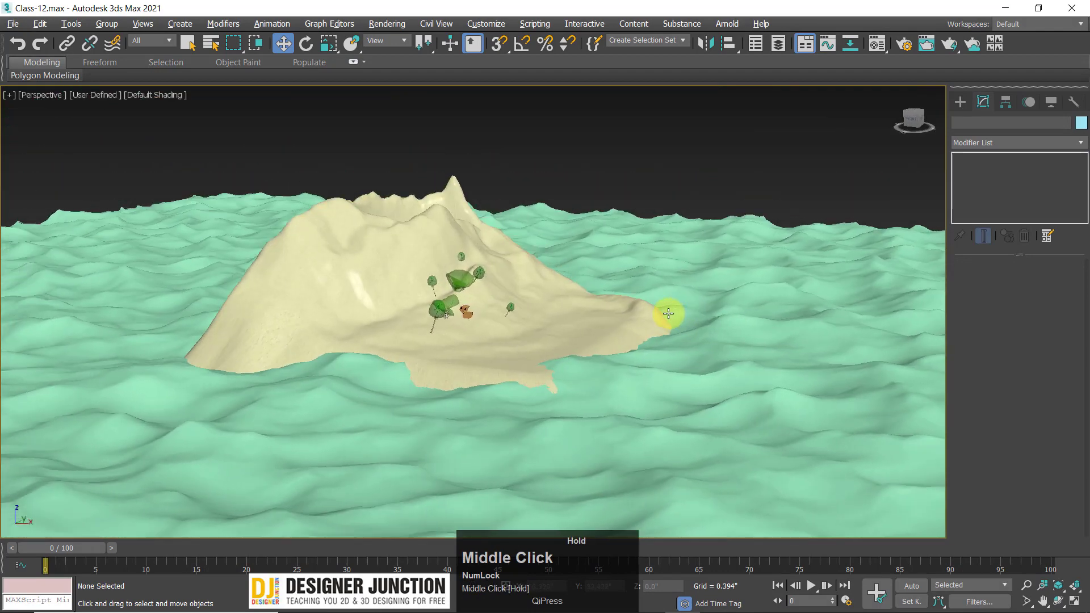
pyautogui.click(551, 336)
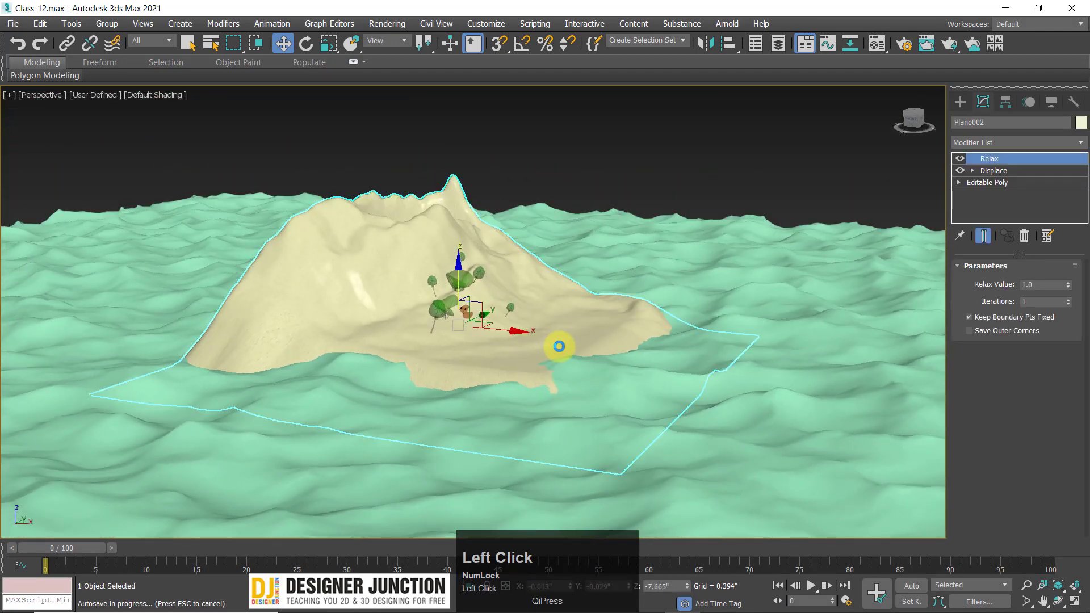
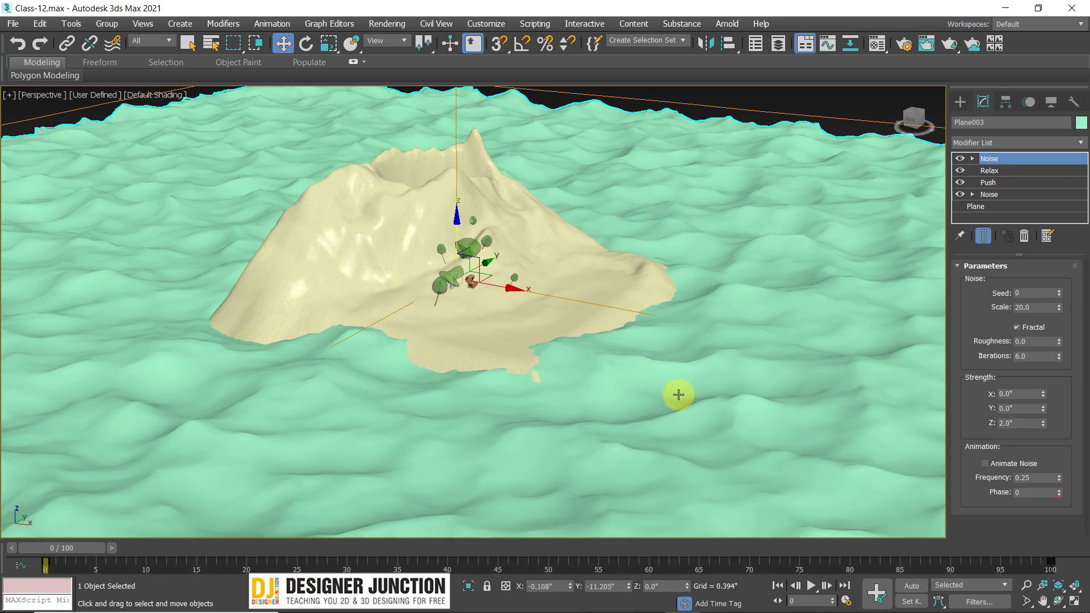
pyautogui.click(619, 404)
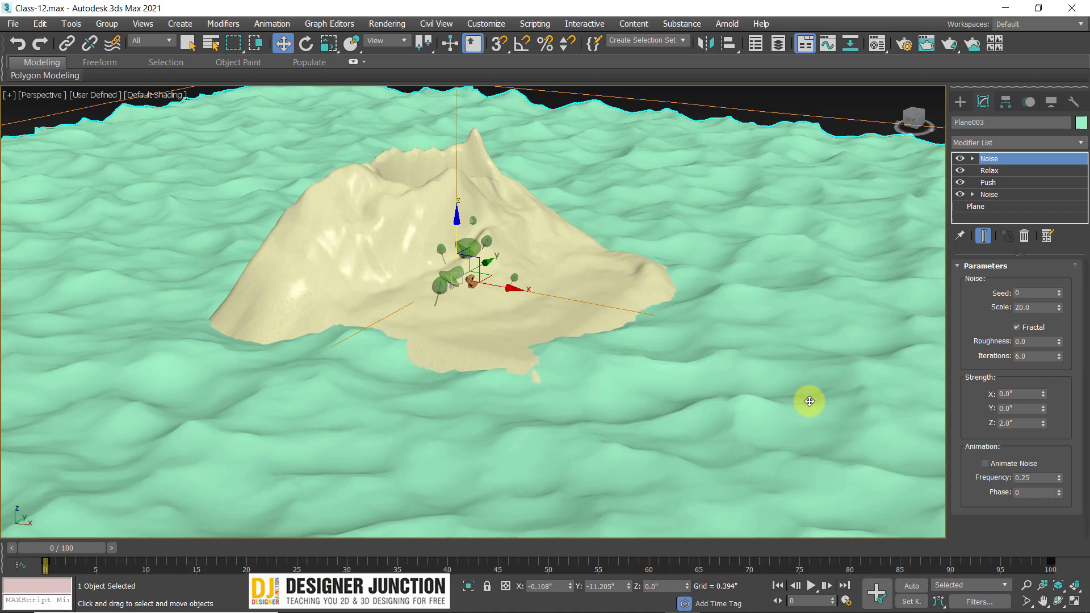
pyautogui.scroll(3)
pyautogui.moveTo(533, 348); pyautogui.dragTo(559, 364)
pyautogui.click(560, 363)
pyautogui.scroll(-3)
pyautogui.middleClick(569, 368)
pyautogui.scroll(-3)
pyautogui.press('r')
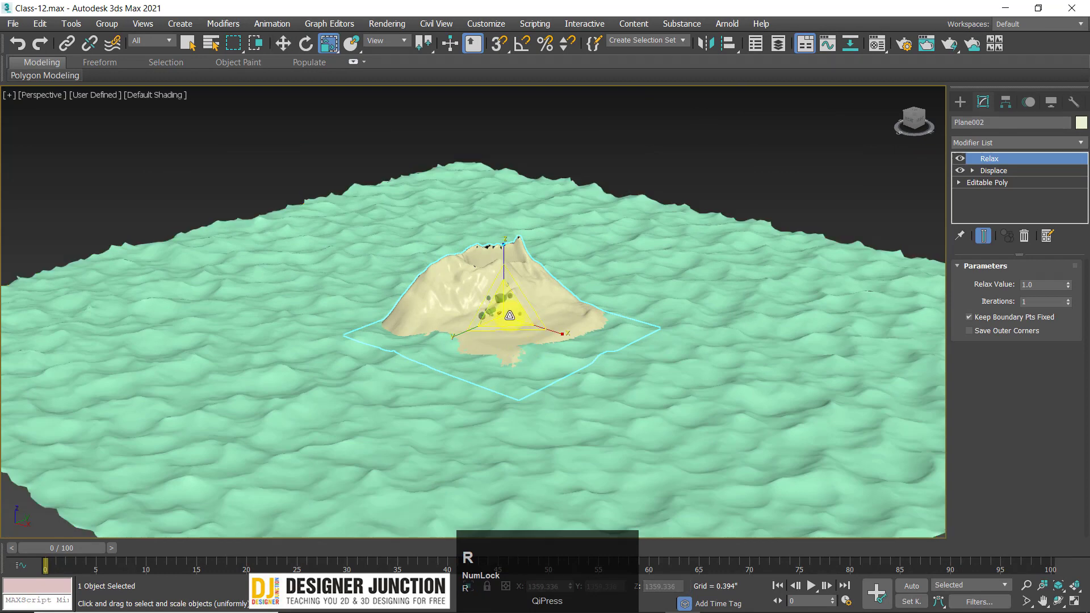
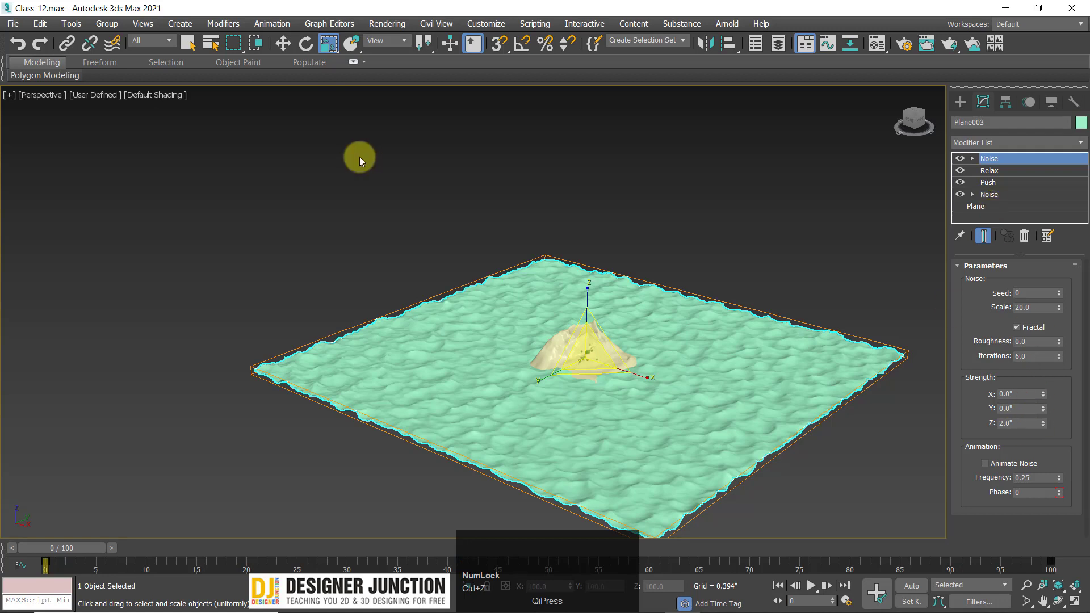
pyautogui.press('w')
pyautogui.click(1004, 213)
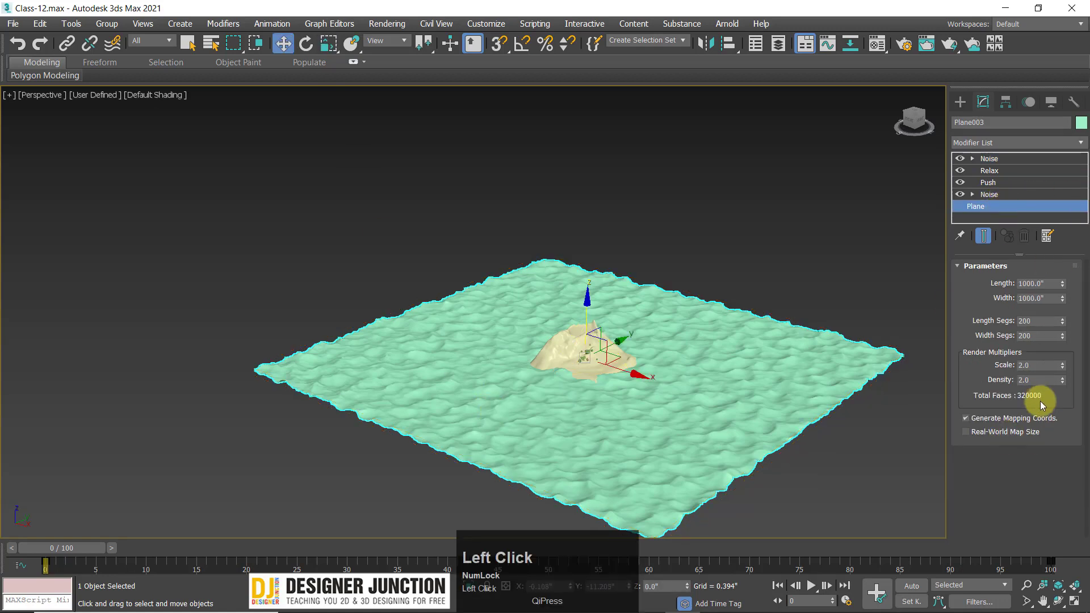
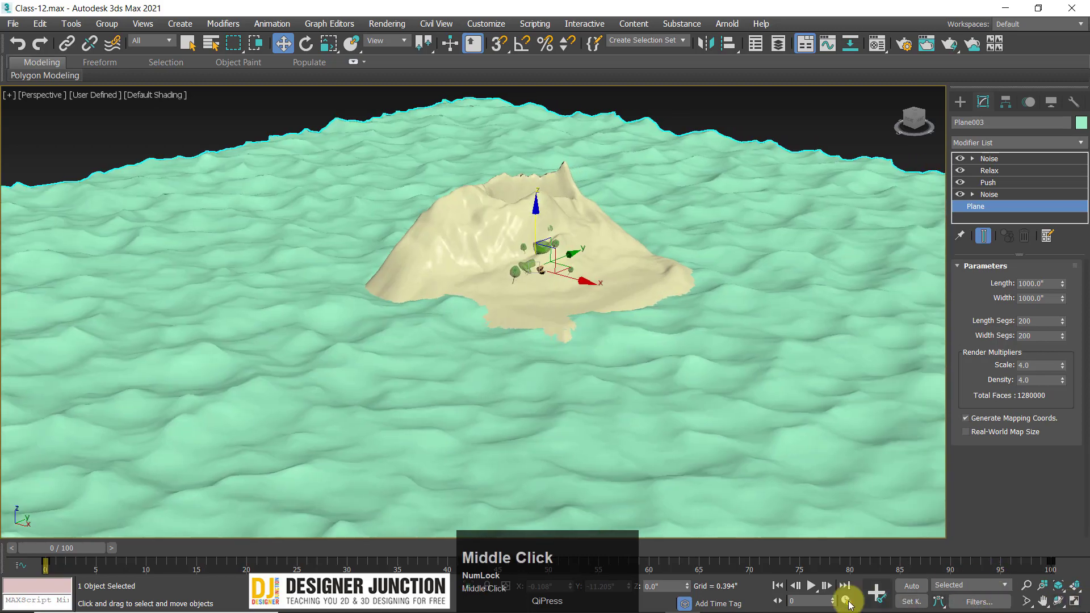
pyautogui.click(811, 587)
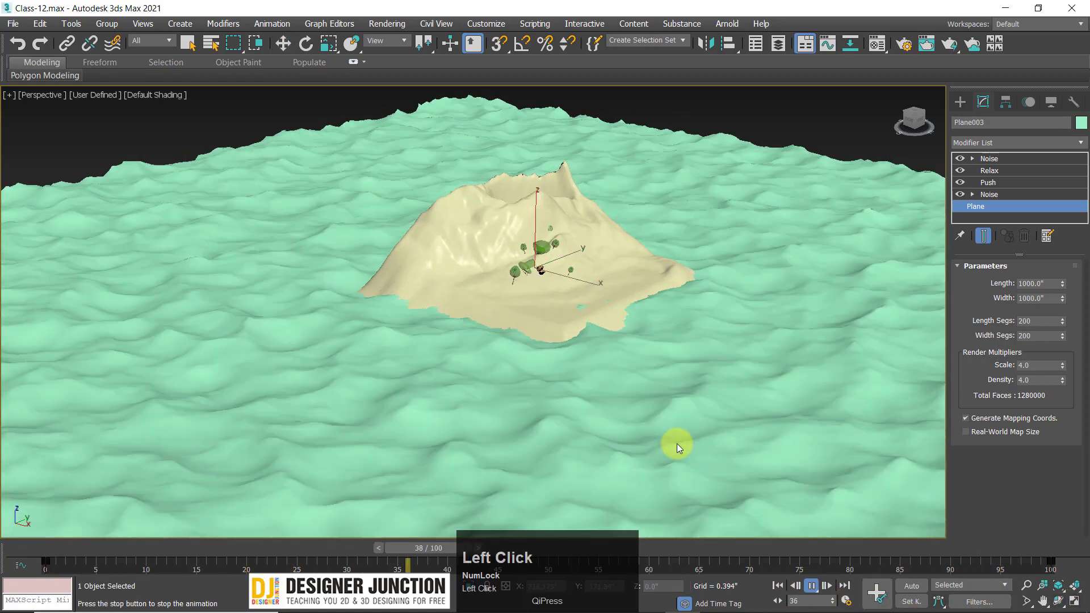
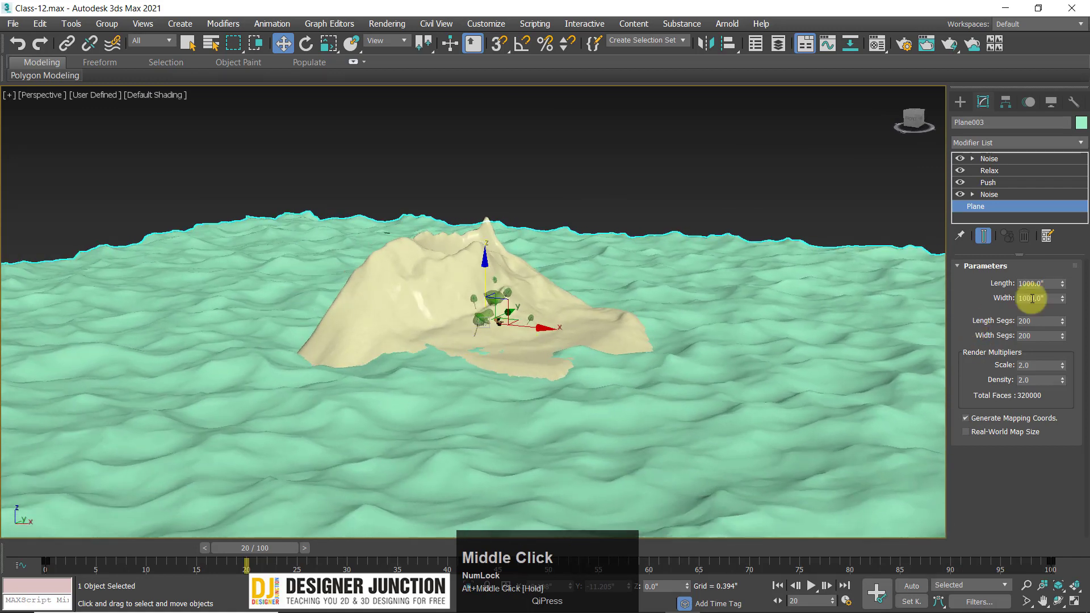
pyautogui.click(595, 158)
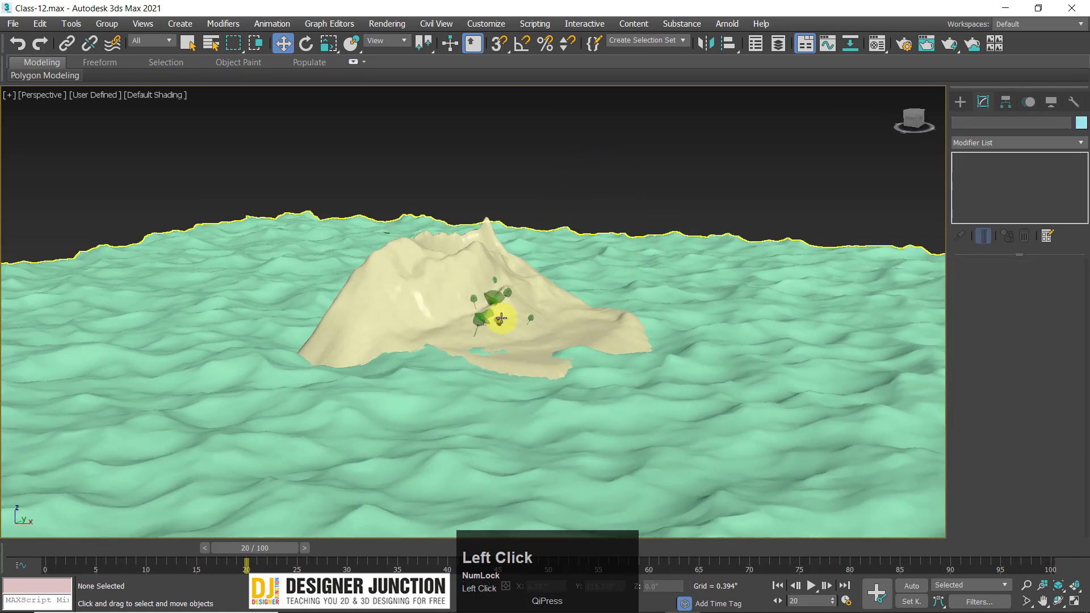
pyautogui.moveTo(470, 329); pyautogui.dragTo(463, 320)
pyautogui.scroll(3)
pyautogui.middleClick(463, 321)
pyautogui.scroll(-3)
pyautogui.middleClick(484, 328)
# Adjust the view, bring up the Material Editor and move its window aside
pyautogui.scroll(3)
pyautogui.middleClick(532, 310)
pyautogui.scroll(-3)
pyautogui.middleClick(490, 284)
pyautogui.click(876, 42)
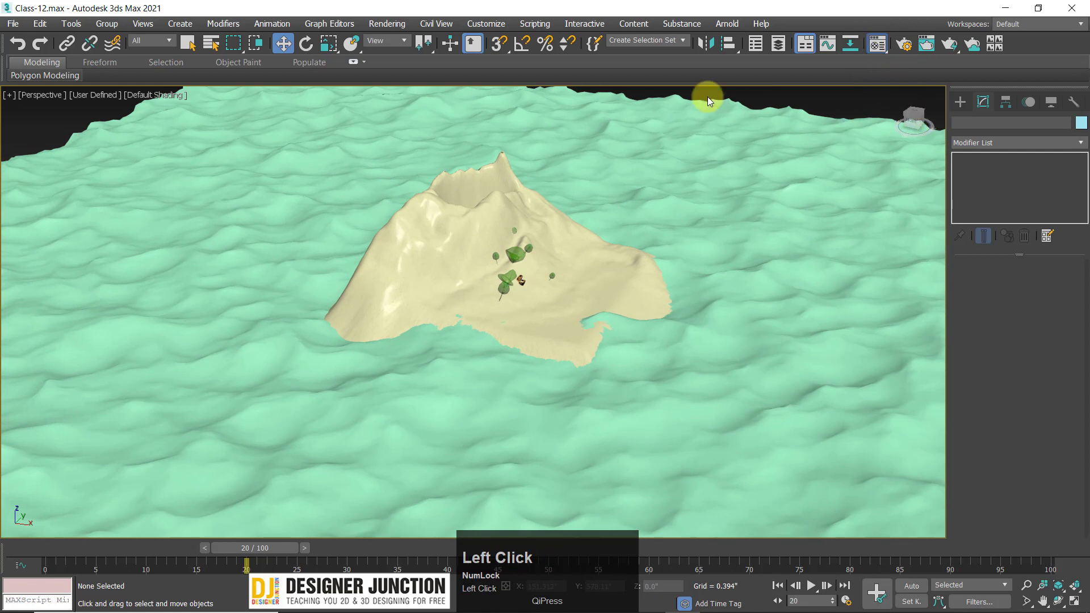
pyautogui.moveTo(660, 32); pyautogui.dragTo(800, 32)
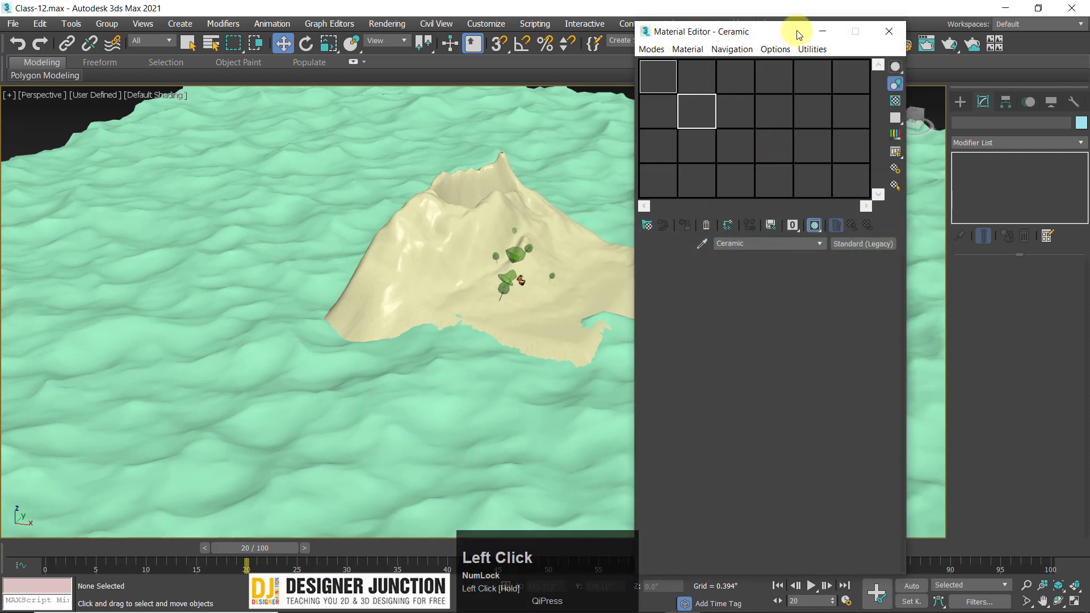
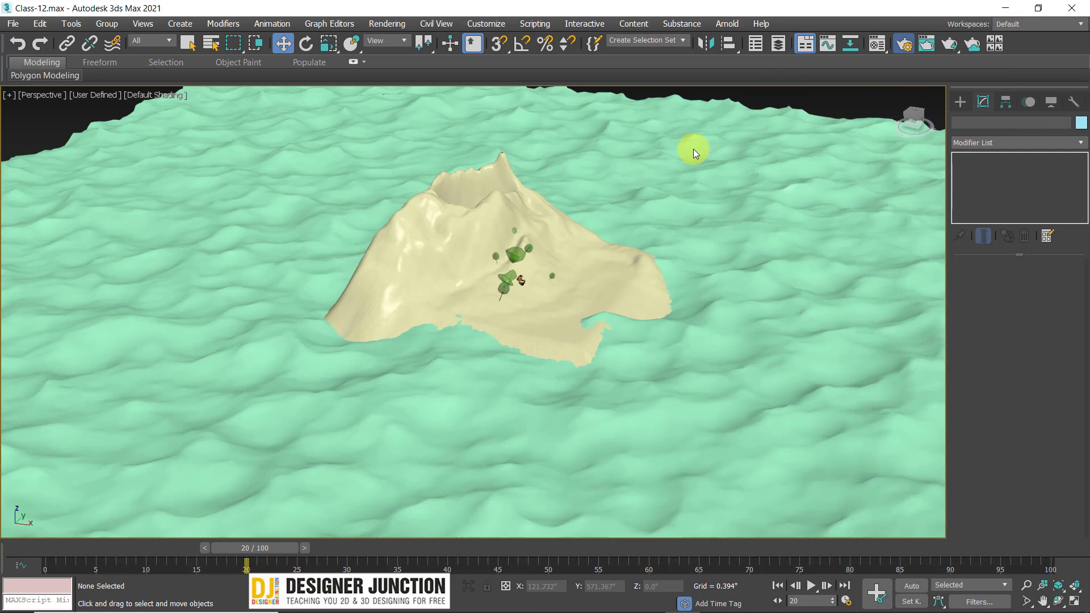
# Switch the renderer from V-Ray 5 to Scanline Renderer in Render Setup
pyautogui.click(861, 98)
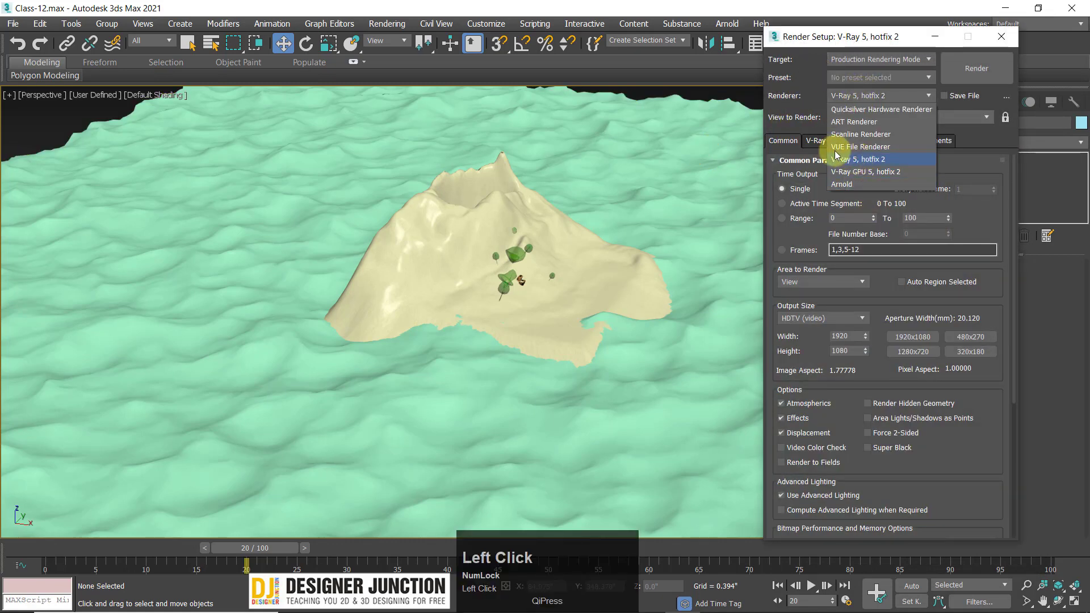
pyautogui.click(851, 137)
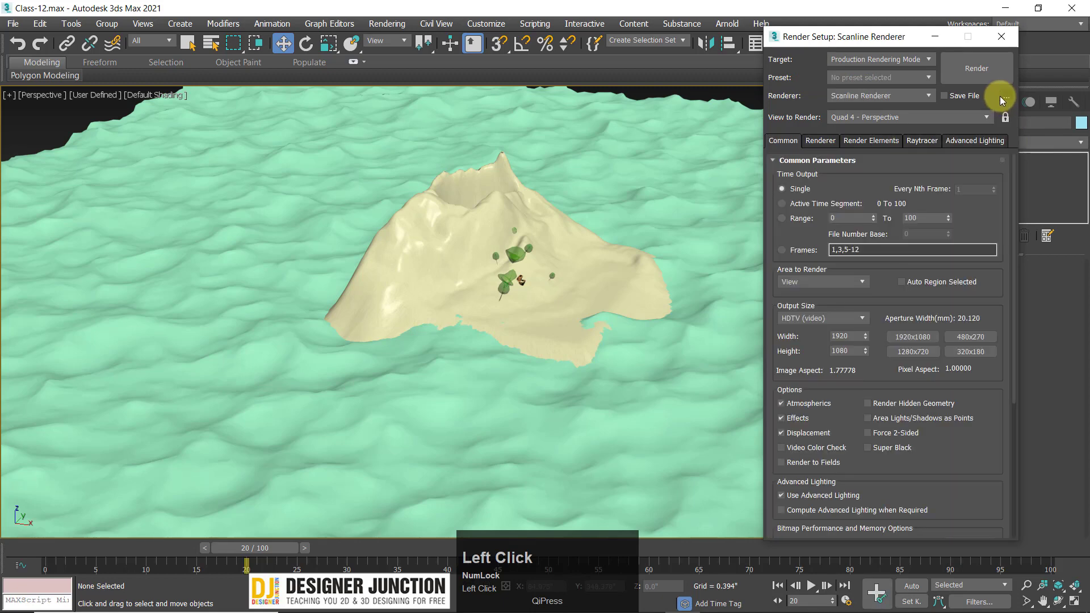
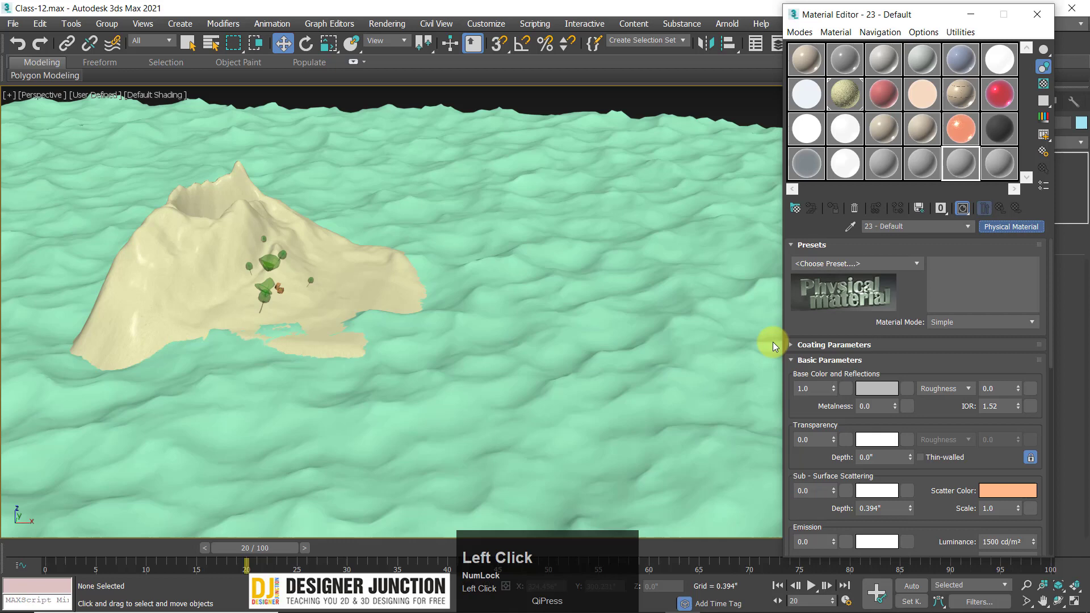
# Change material slot 23 from Physical Material to a Standard (Legacy) Blinn material
pyautogui.click(516, 379)
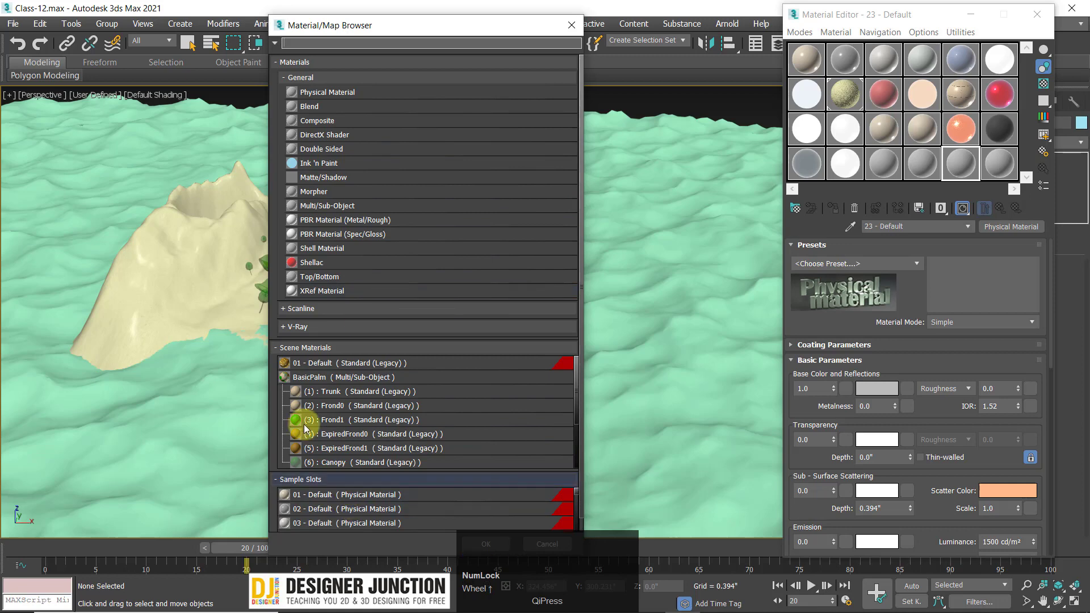
pyautogui.click(318, 310)
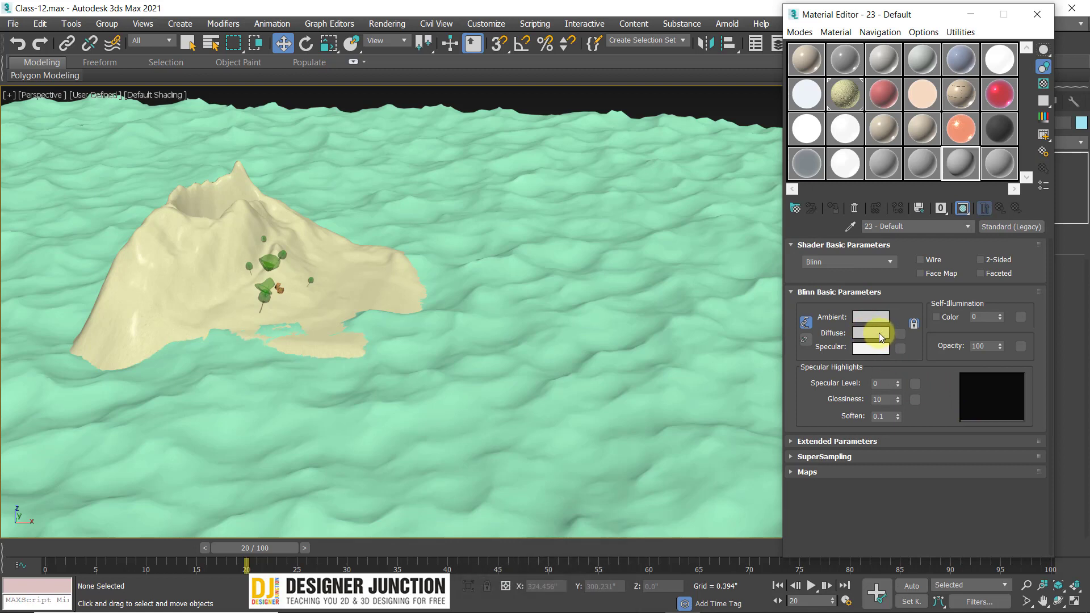
# Set the material's diffuse colour to a deep blue (RGB 0, 50, 158)
pyautogui.click(881, 335)
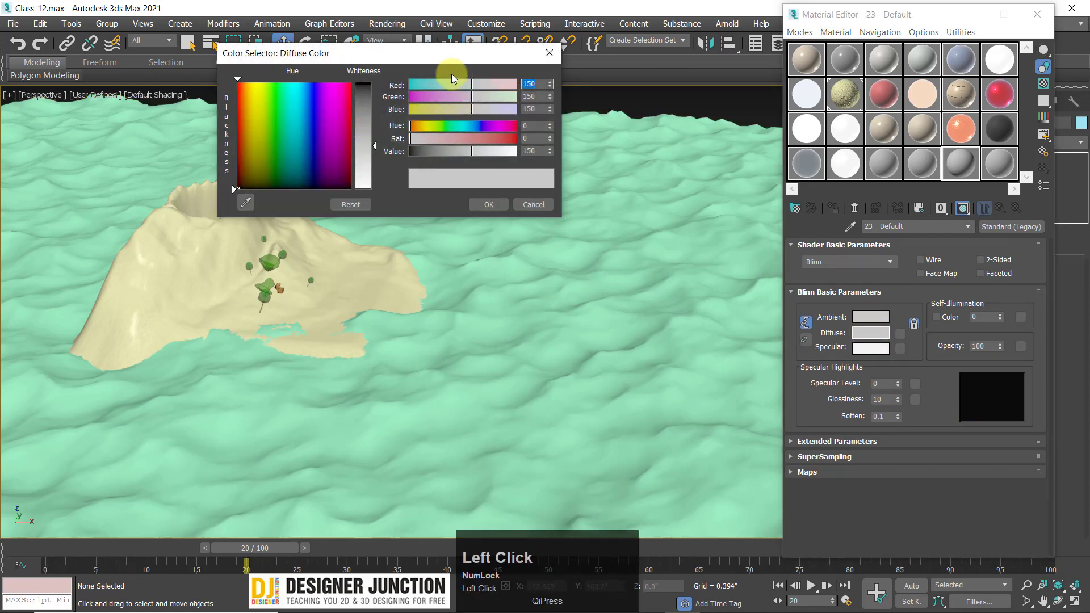
pyautogui.moveTo(404, 82); pyautogui.dragTo(872, 336)
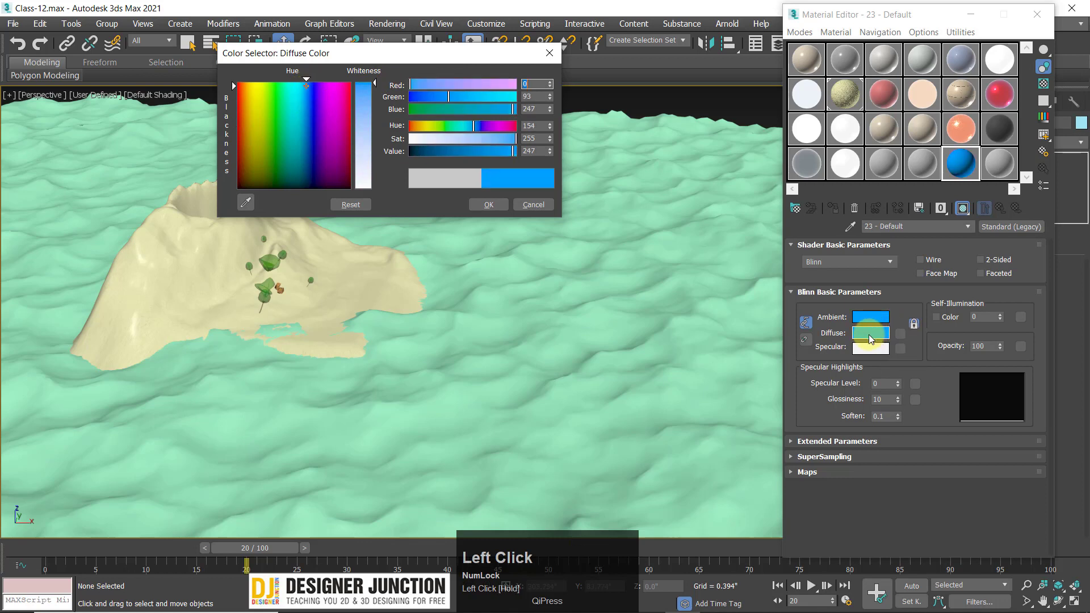
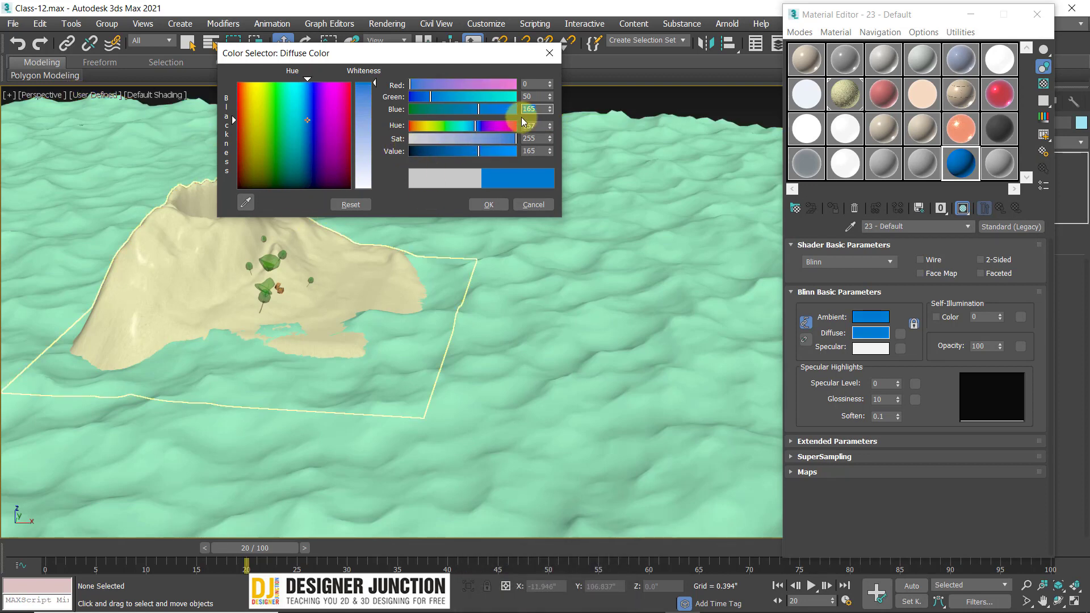
pyautogui.moveTo(482, 110); pyautogui.dragTo(483, 199)
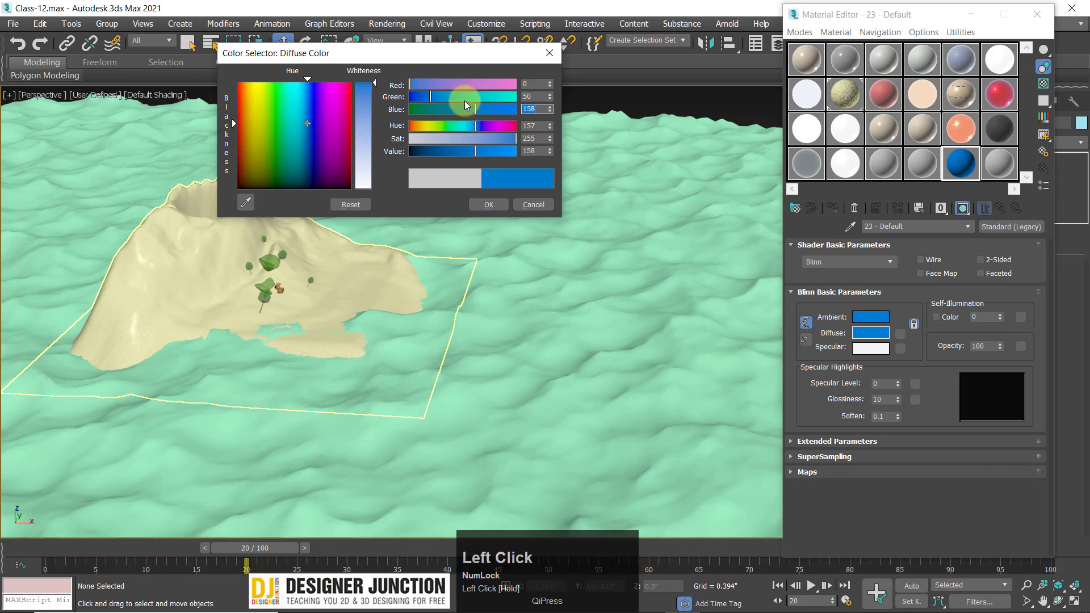
pyautogui.click(483, 199)
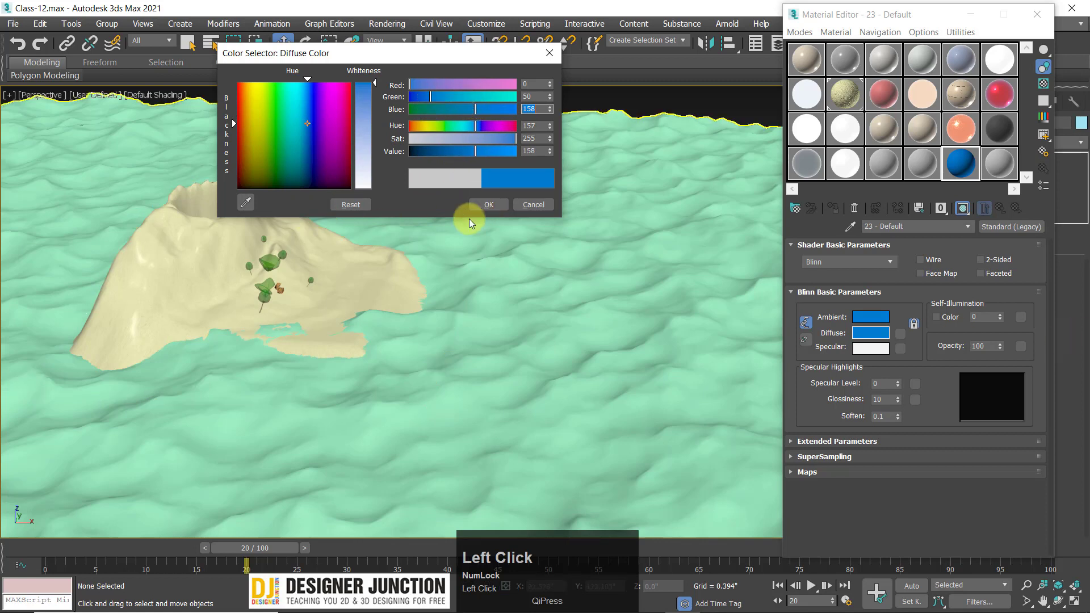
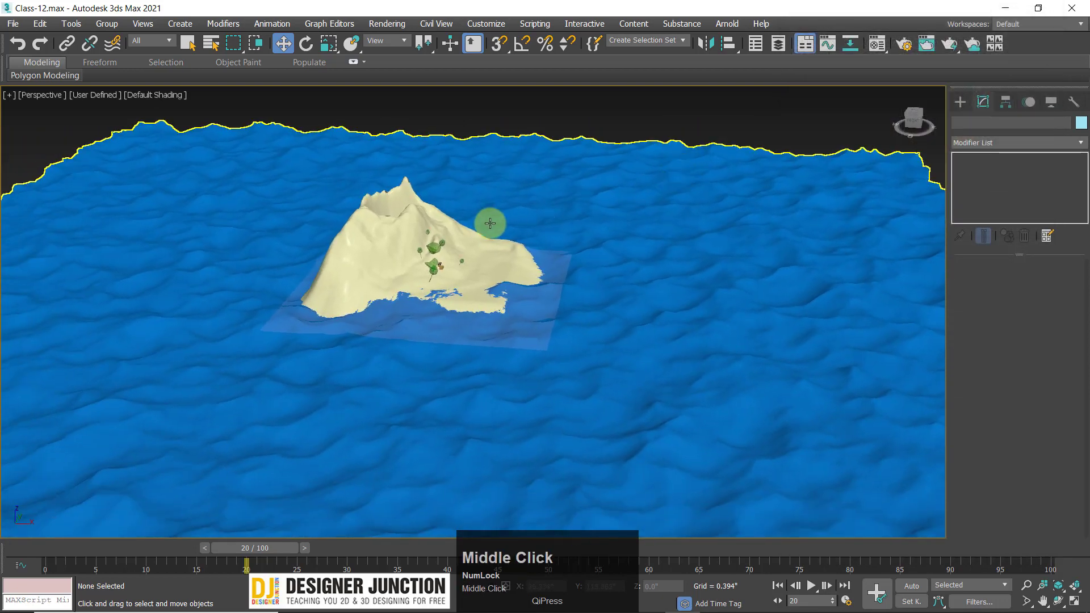
# Render the perspective view with Shift+Q, enlarge the result and zoom in on the island in dark blue water
pyautogui.press('shift+q')
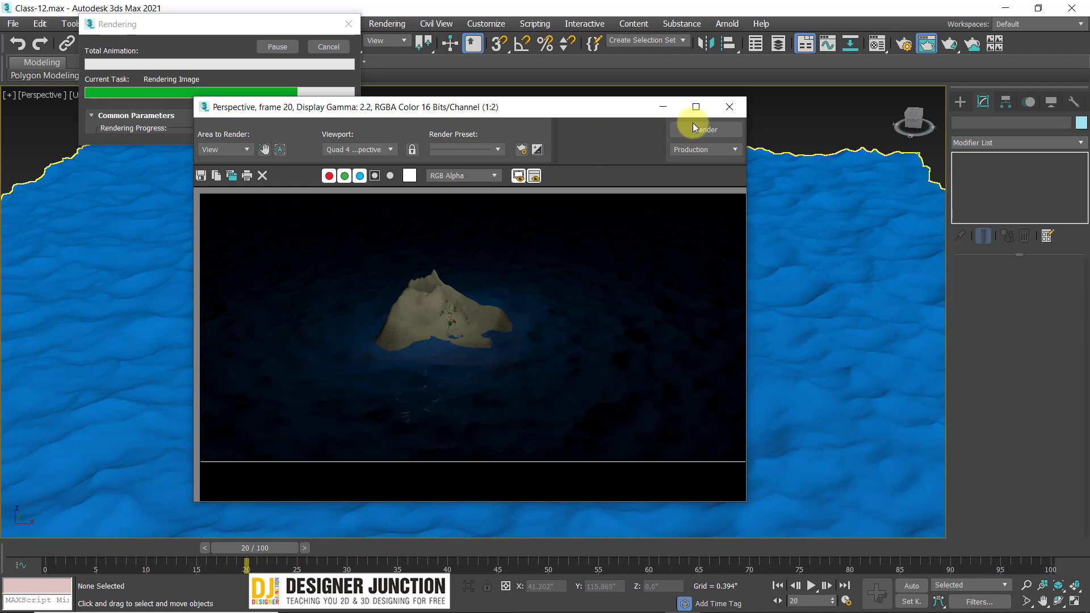
pyautogui.click(659, 193)
pyautogui.scroll(3)
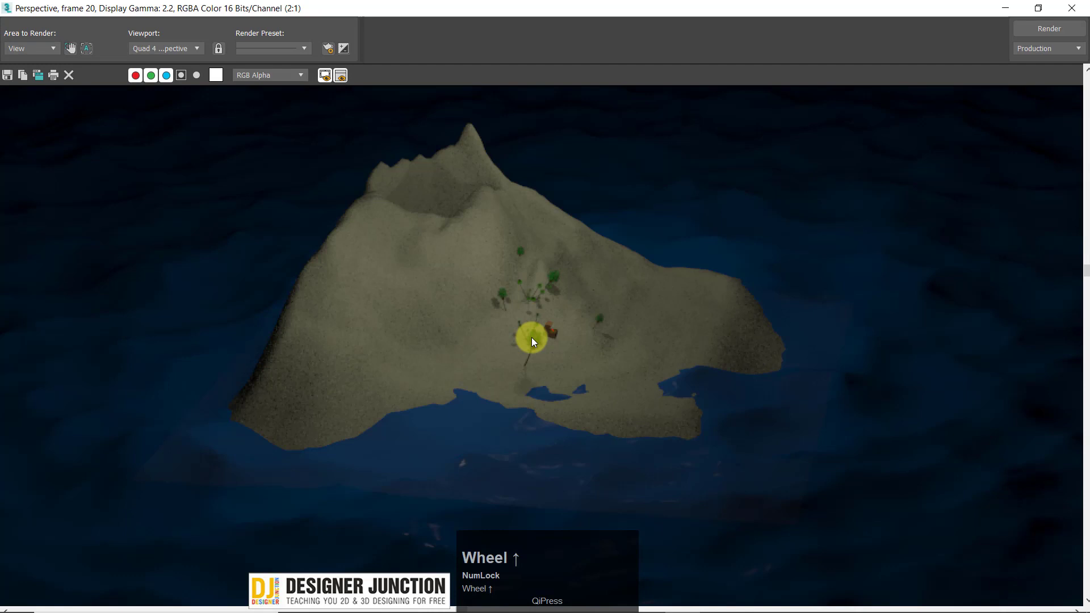
pyautogui.middleClick(733, 368)
pyautogui.scroll(-3)
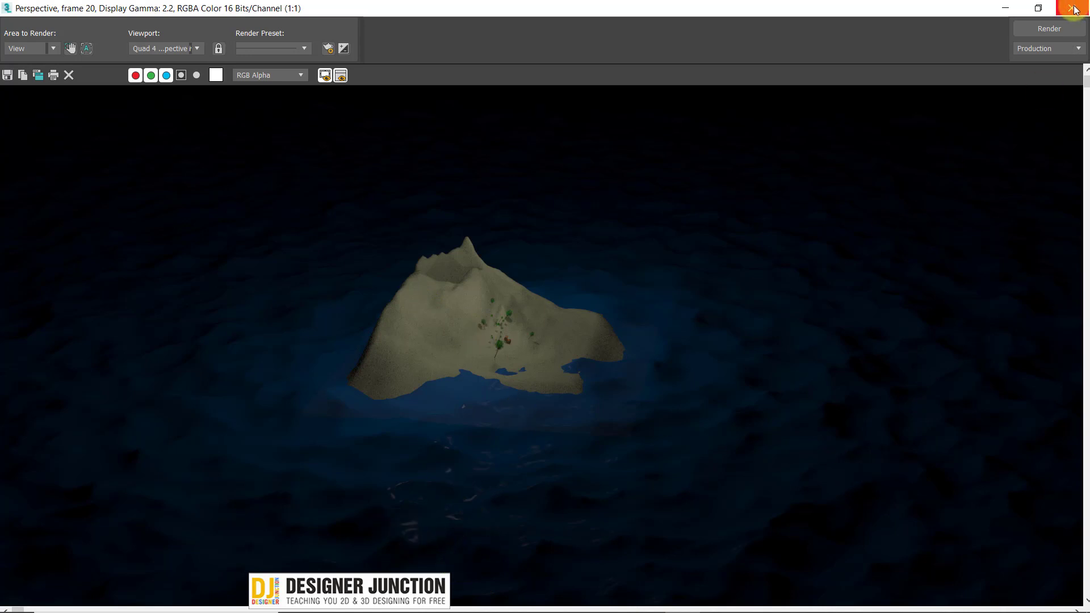
pyautogui.moveTo(1077, 7); pyautogui.dragTo(571, 275)
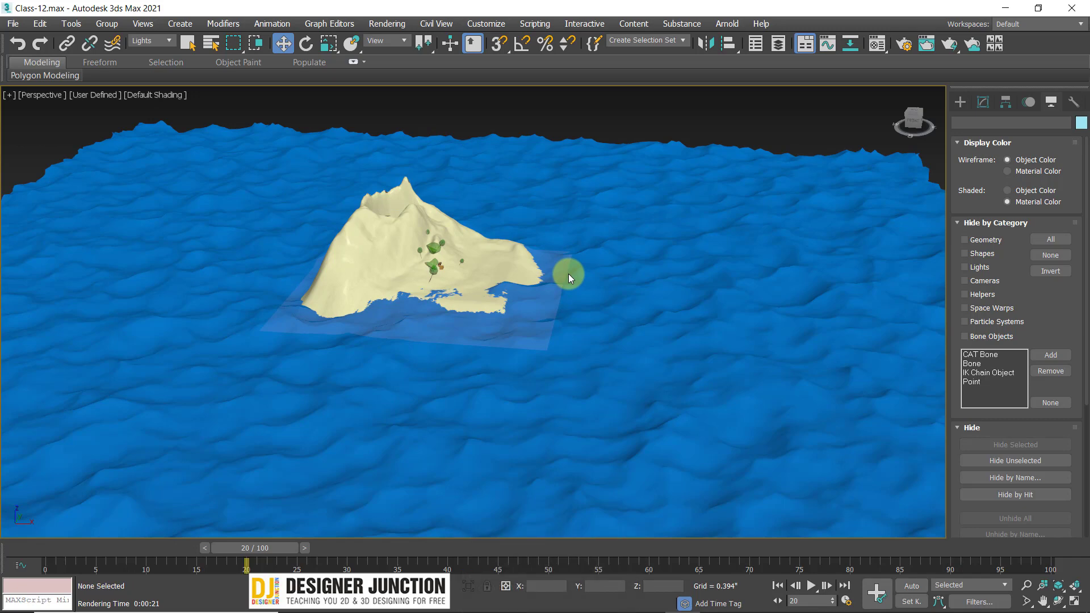
# Render the view again with the lights hidden, inspect it enlarged, then close the render window
pyautogui.click(572, 276)
pyautogui.press('q')
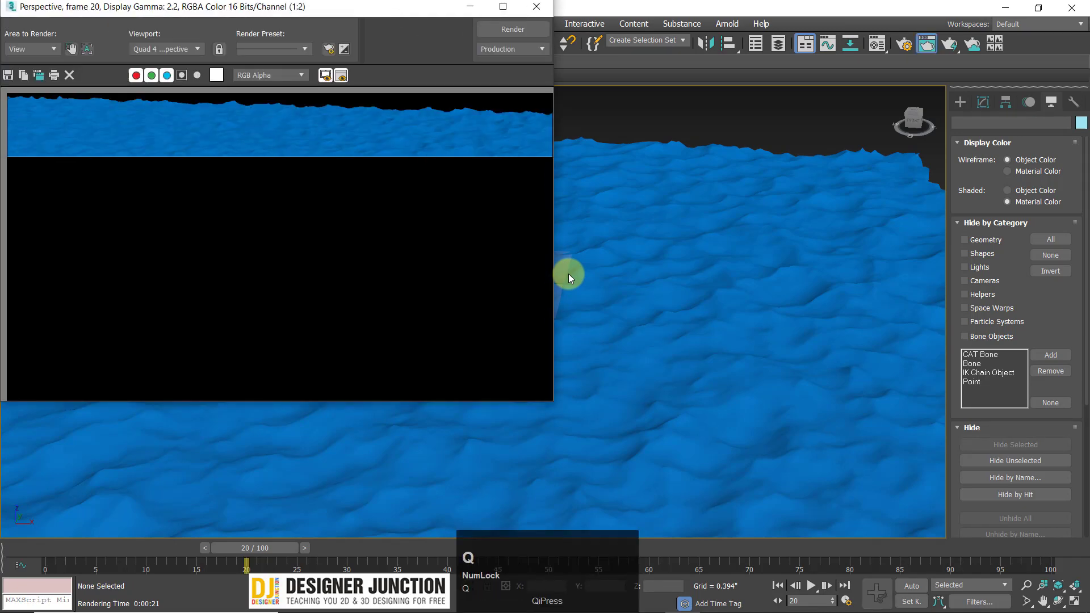
pyautogui.click(502, 188)
pyautogui.scroll(3)
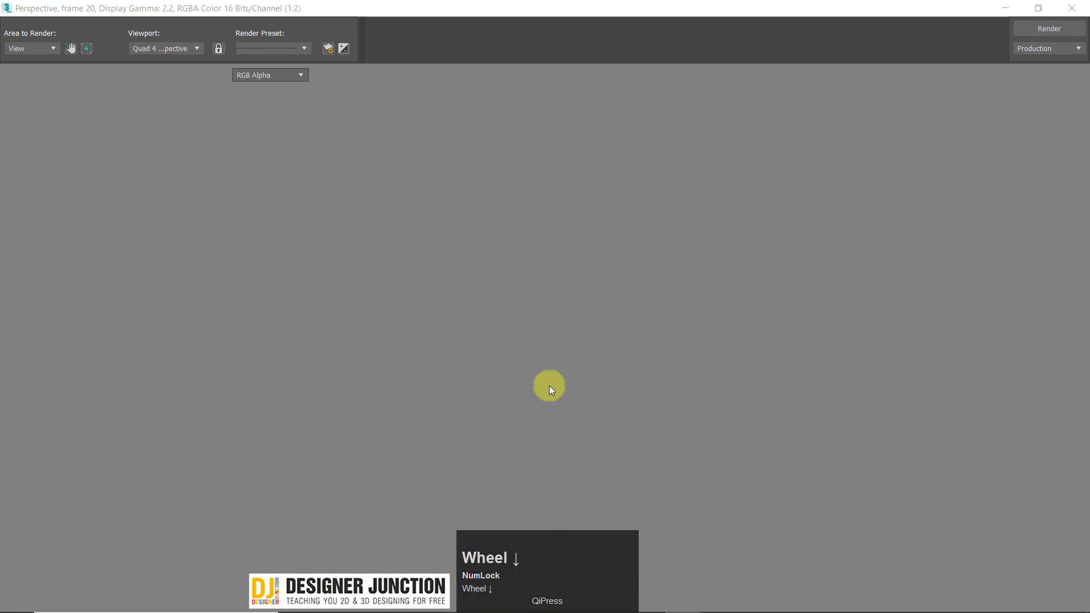
pyautogui.click(1079, 9)
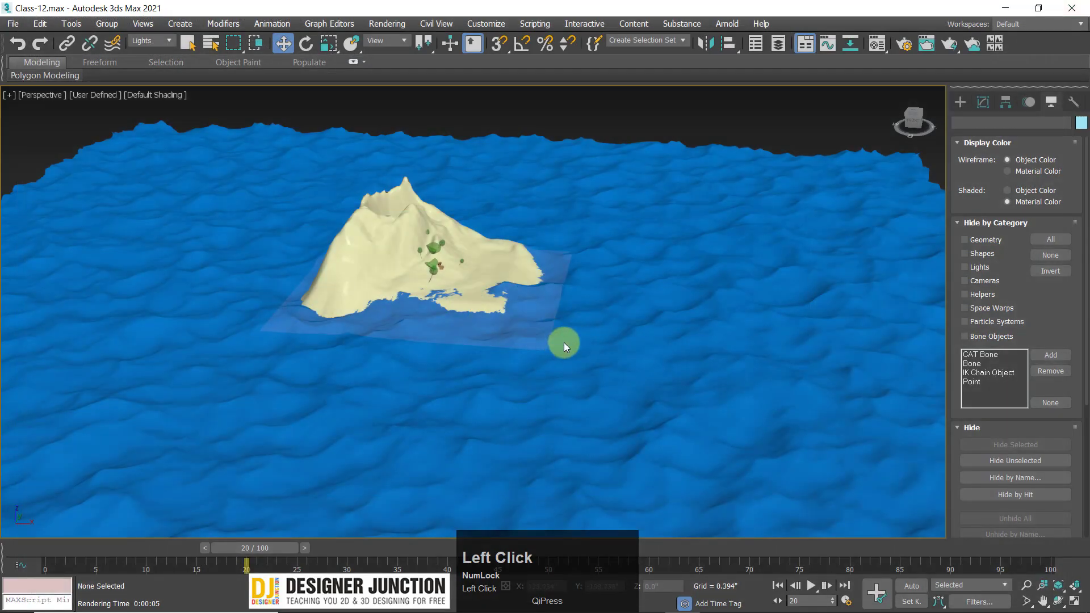
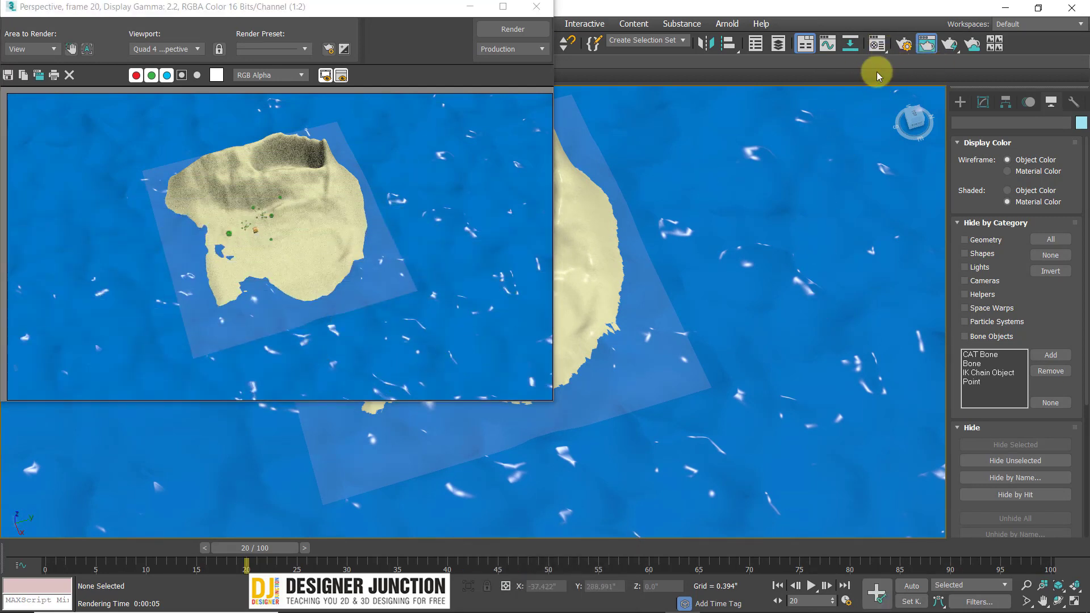
# Adjust the water material's glossiness down and back up to 94 and re-render the overhead island view
pyautogui.click(881, 44)
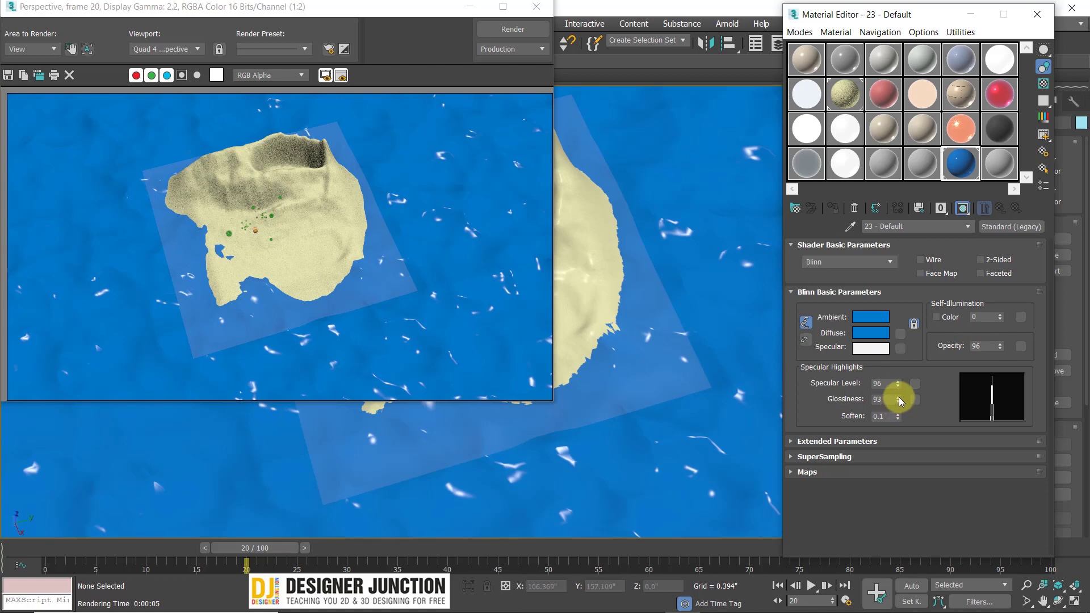
pyautogui.moveTo(902, 399); pyautogui.dragTo(917, 391)
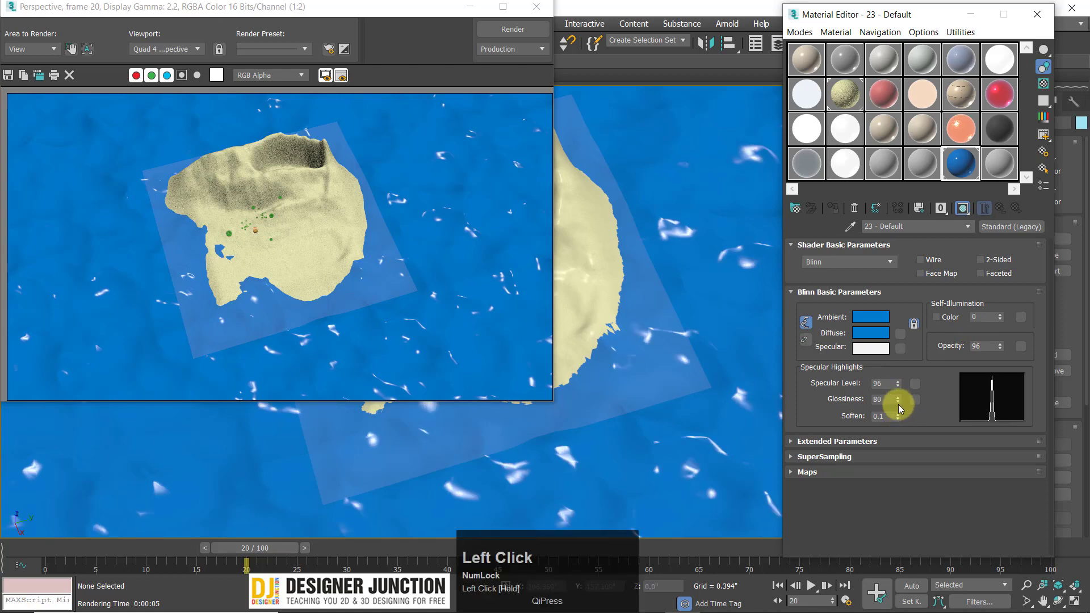
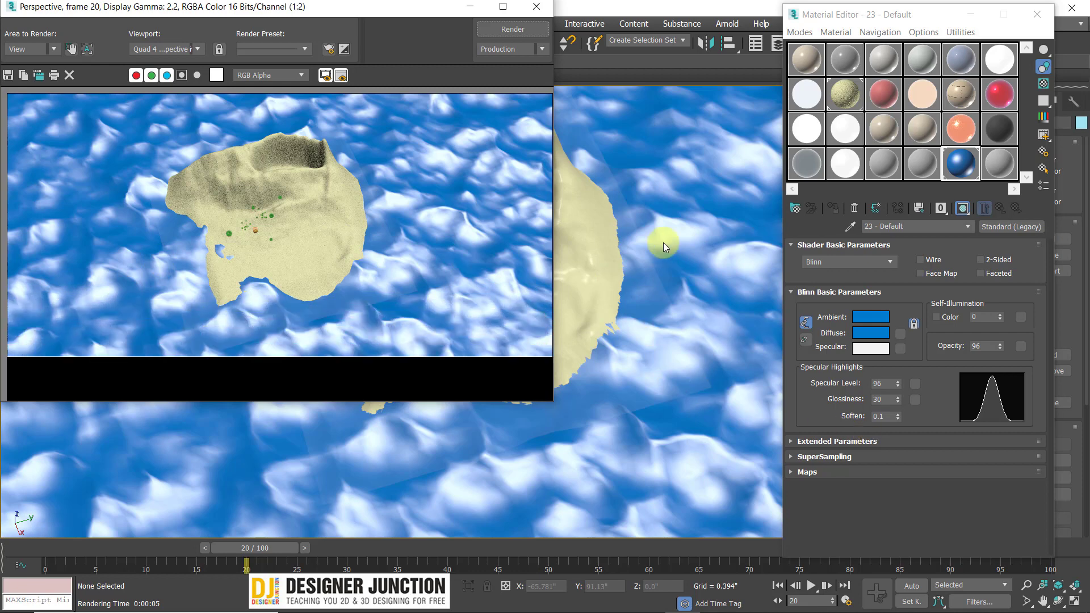
pyautogui.moveTo(903, 400); pyautogui.dragTo(899, 400)
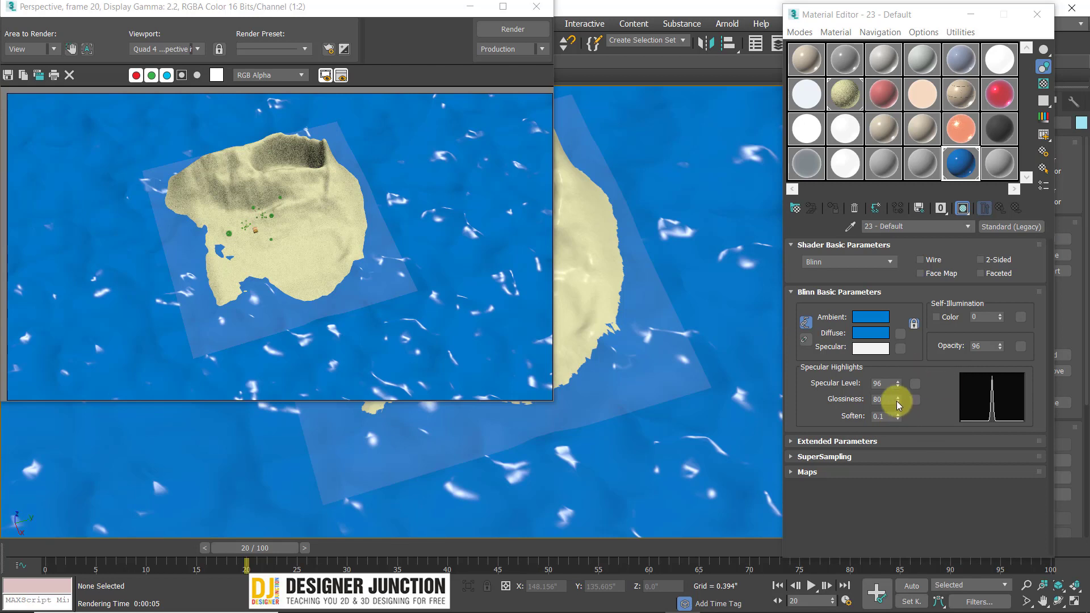
pyautogui.moveTo(900, 397); pyautogui.dragTo(503, 27)
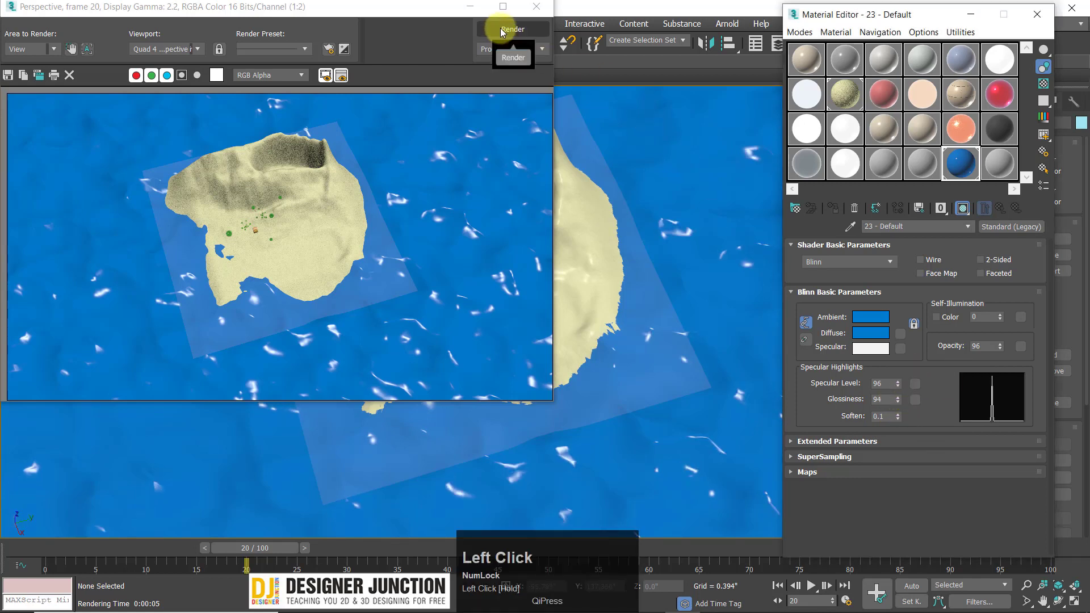
pyautogui.click(503, 26)
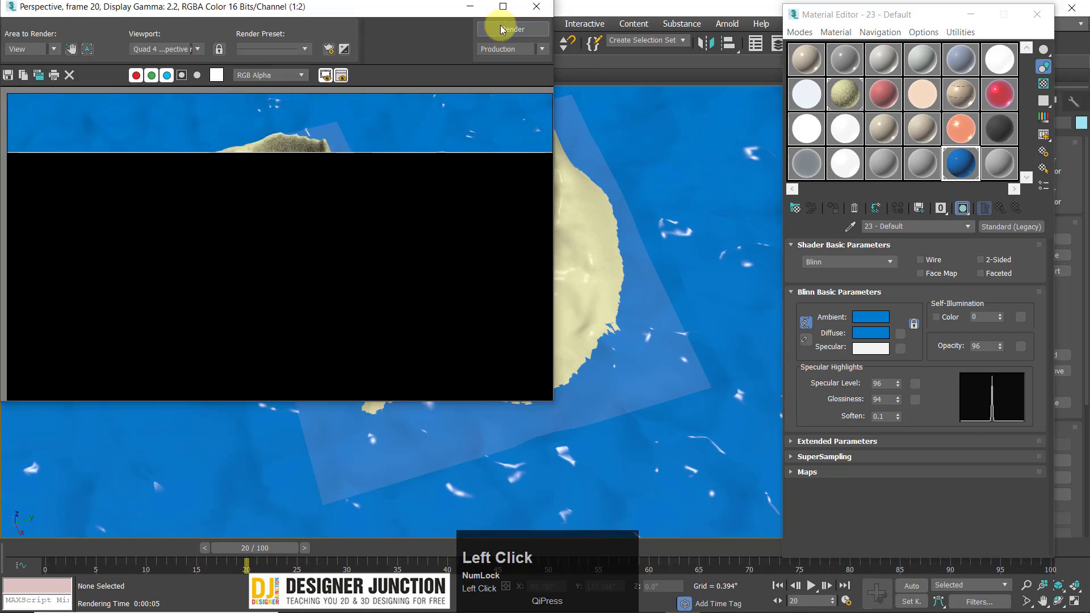